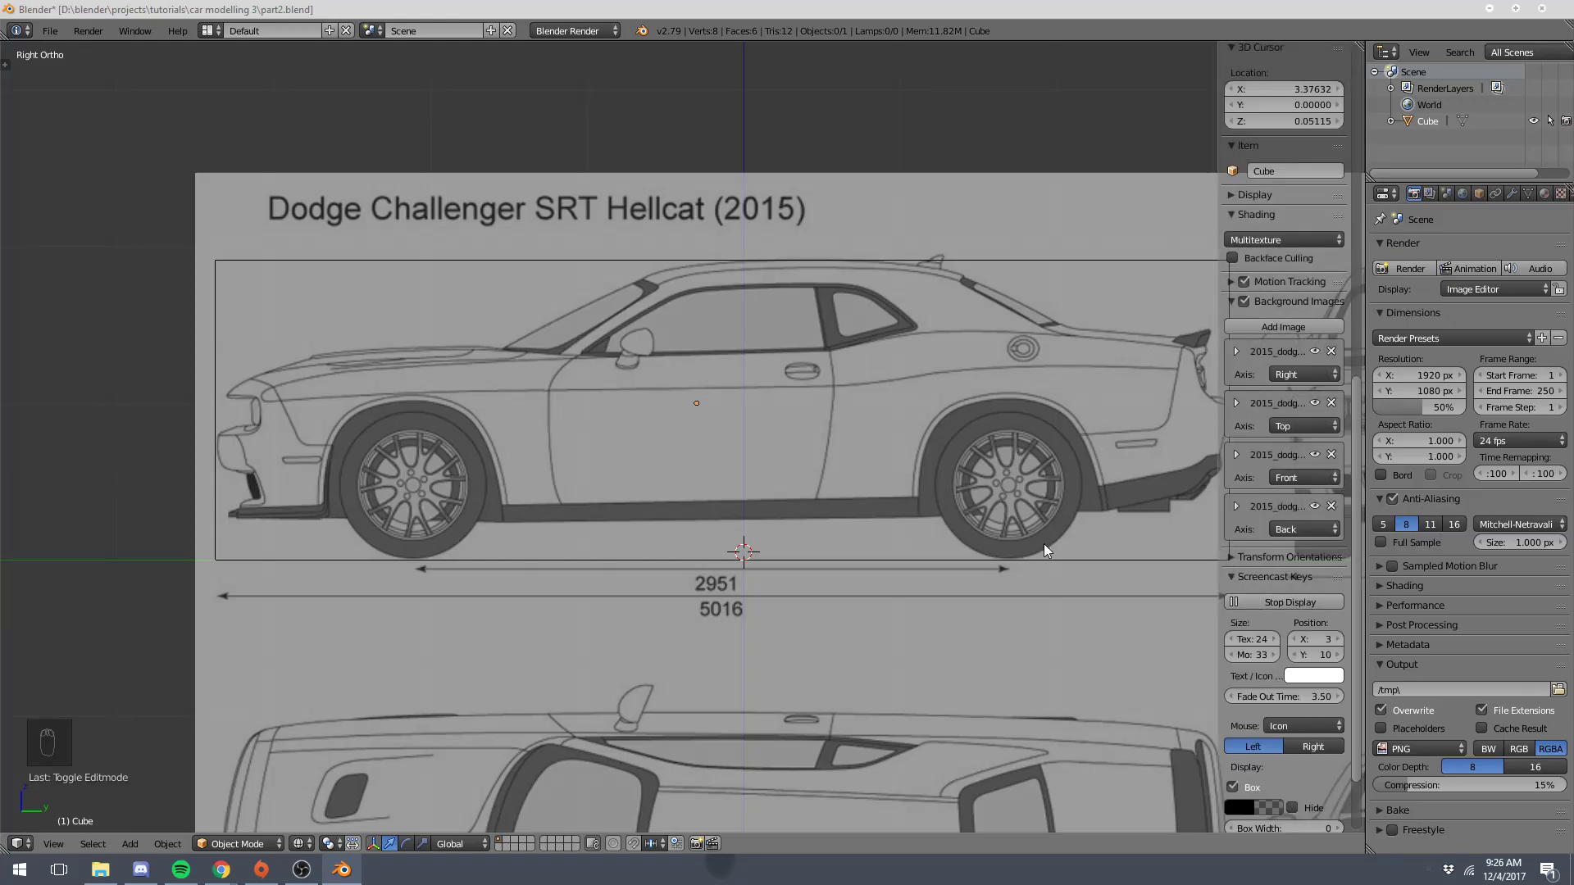
- Hide the properties panel and check the side, back and top blueprints, recentring on the car
{"action": "key", "text": "n"}
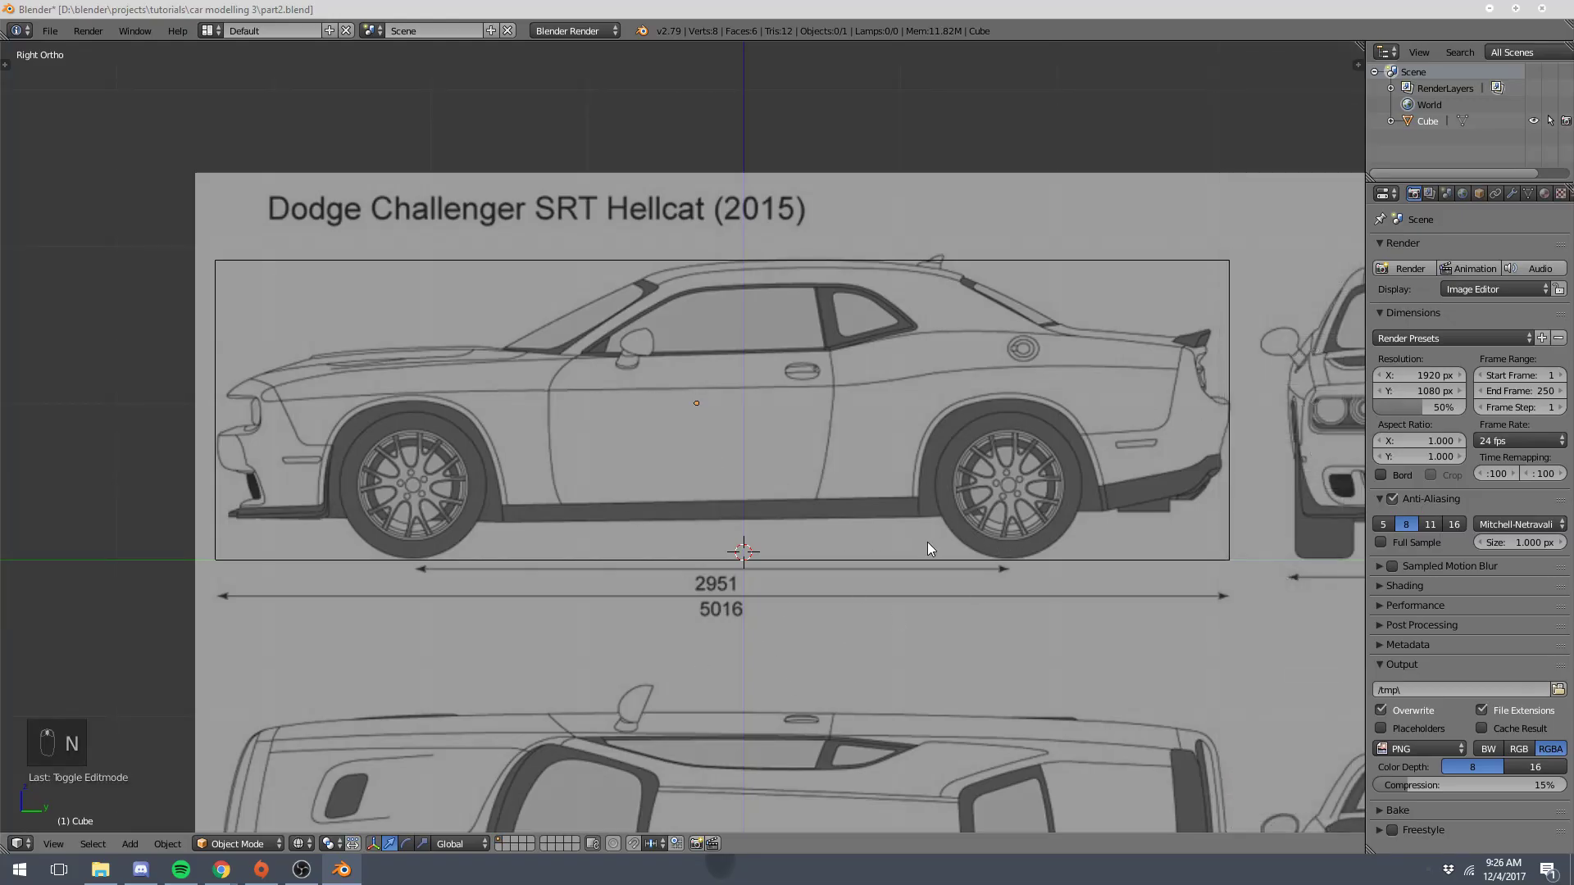
{"action": "key", "text": "KP_3"}
{"action": "key", "text": "KP_1"}
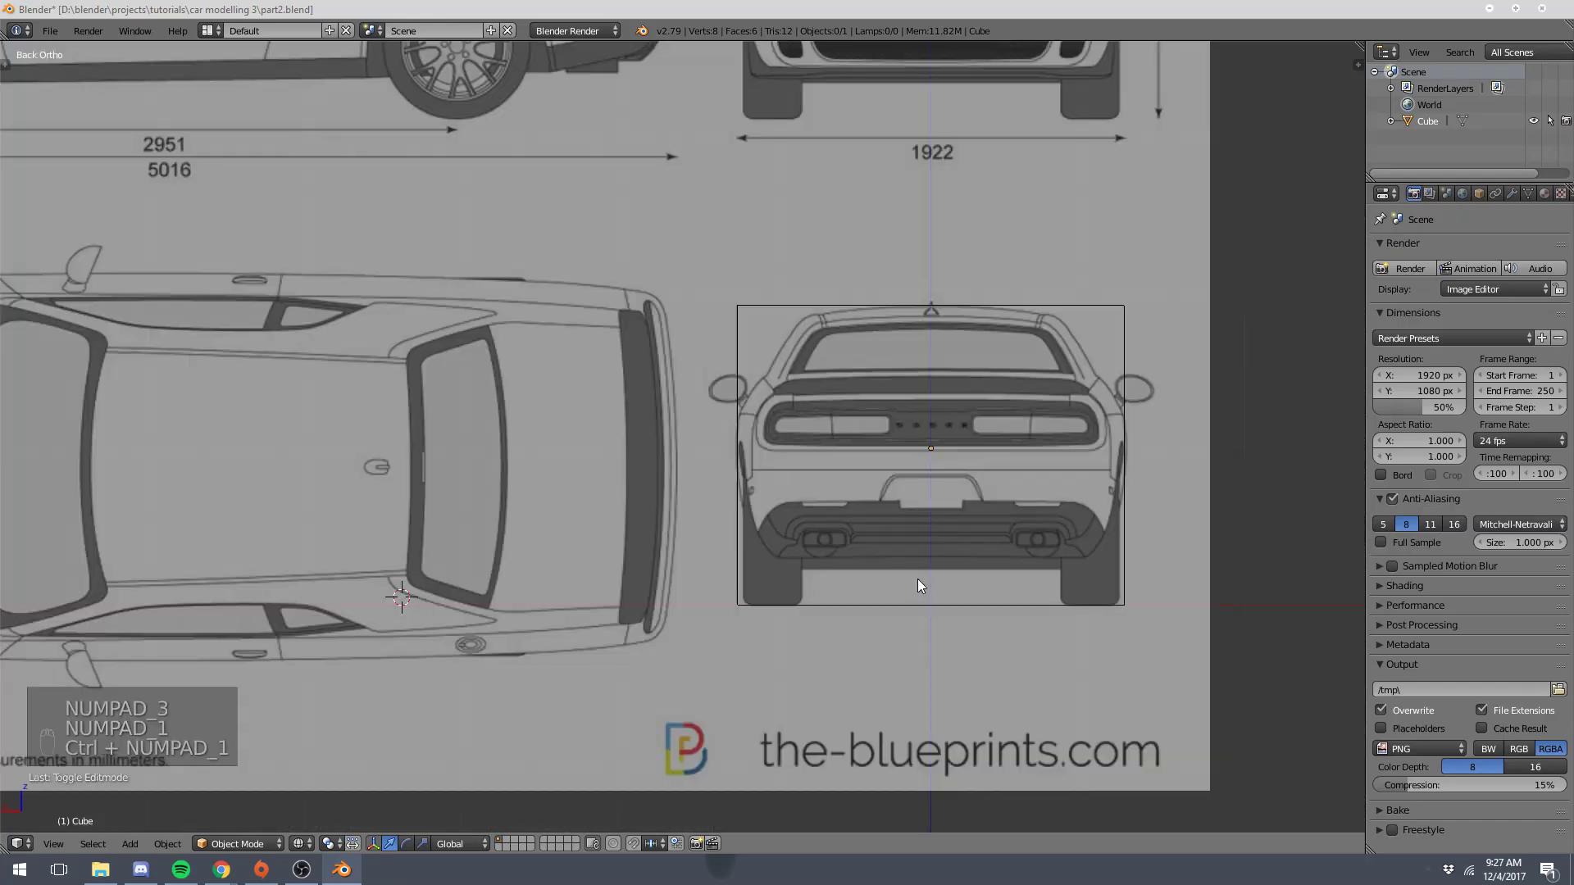
{"action": "key", "text": "KP_7"}
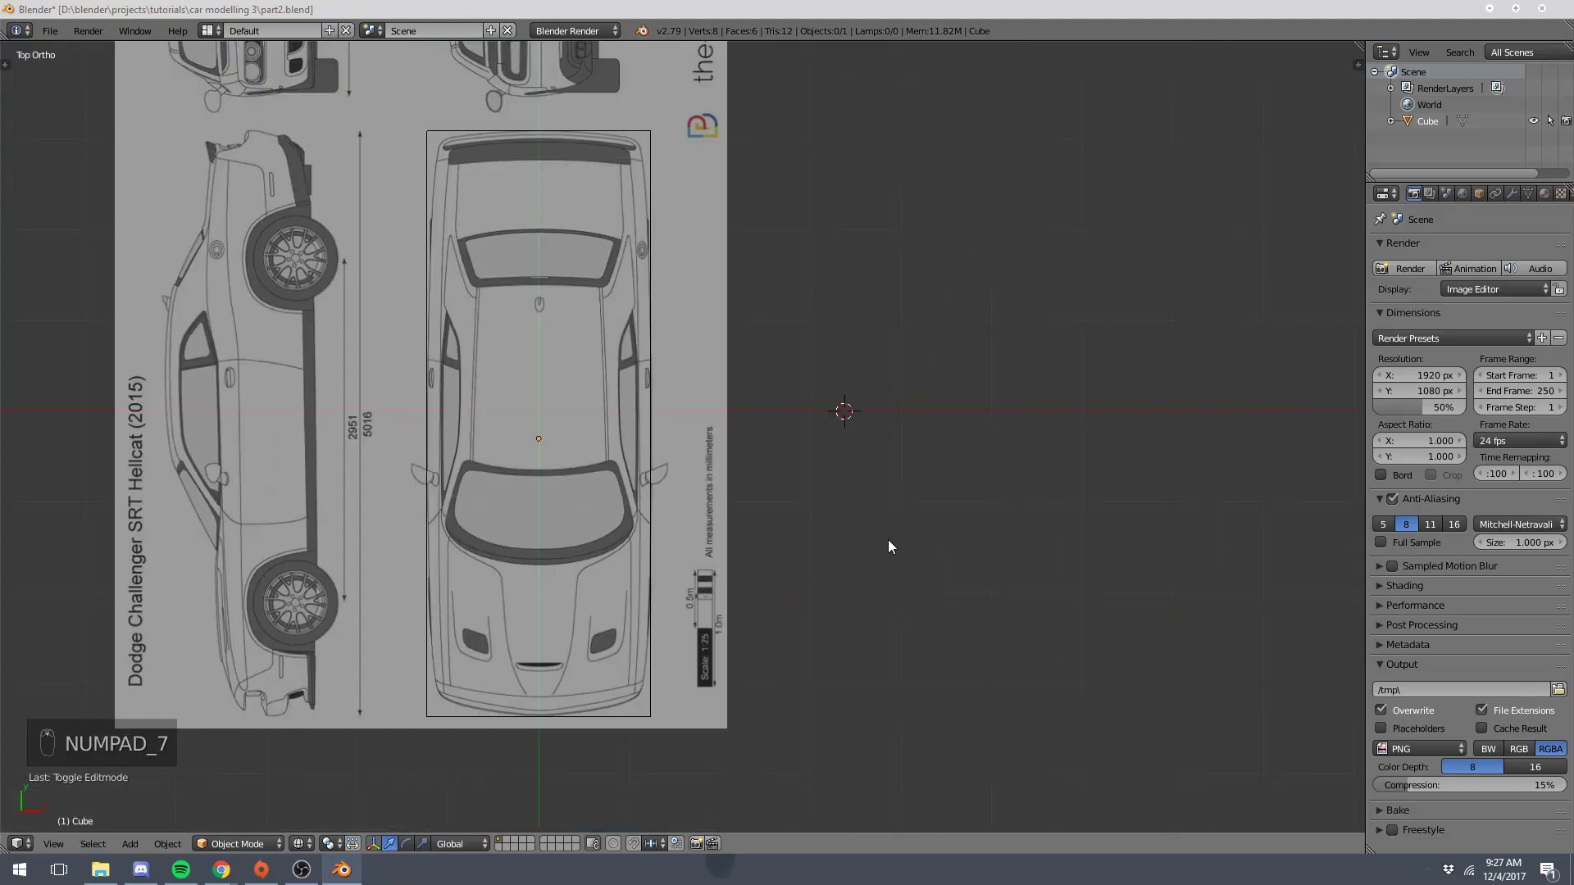
{"action": "key", "text": "shift+c"}
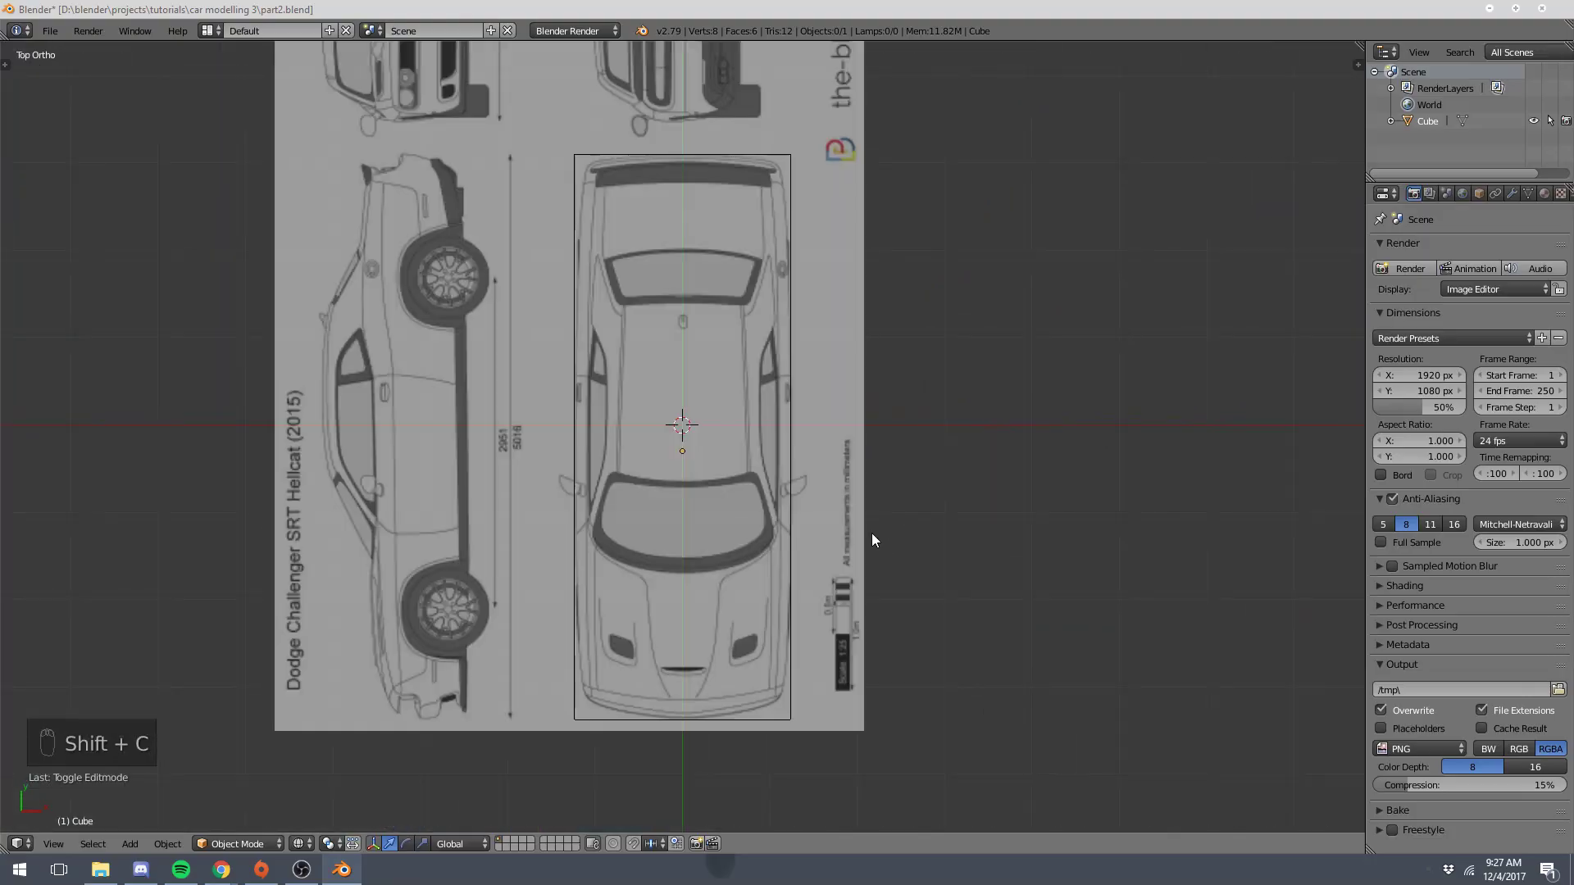
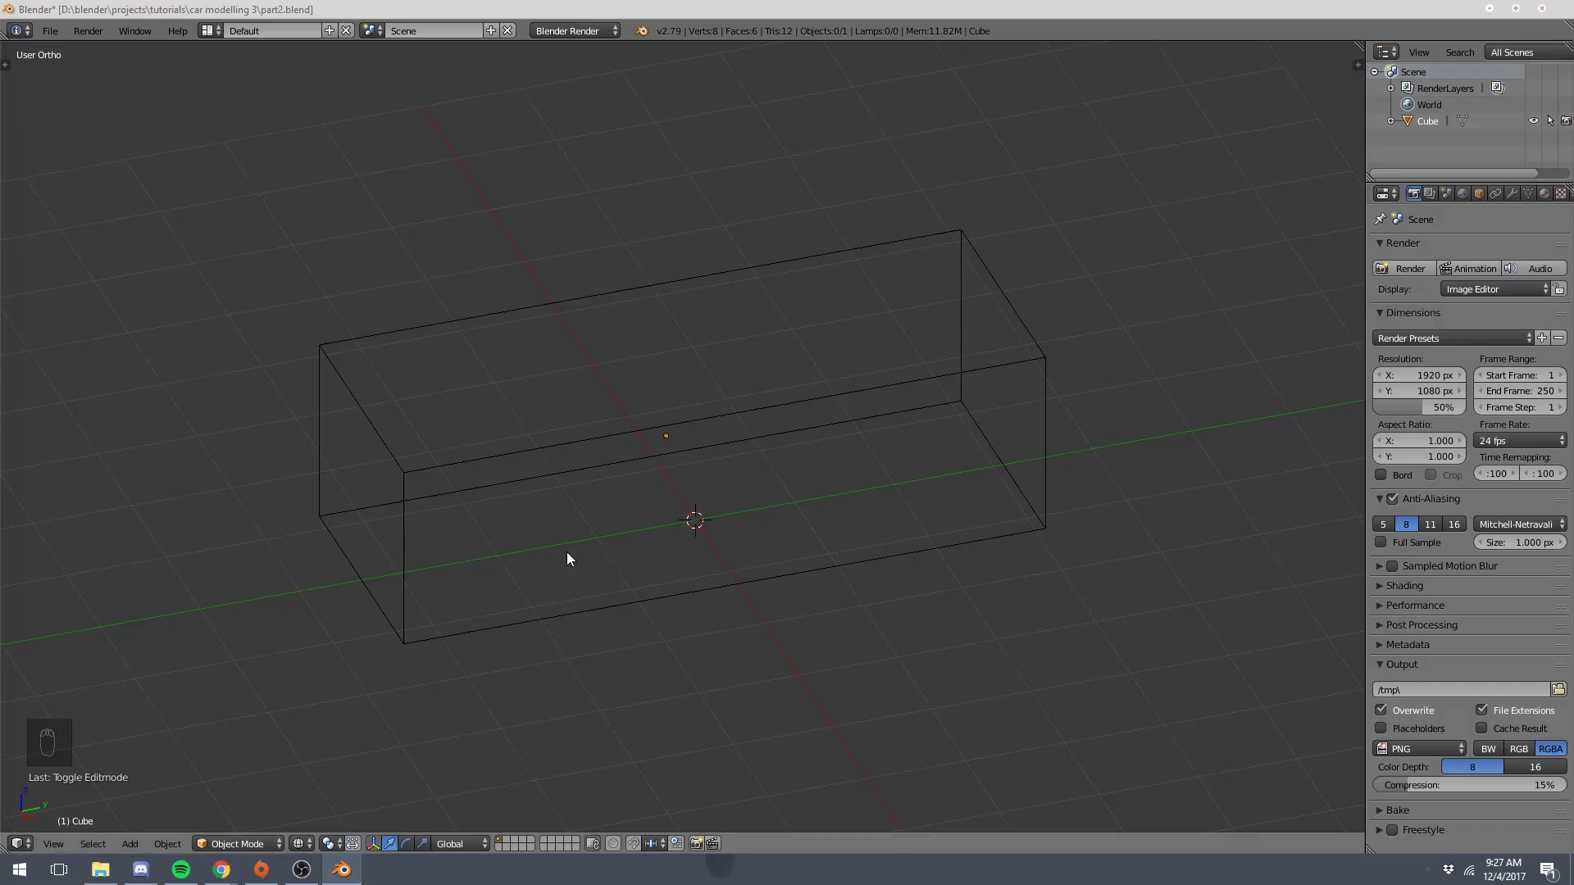
- Bring up the car's side-view blueprint straight on in Right Ortho
{"action": "key", "text": "z"}
{"action": "key", "text": "KP_3"}
{"action": "key", "text": "z"}
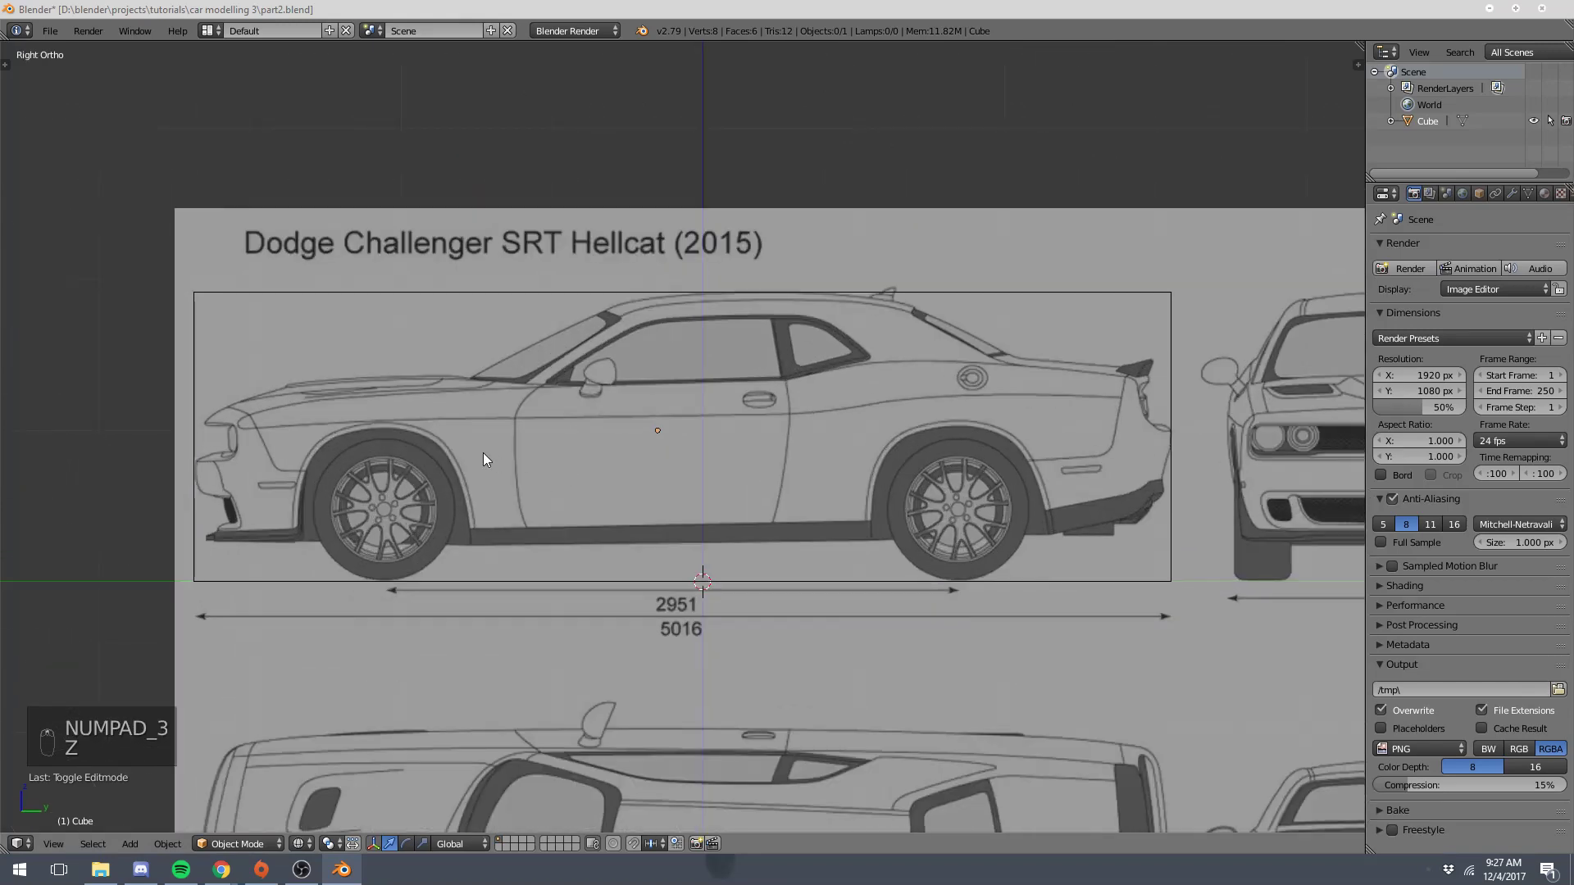
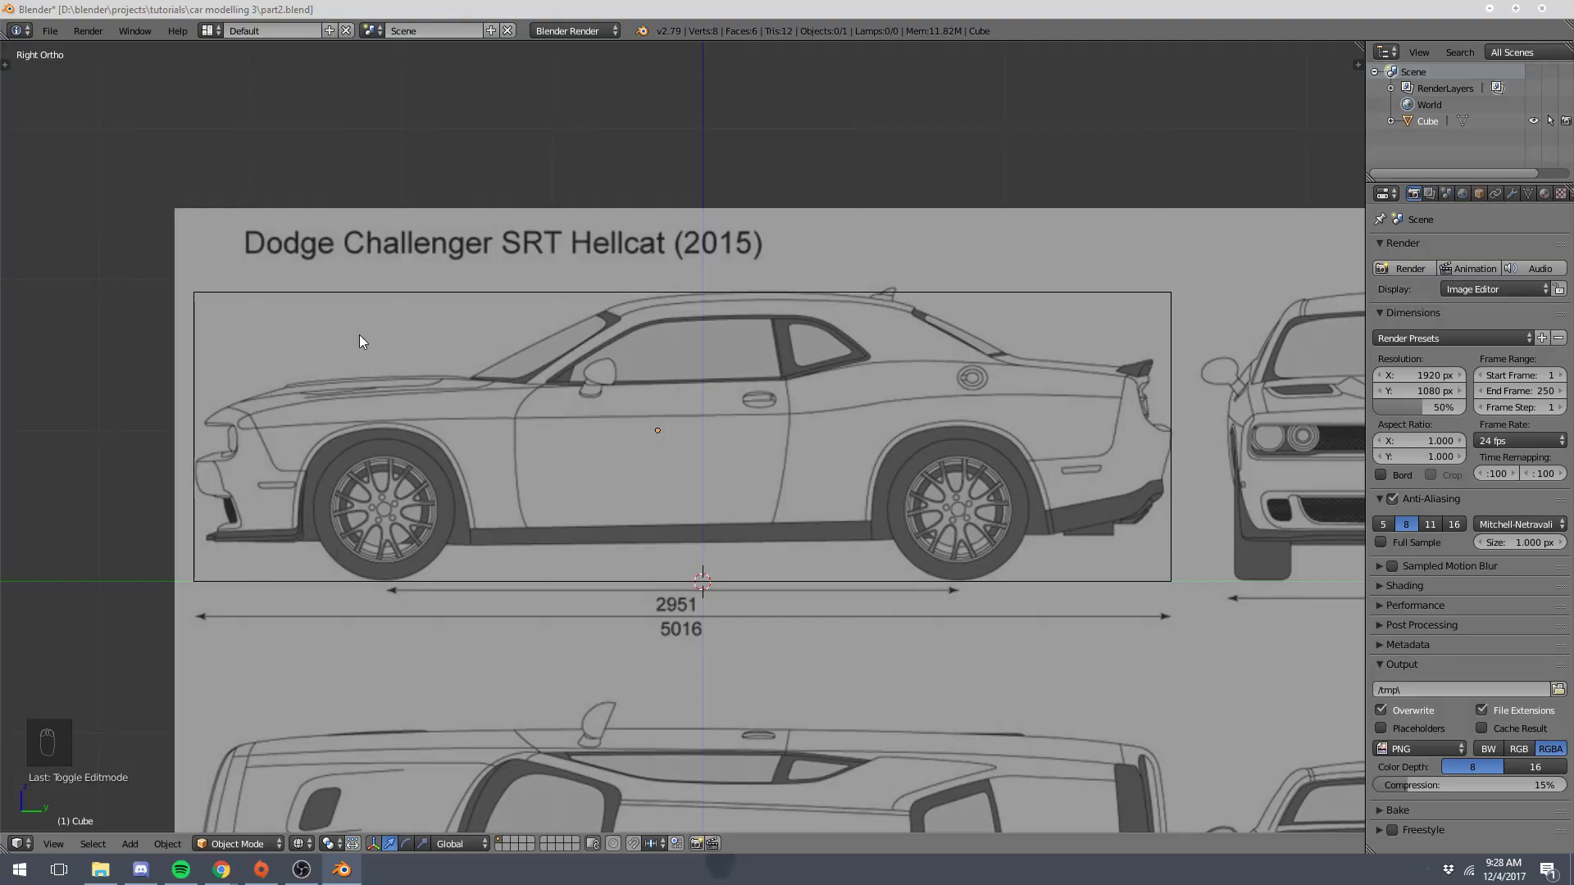
- Delete the stretched box and look straight down at the top-view blueprint
{"action": "right_click", "coordinate": [346, 303]}
{"action": "key", "text": "z"}
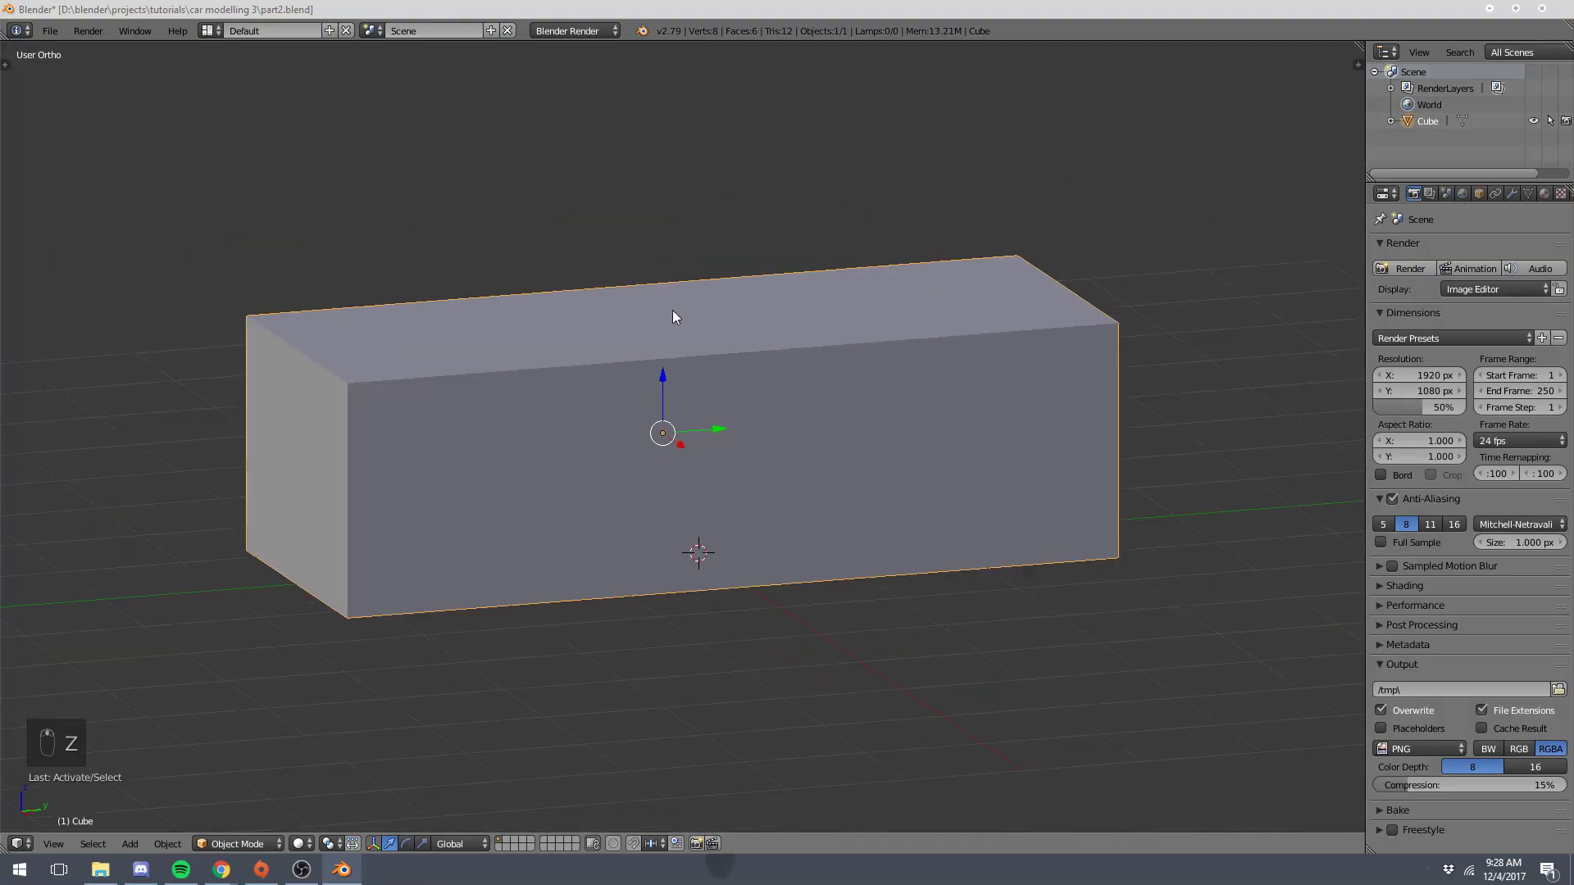
{"action": "left_click_drag", "start_coordinate": [697, 319], "coordinate": [712, 523]}
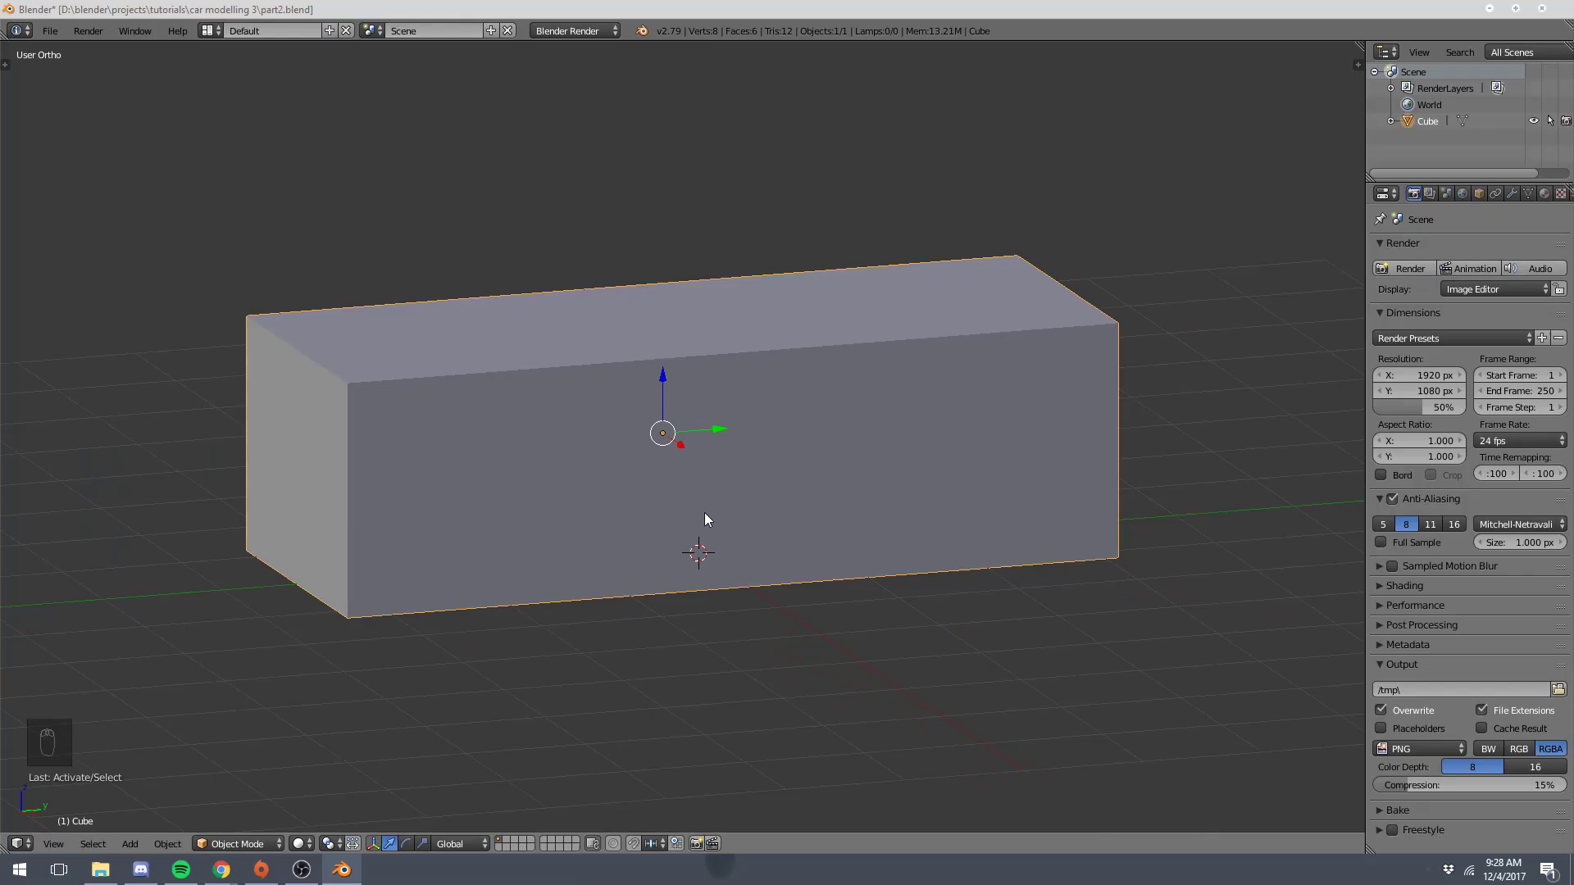
{"action": "key", "text": "x"}
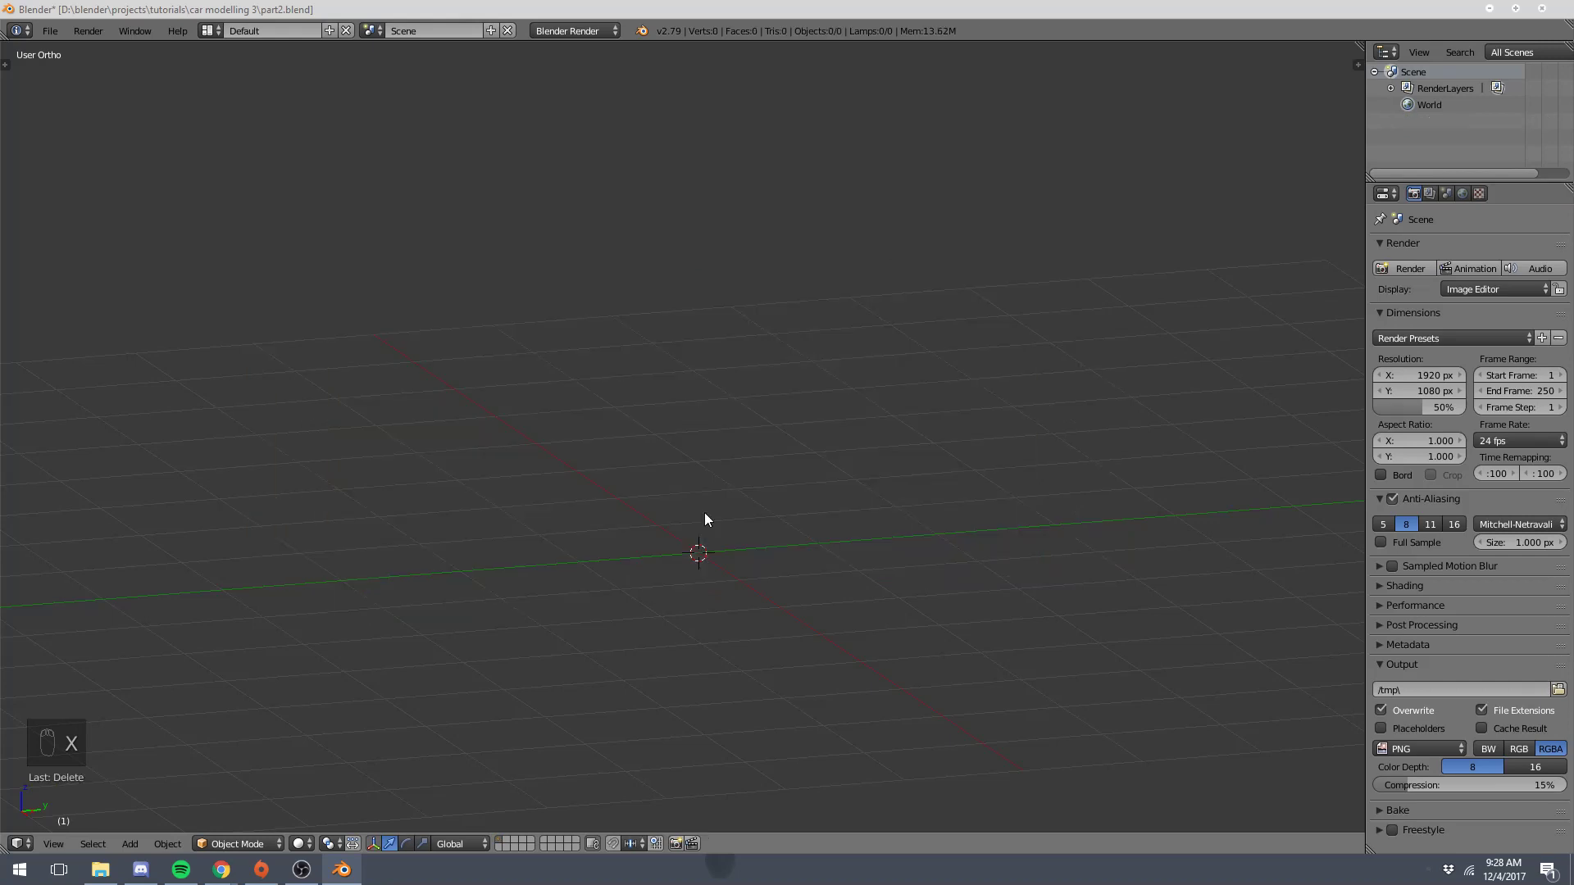
{"action": "key", "text": "KP_7"}
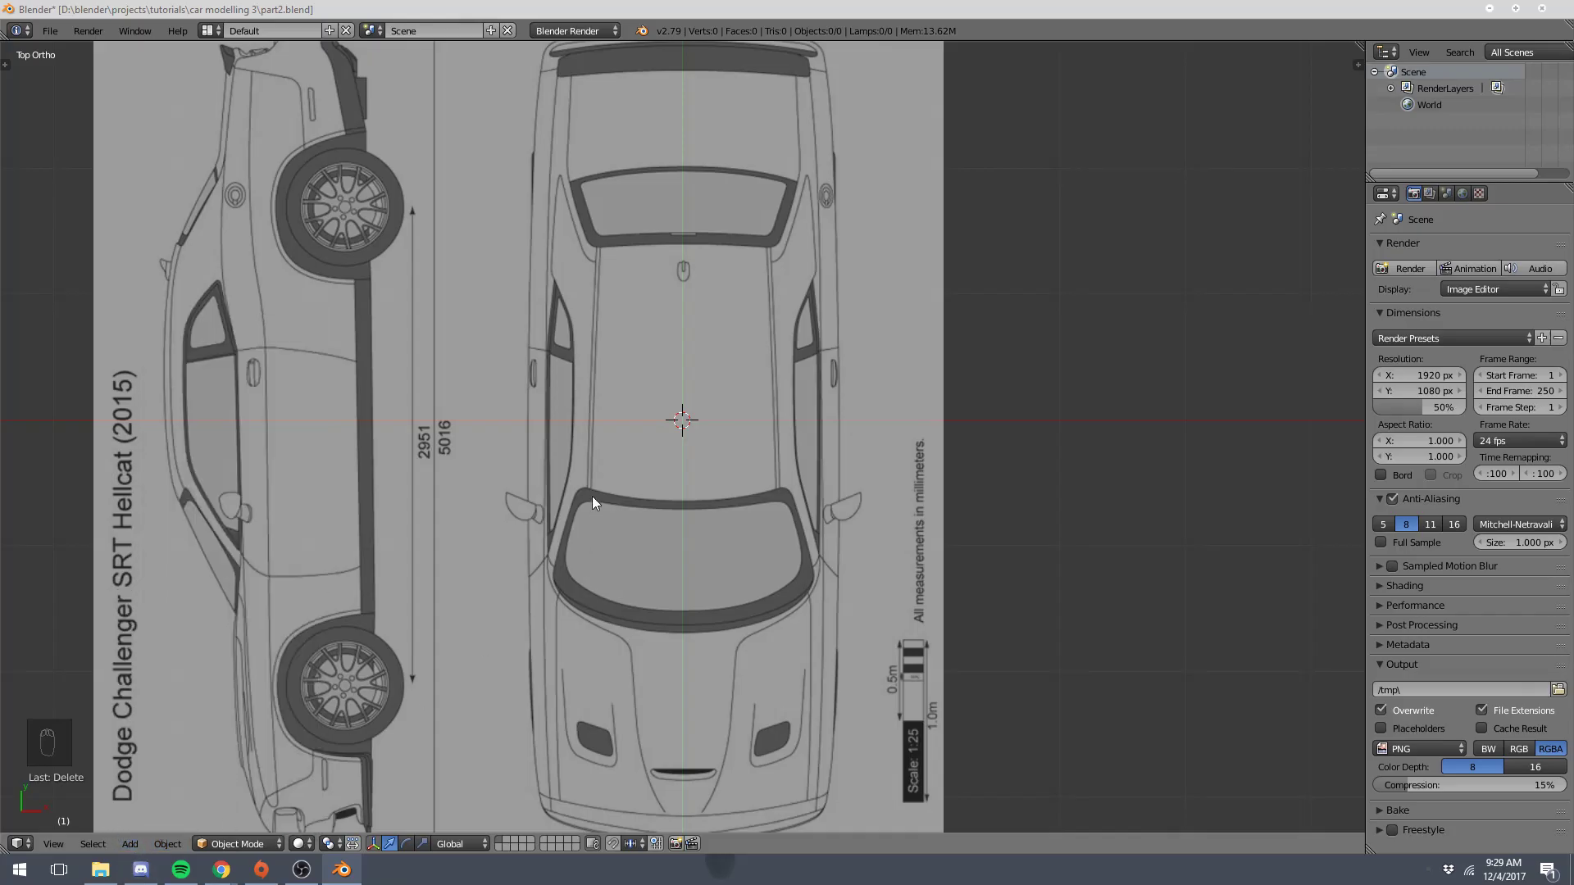
- Bring up the add-object menu to insert a mesh plane over the roof
{"action": "key", "text": "shift+a"}
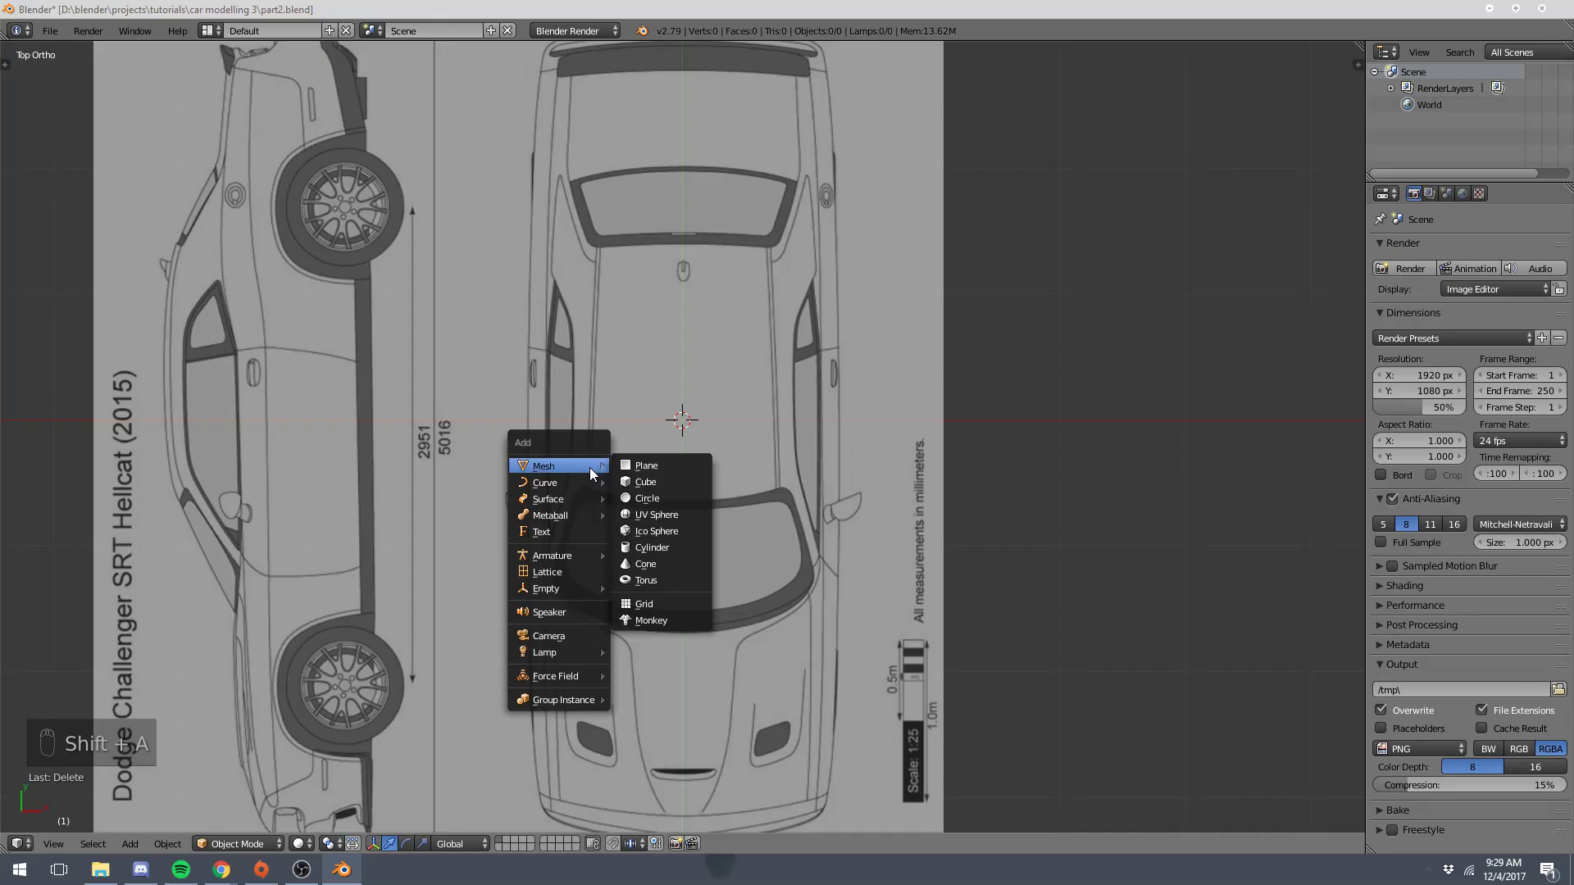
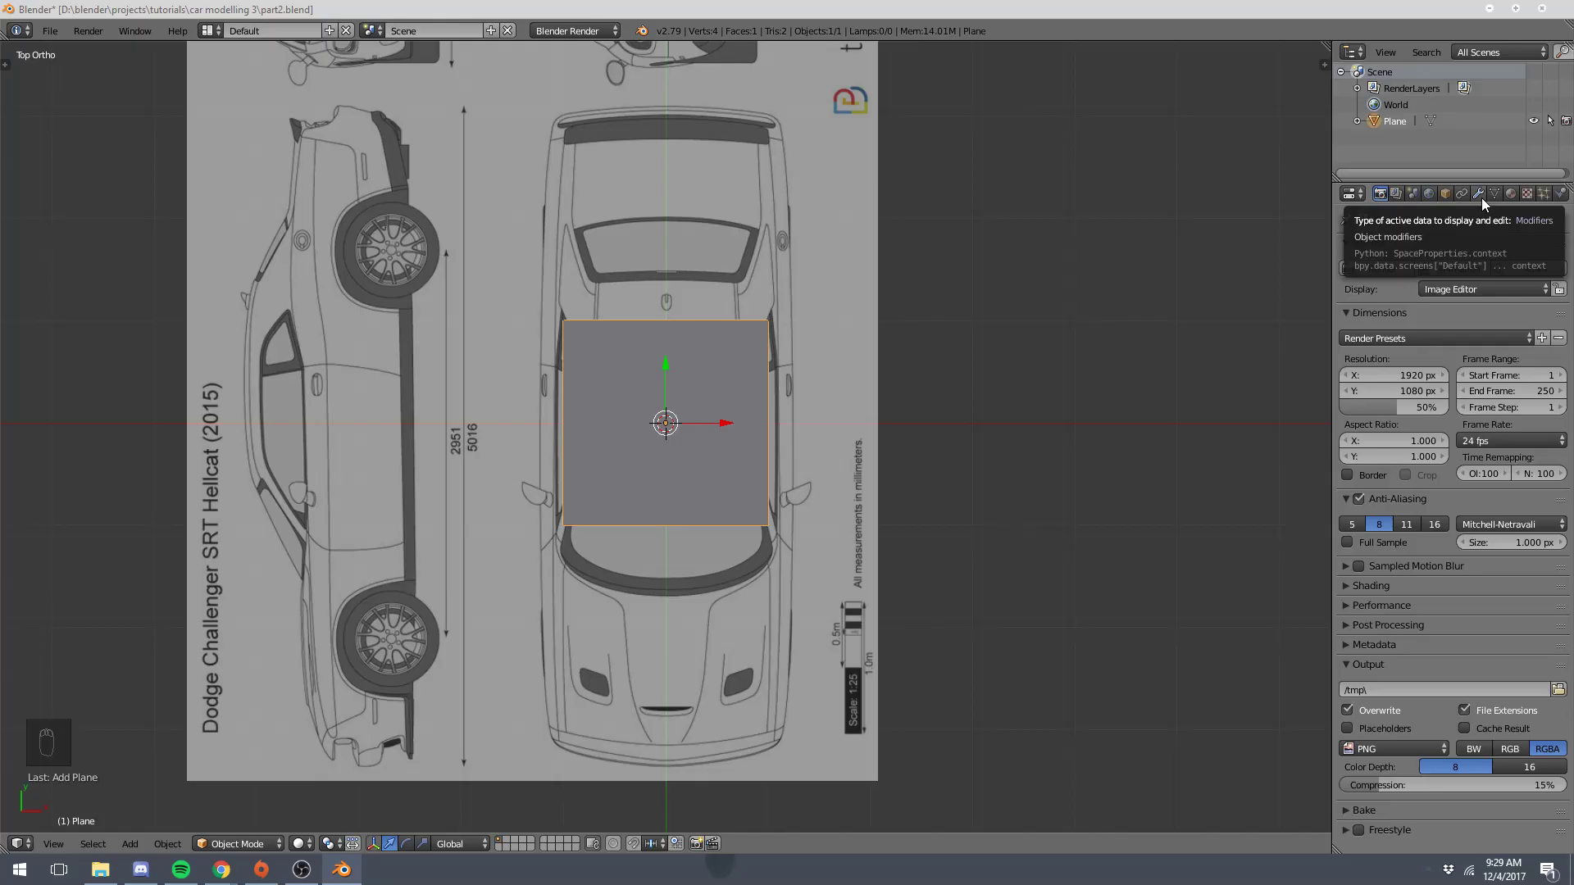
- Give the plane a Mirror modifier and move its inner edge toward the centreline in Edit Mode
{"action": "left_click_drag", "start_coordinate": [1482, 204], "coordinate": [1245, 424]}
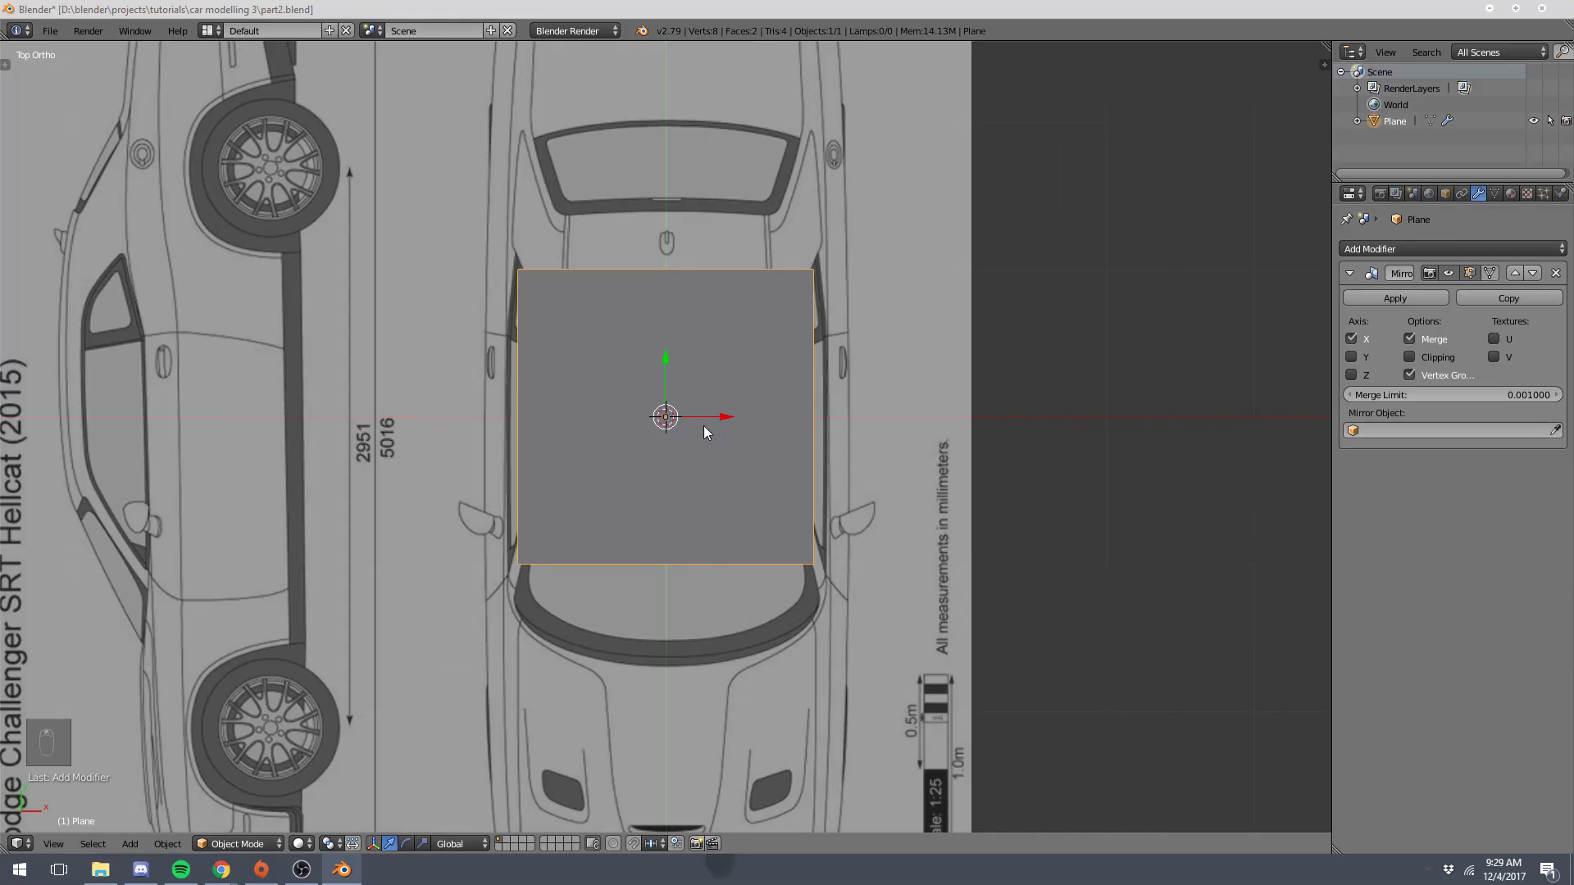
{"action": "key", "text": "g"}
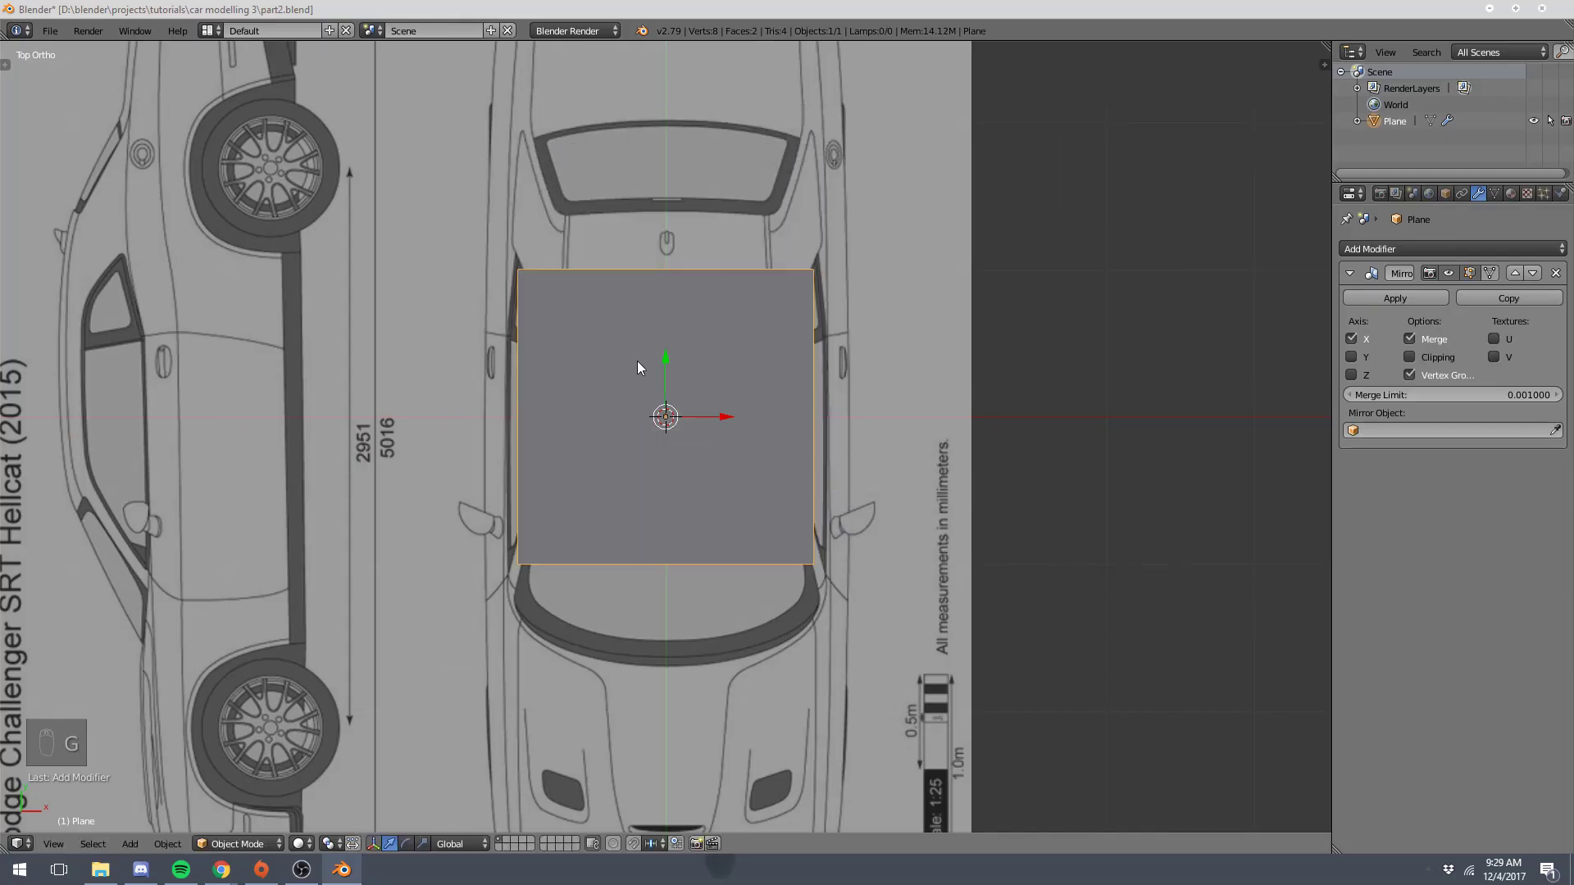
{"action": "key", "text": "Tab"}
{"action": "left_click_drag", "start_coordinate": [816, 276], "coordinate": [855, 340]}
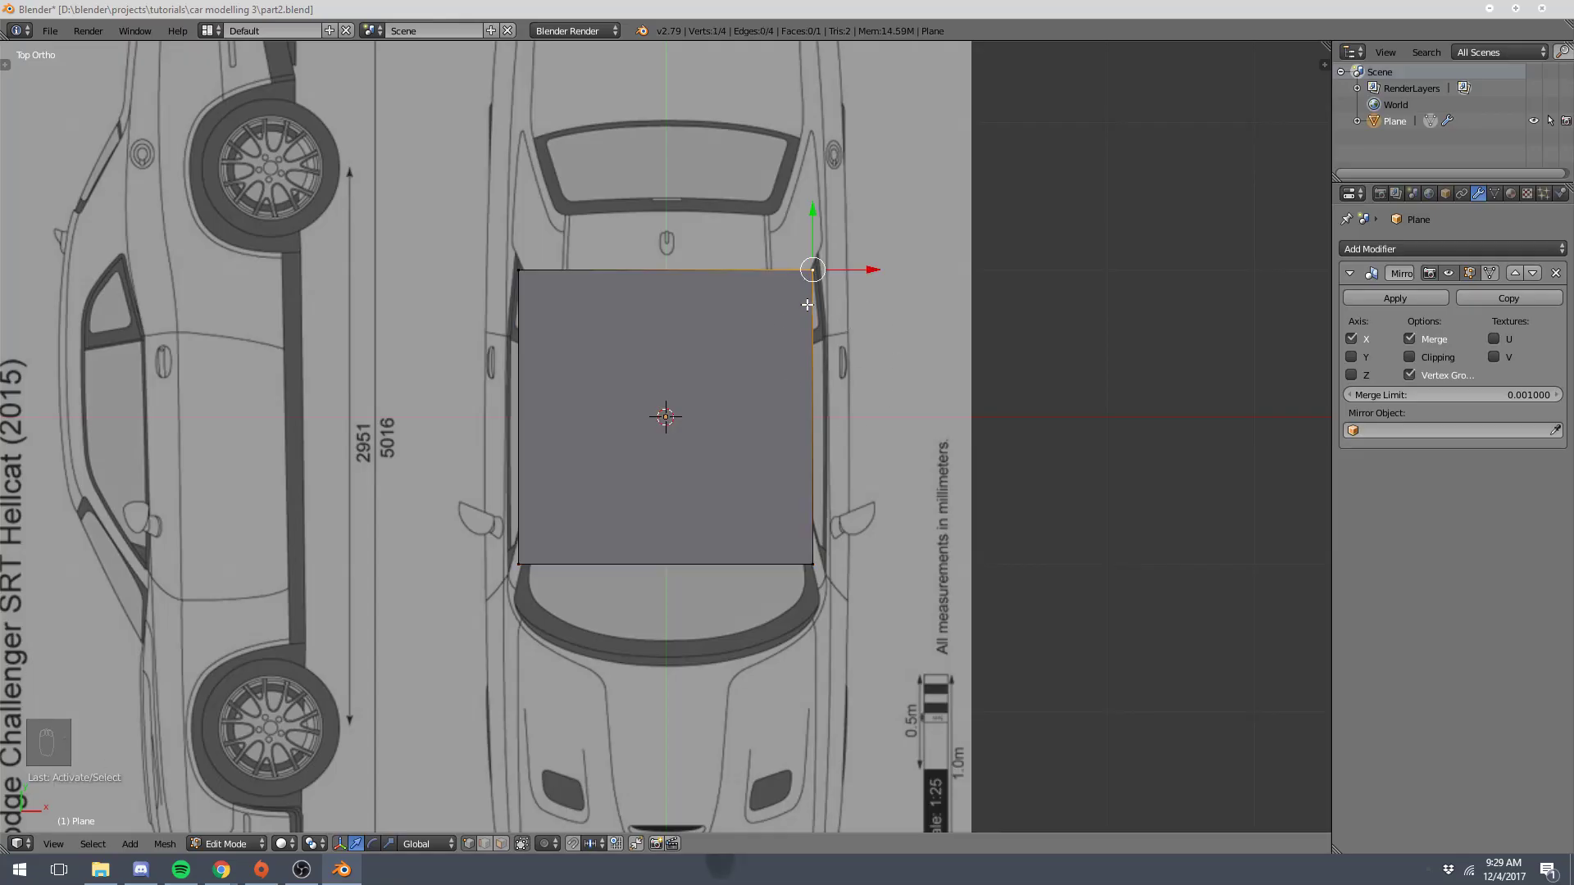
{"action": "key", "text": "g"}
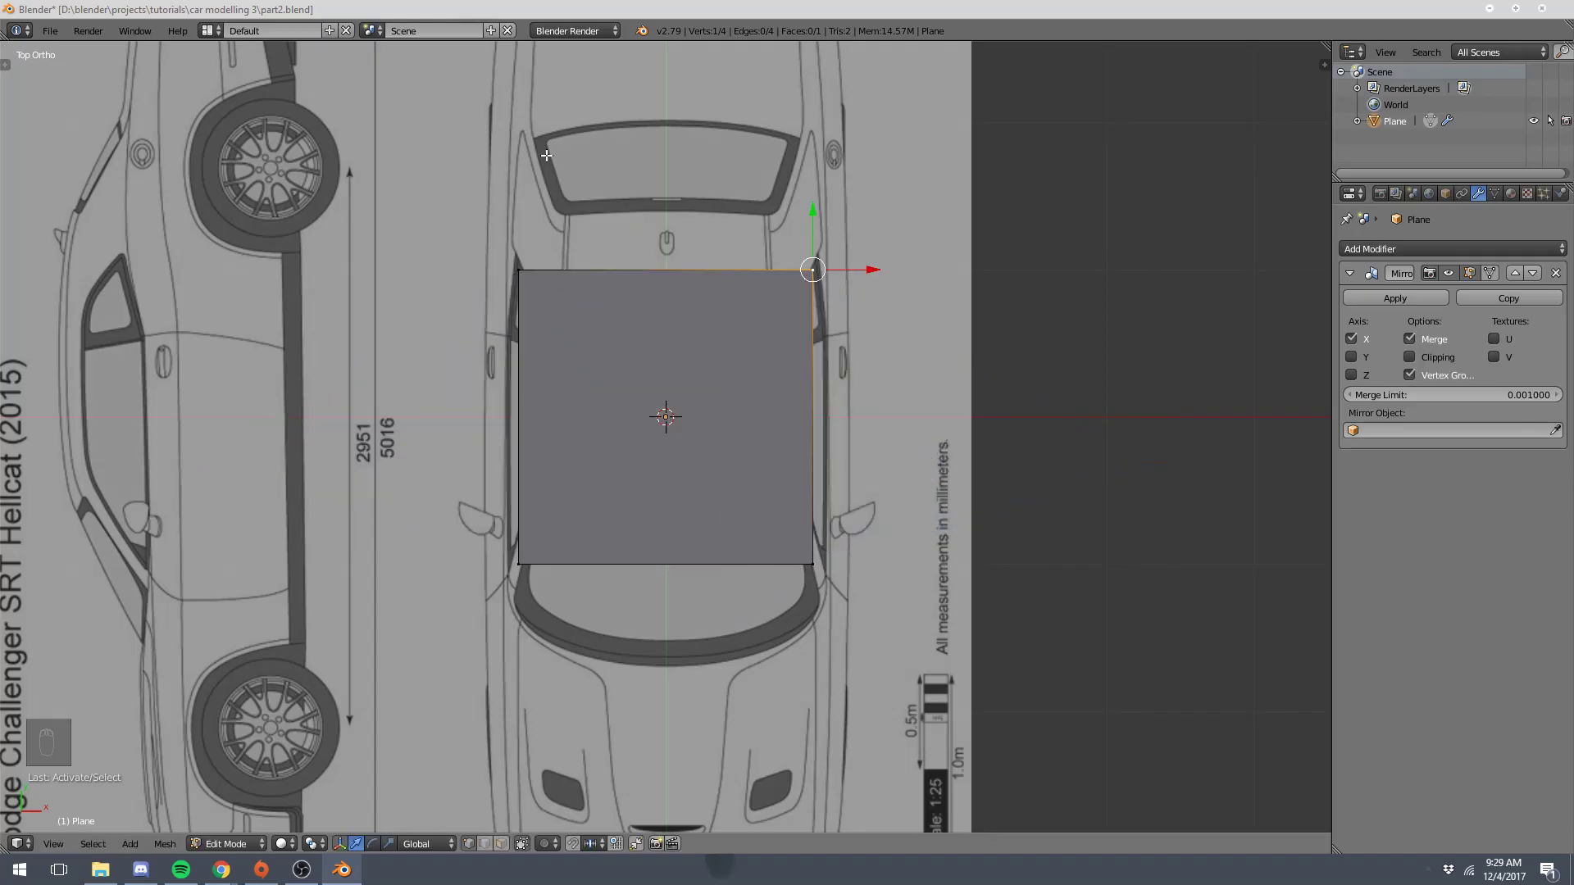
{"action": "left_click_drag", "start_coordinate": [493, 287], "coordinate": [742, 409]}
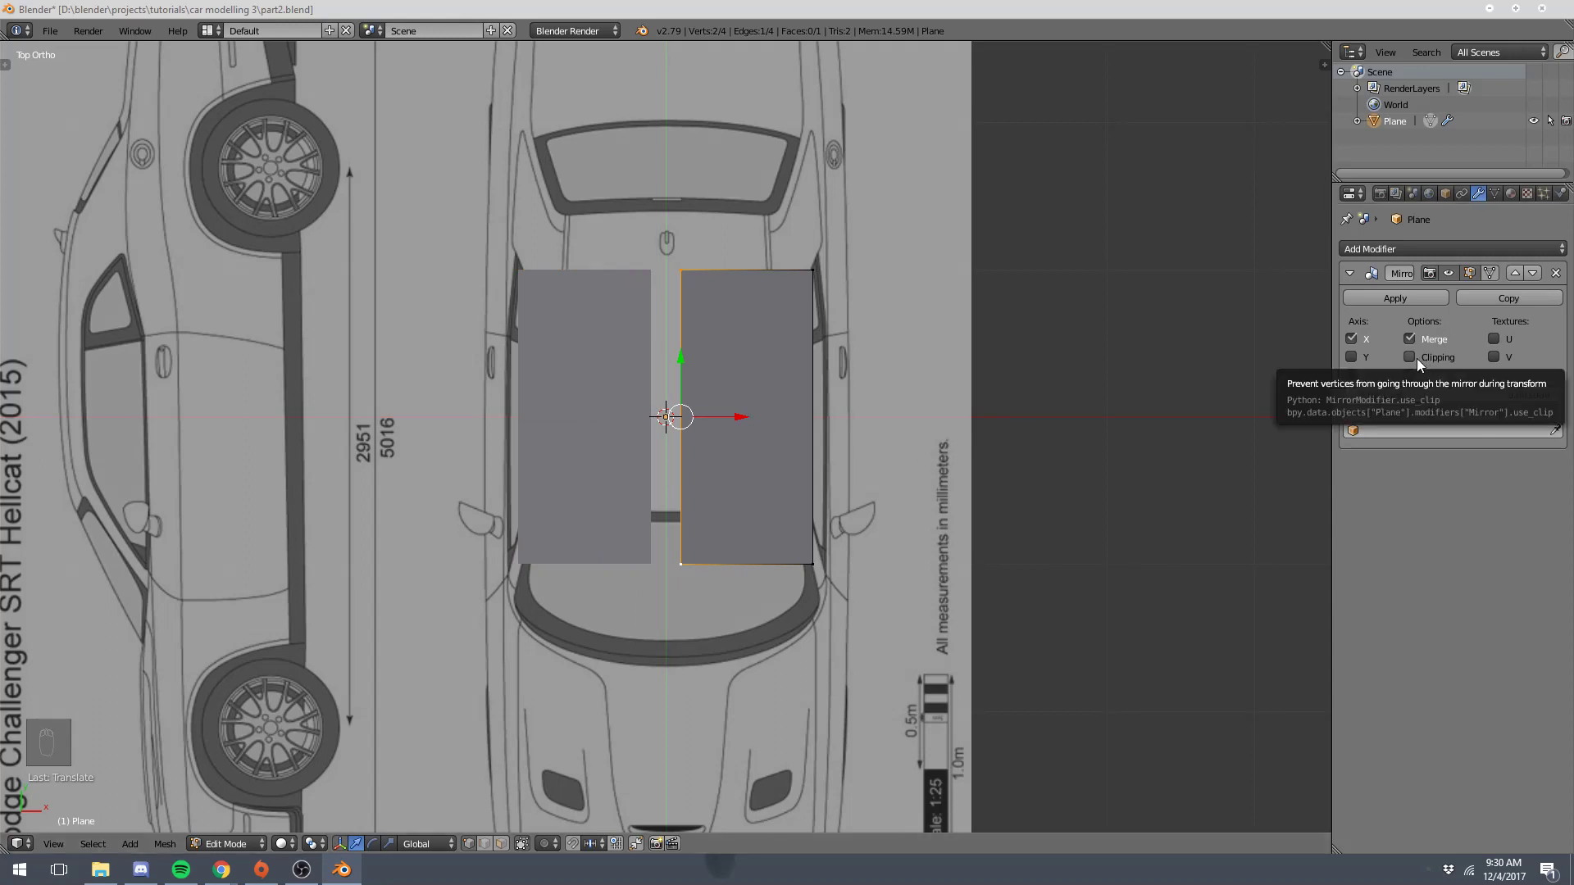
- Enable mirror Clipping so the halves join at the centreline, then select the outer corner vertex
{"action": "left_click_drag", "start_coordinate": [1418, 360], "coordinate": [567, 422]}
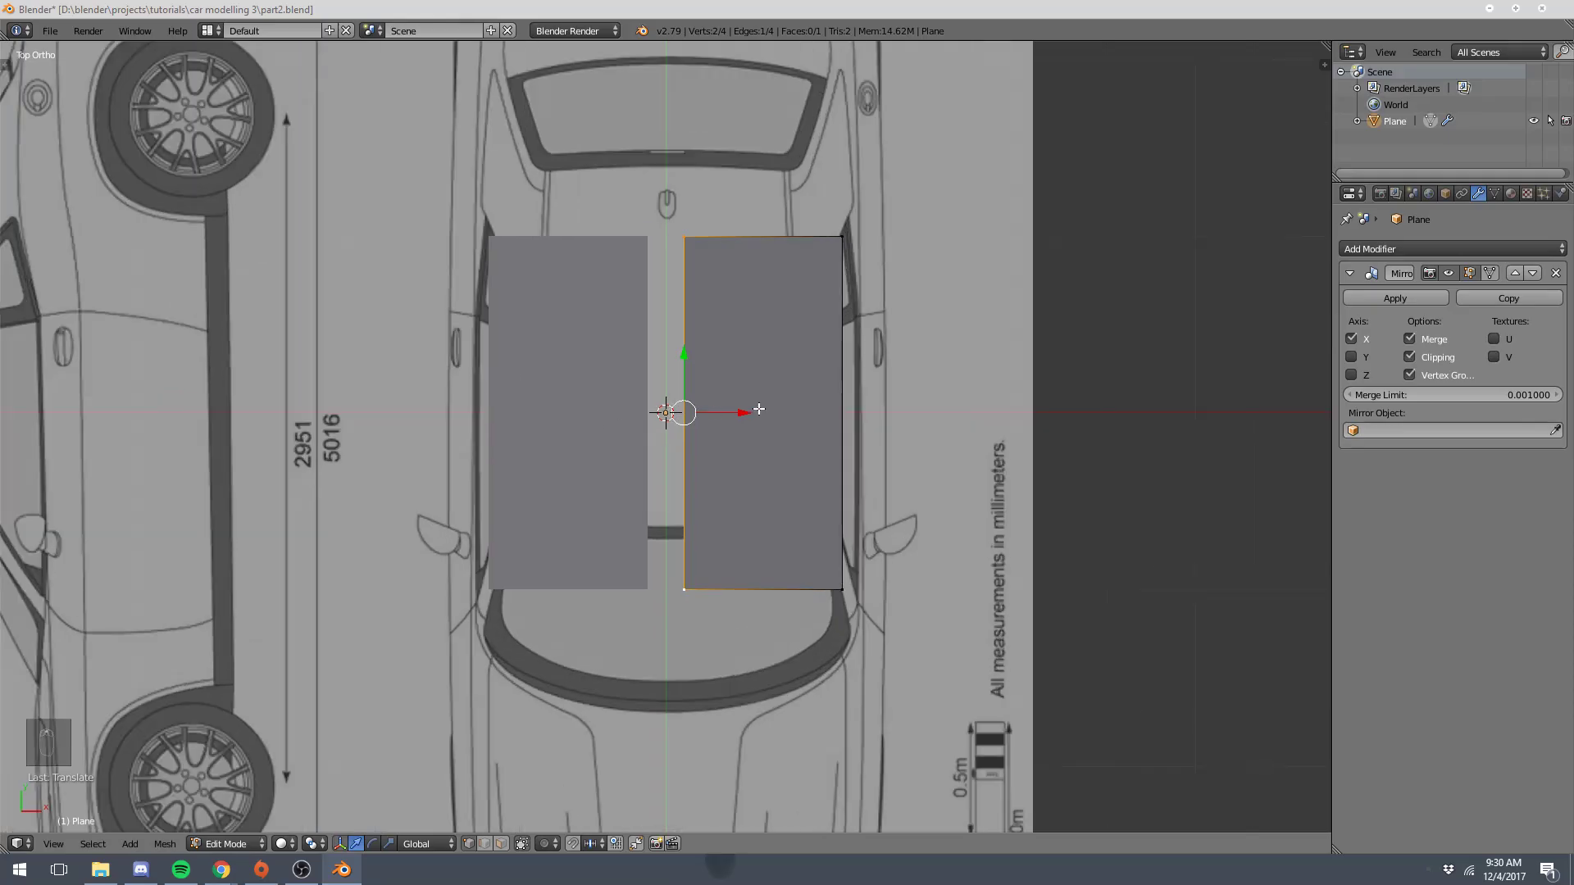
{"action": "left_click_drag", "start_coordinate": [752, 406], "coordinate": [758, 398]}
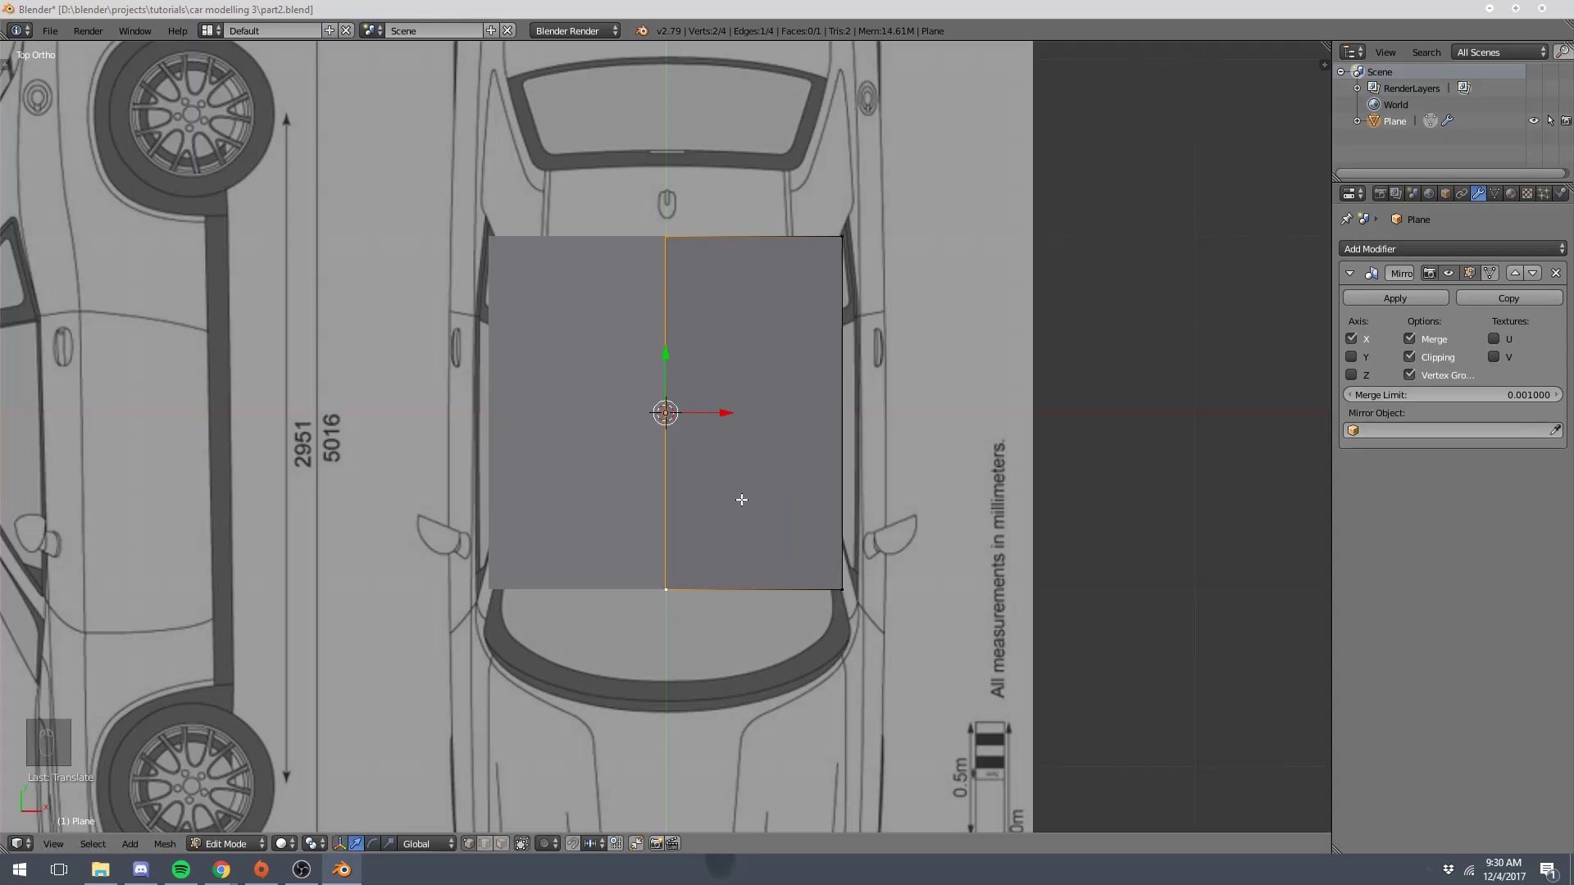
{"action": "left_click_drag", "start_coordinate": [723, 413], "coordinate": [666, 255]}
{"action": "left_click_drag", "start_coordinate": [666, 255], "coordinate": [827, 321]}
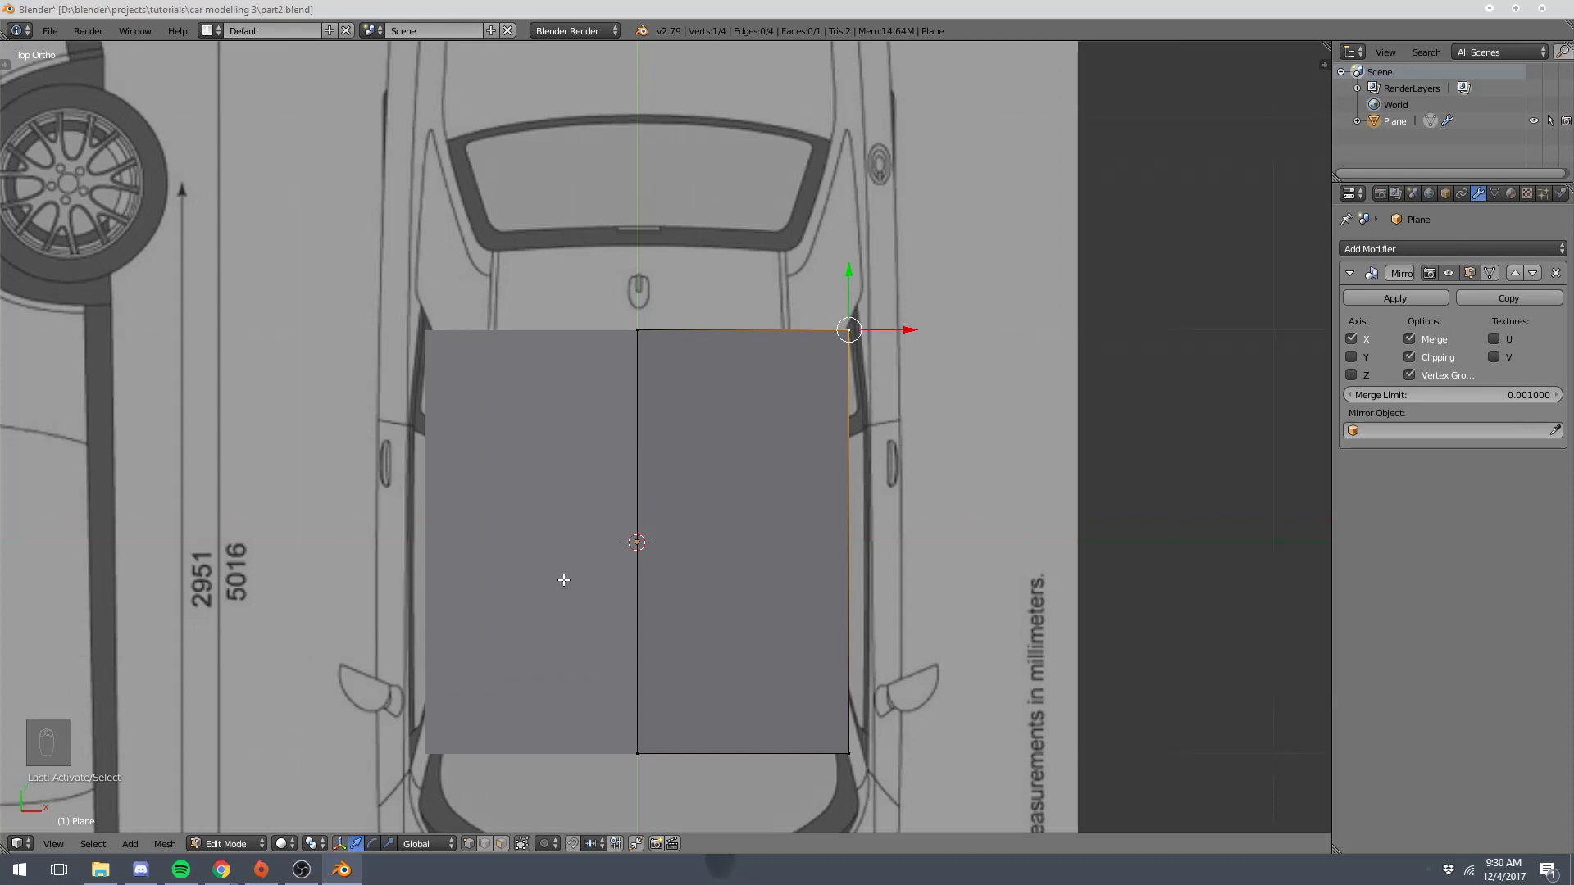
- In wireframe, snap the plane's corner vertices onto the roof outline between rear window and windscreen
{"action": "key", "text": "z"}
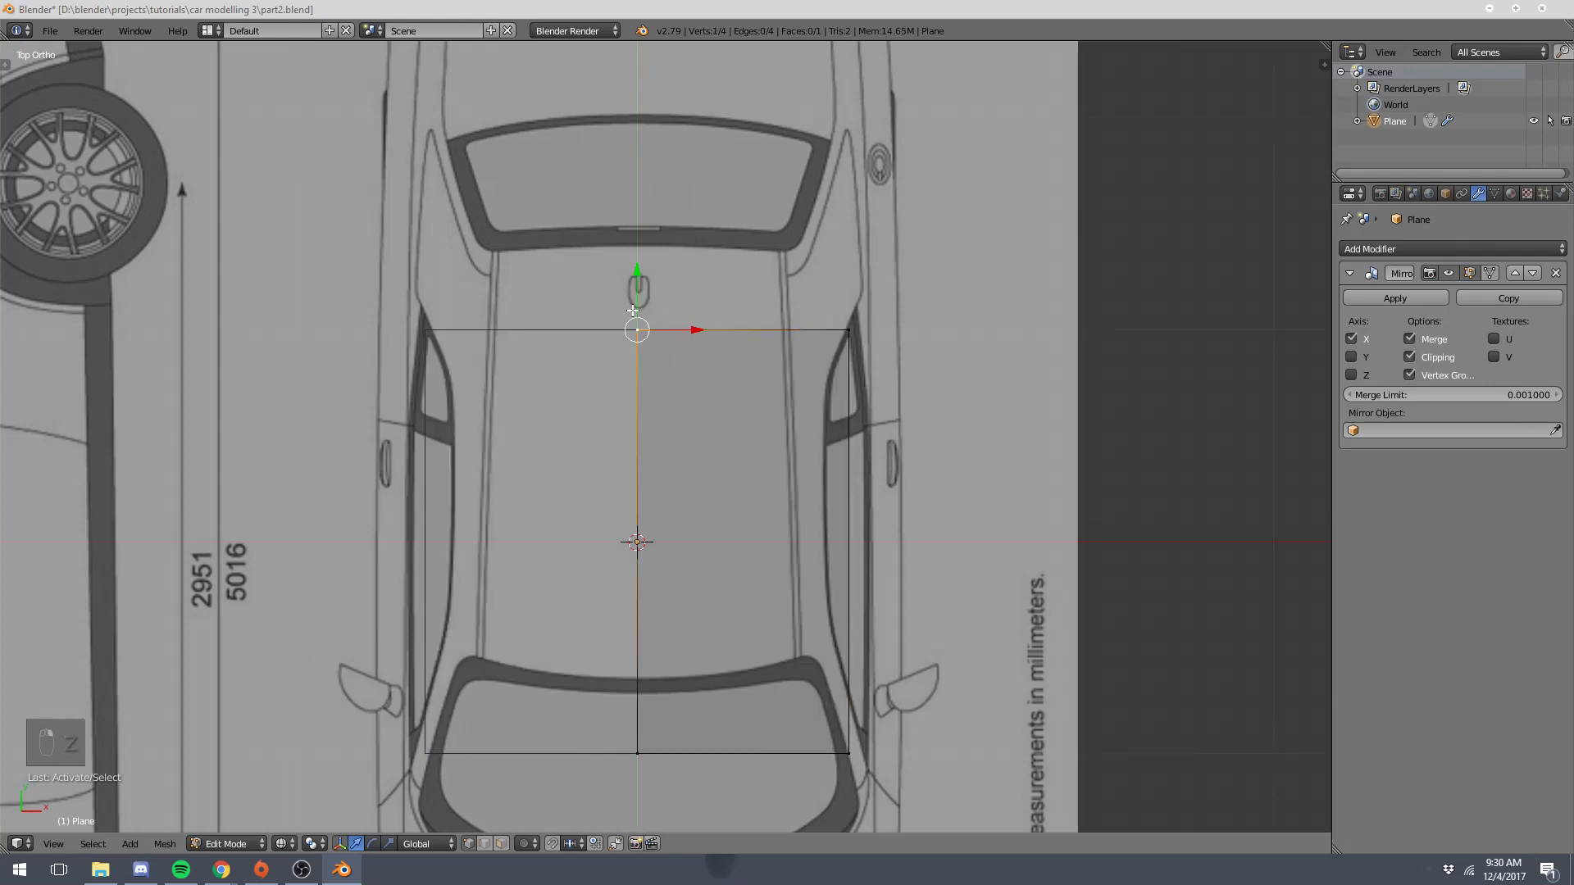
{"action": "key", "text": "g"}
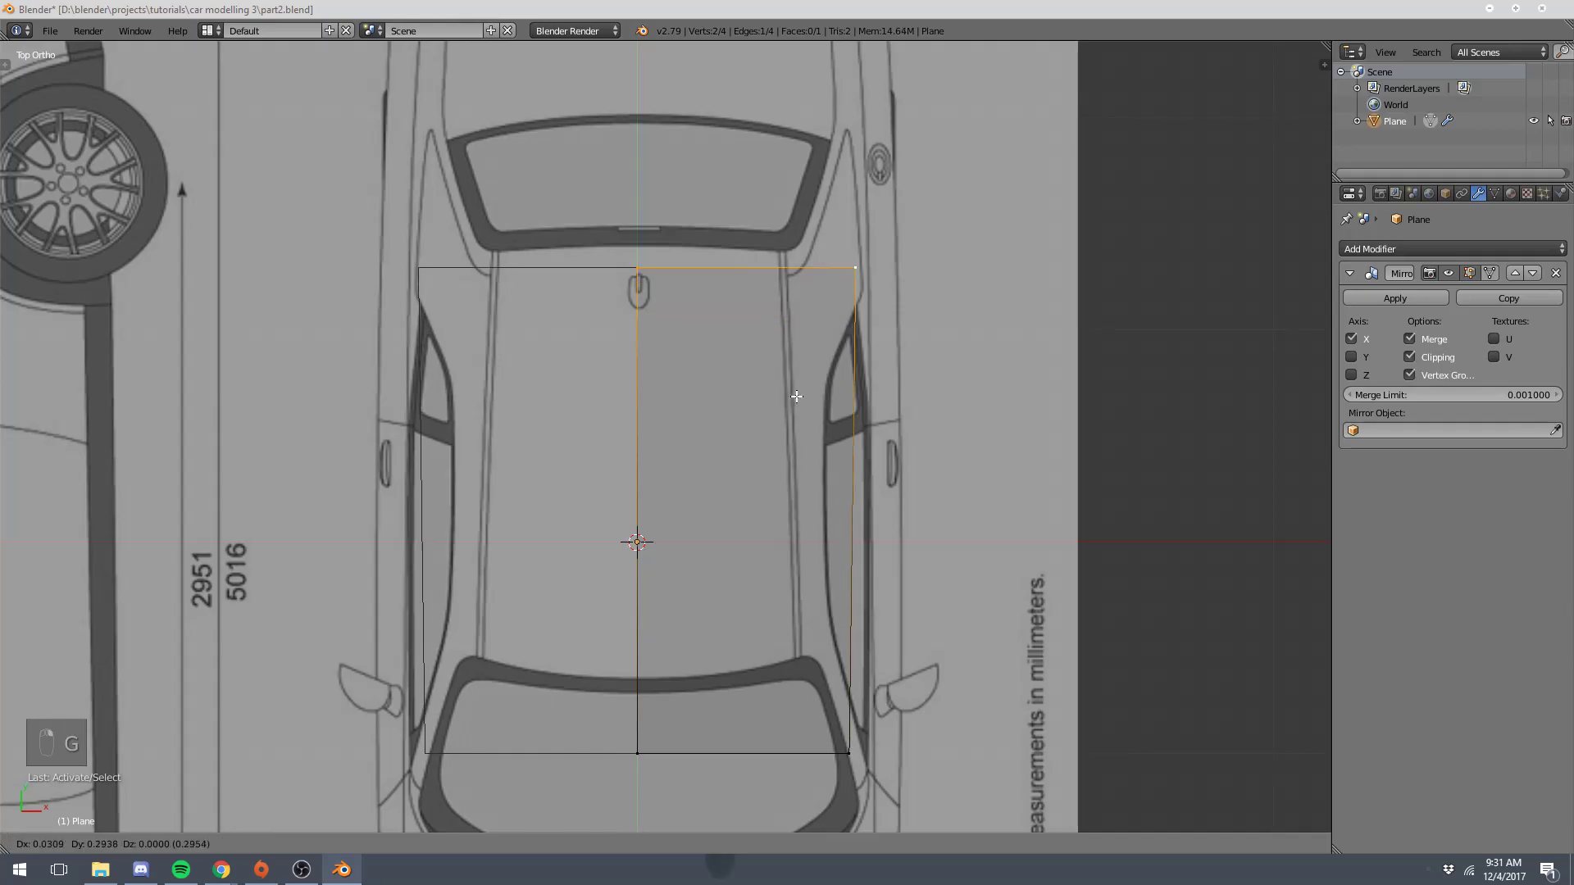
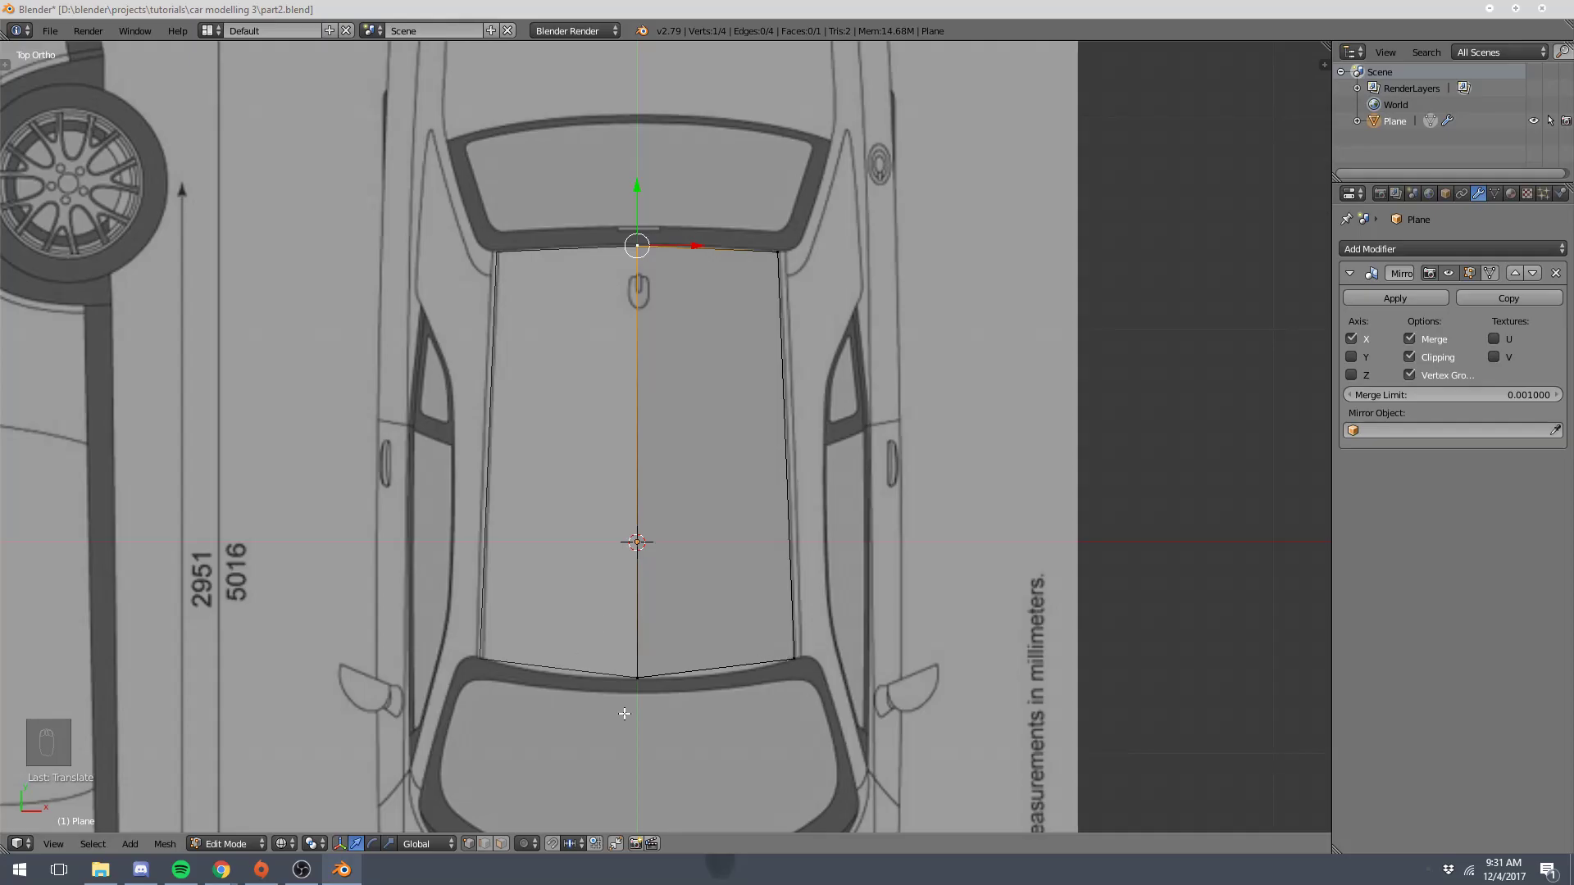
{"action": "key", "text": "a"}
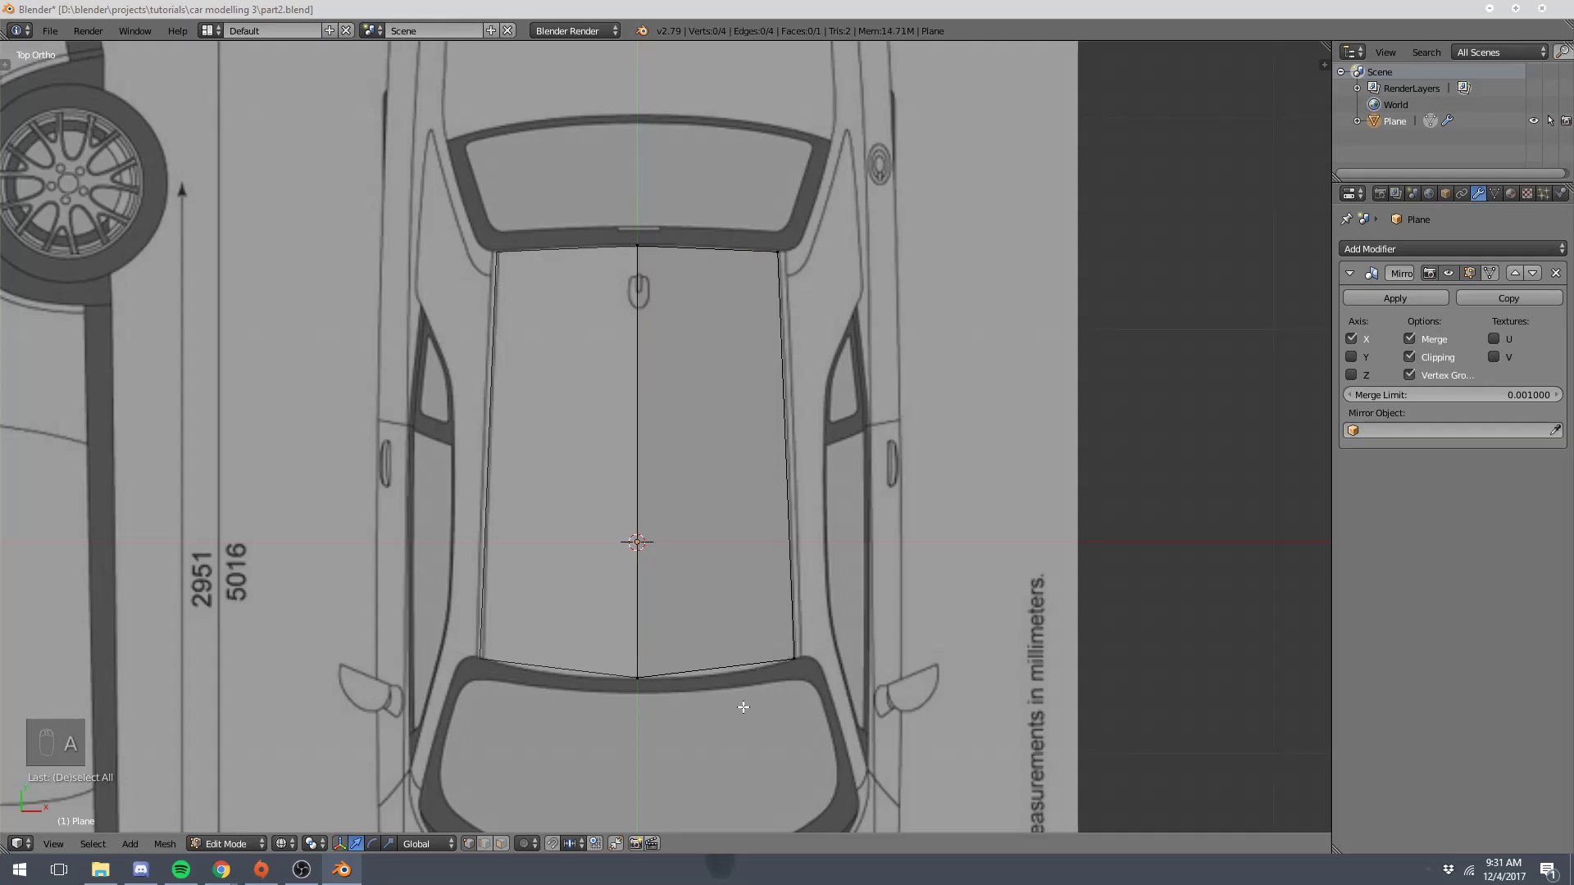
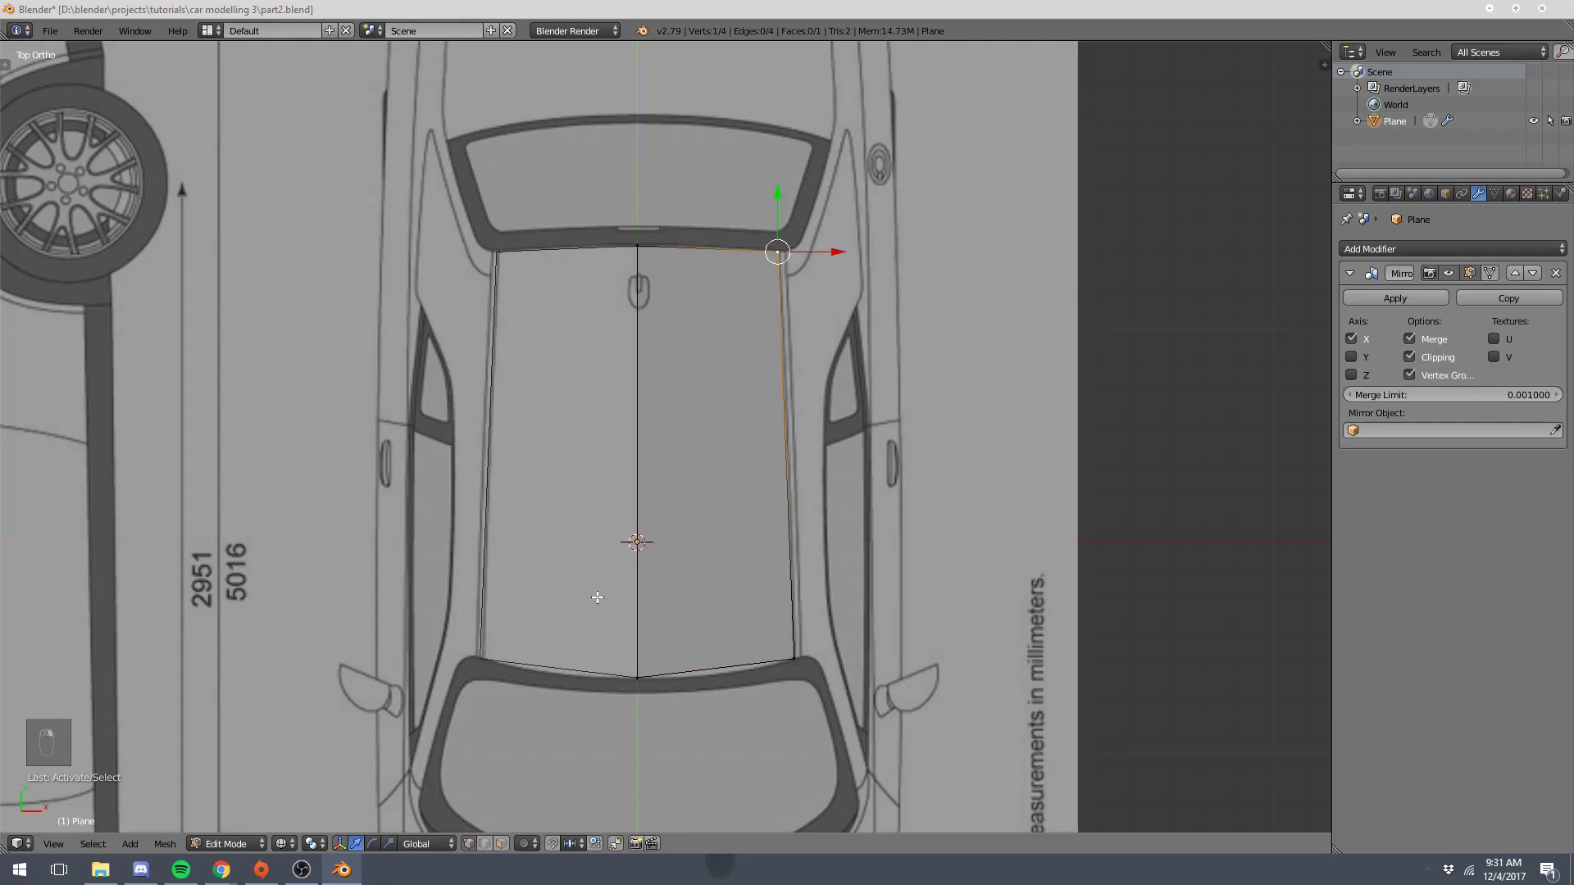
{"action": "key", "text": "a"}
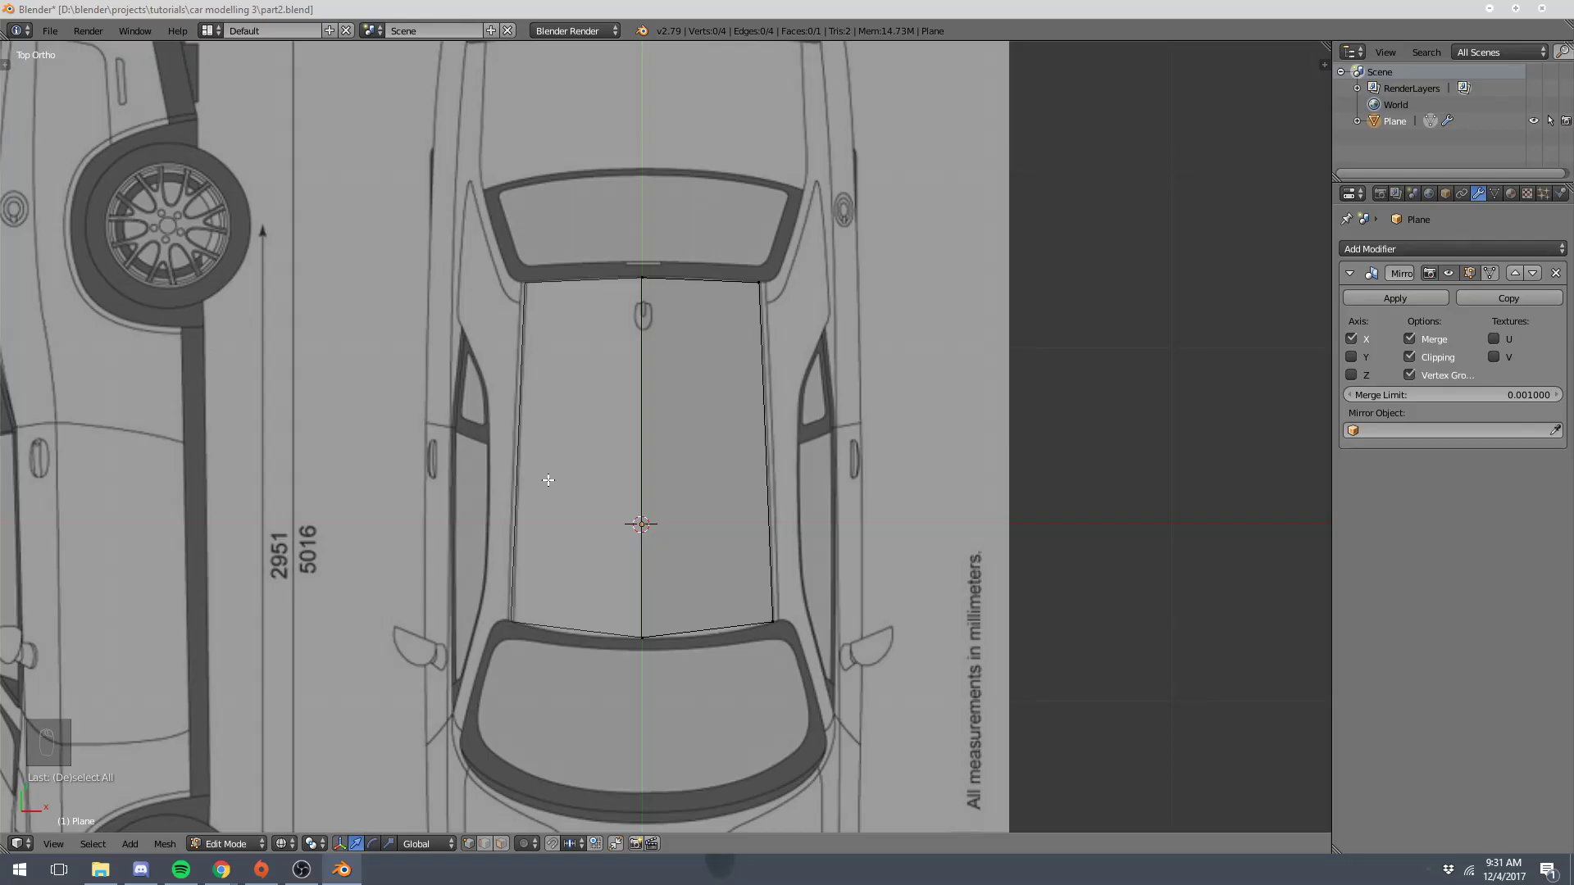
- Cut three crosswise edge loops across the roof plane, dividing it into four rows of quads
{"action": "key", "text": "t"}
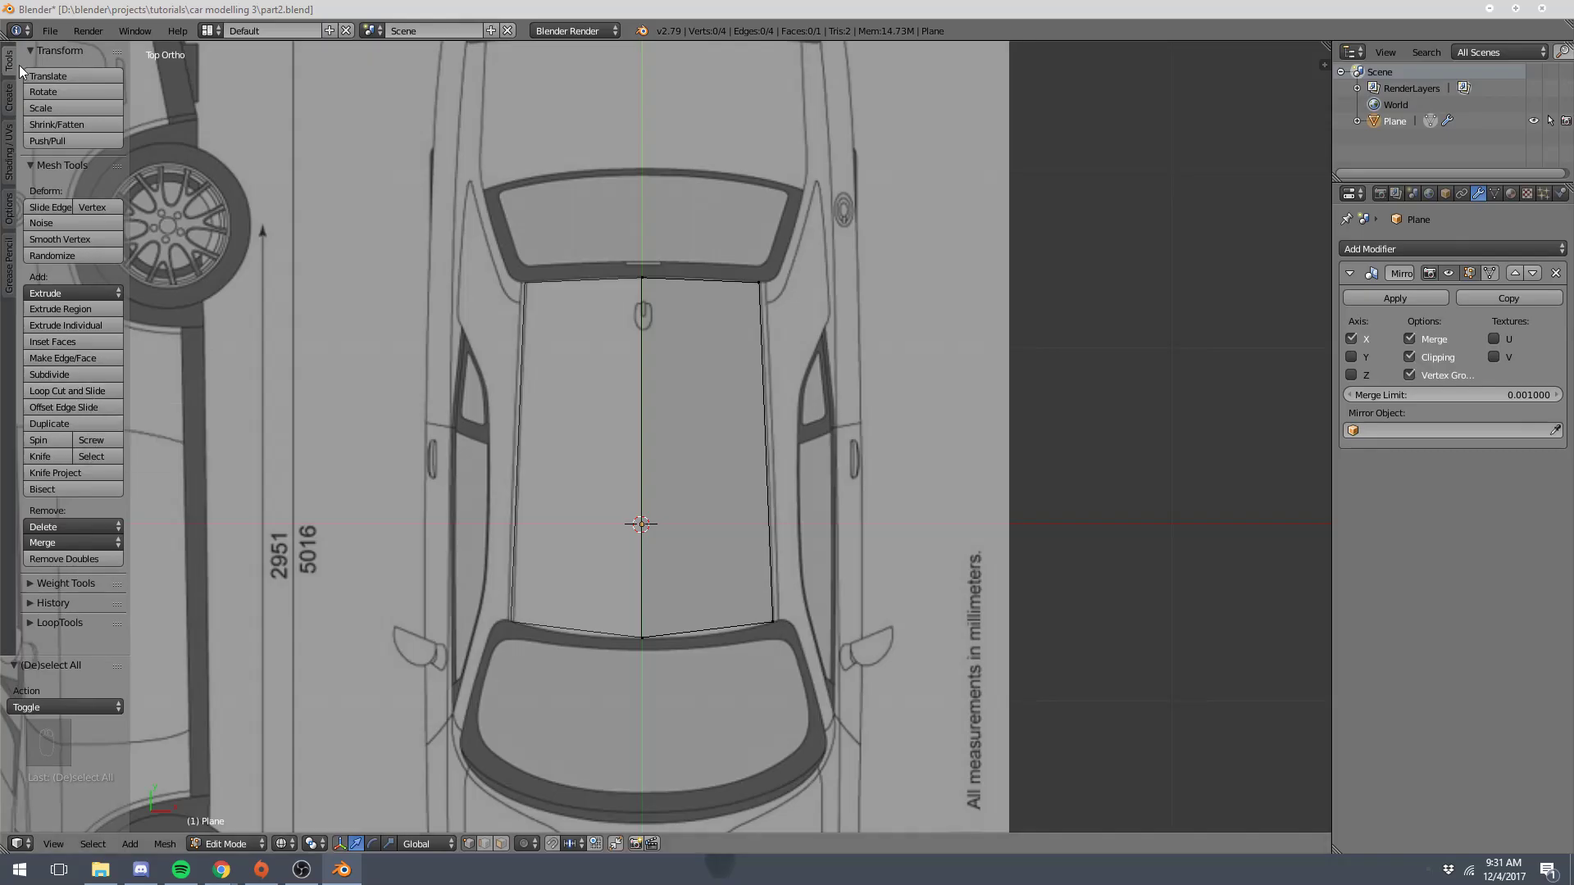
{"action": "key", "text": "t"}
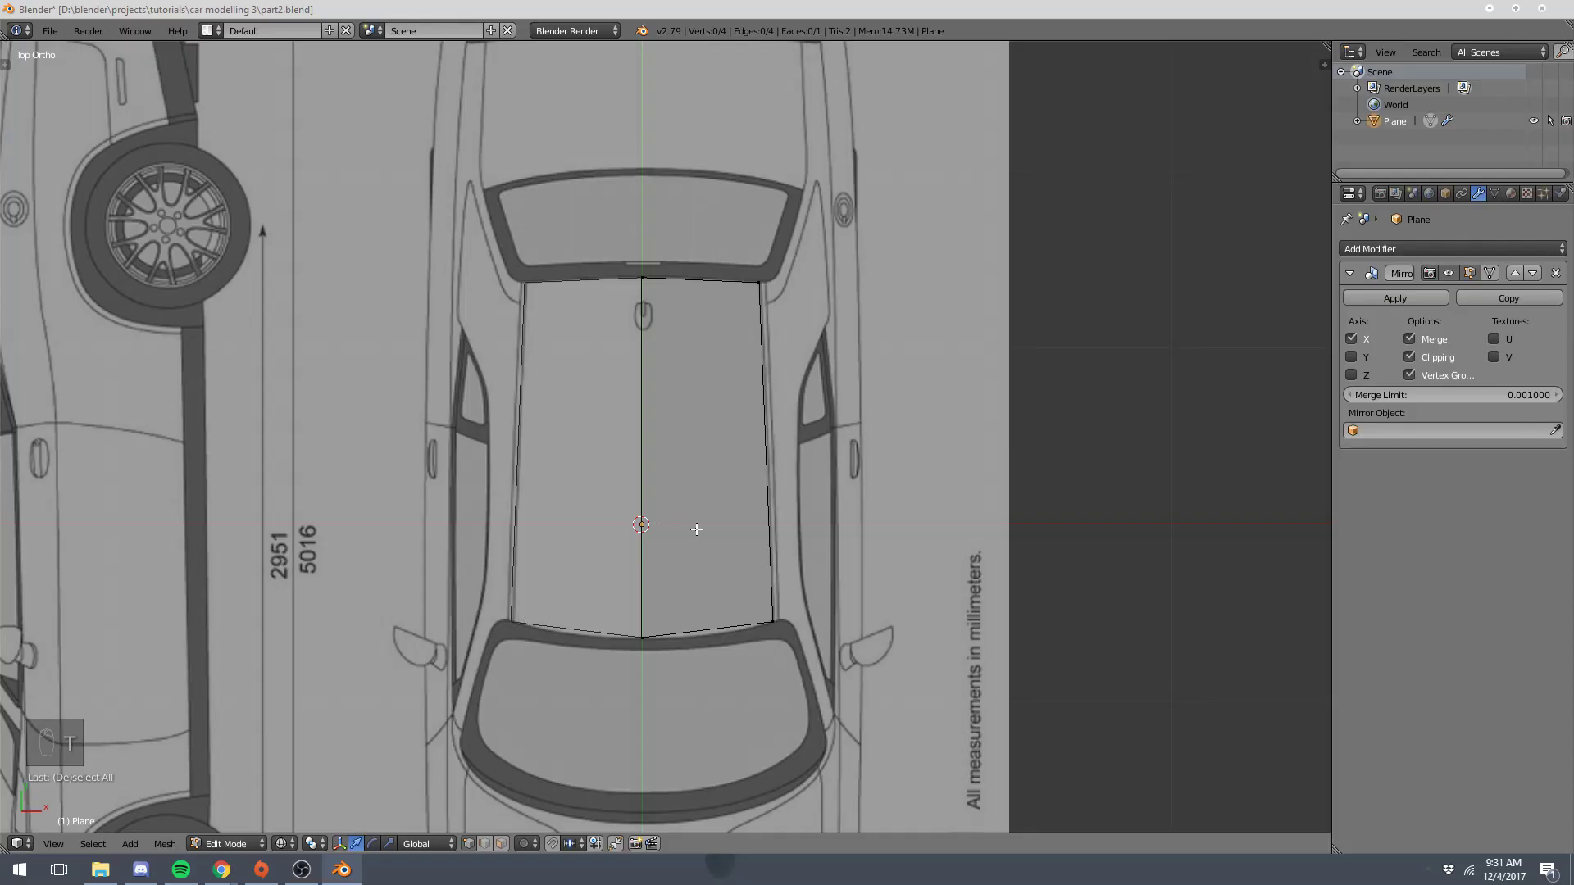
{"action": "key", "text": "ctrl+r"}
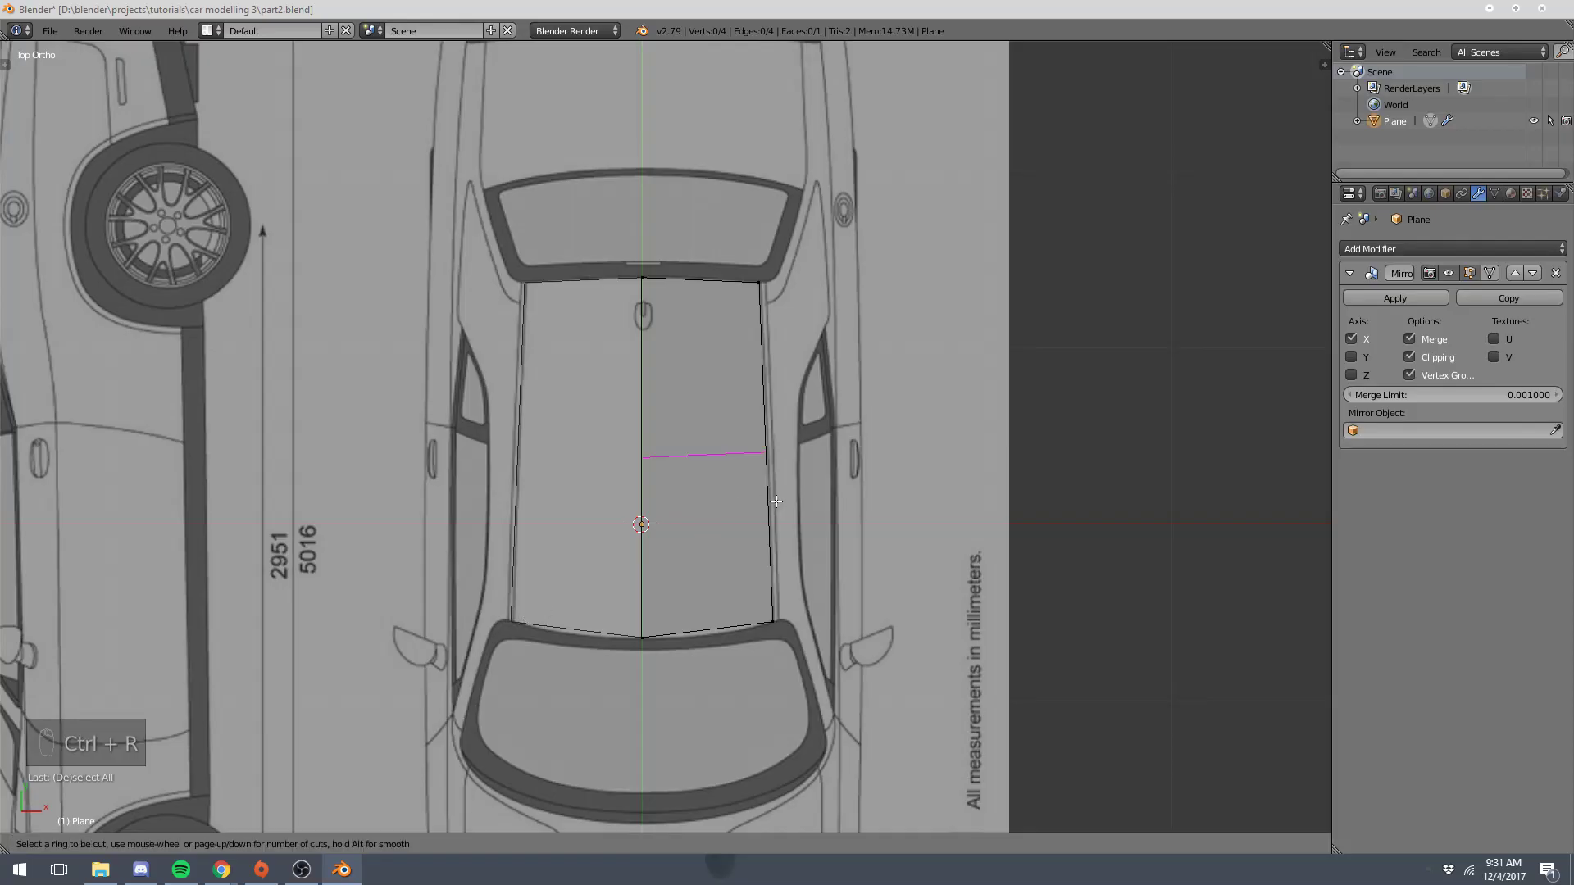
{"action": "key", "text": "ctrl+r"}
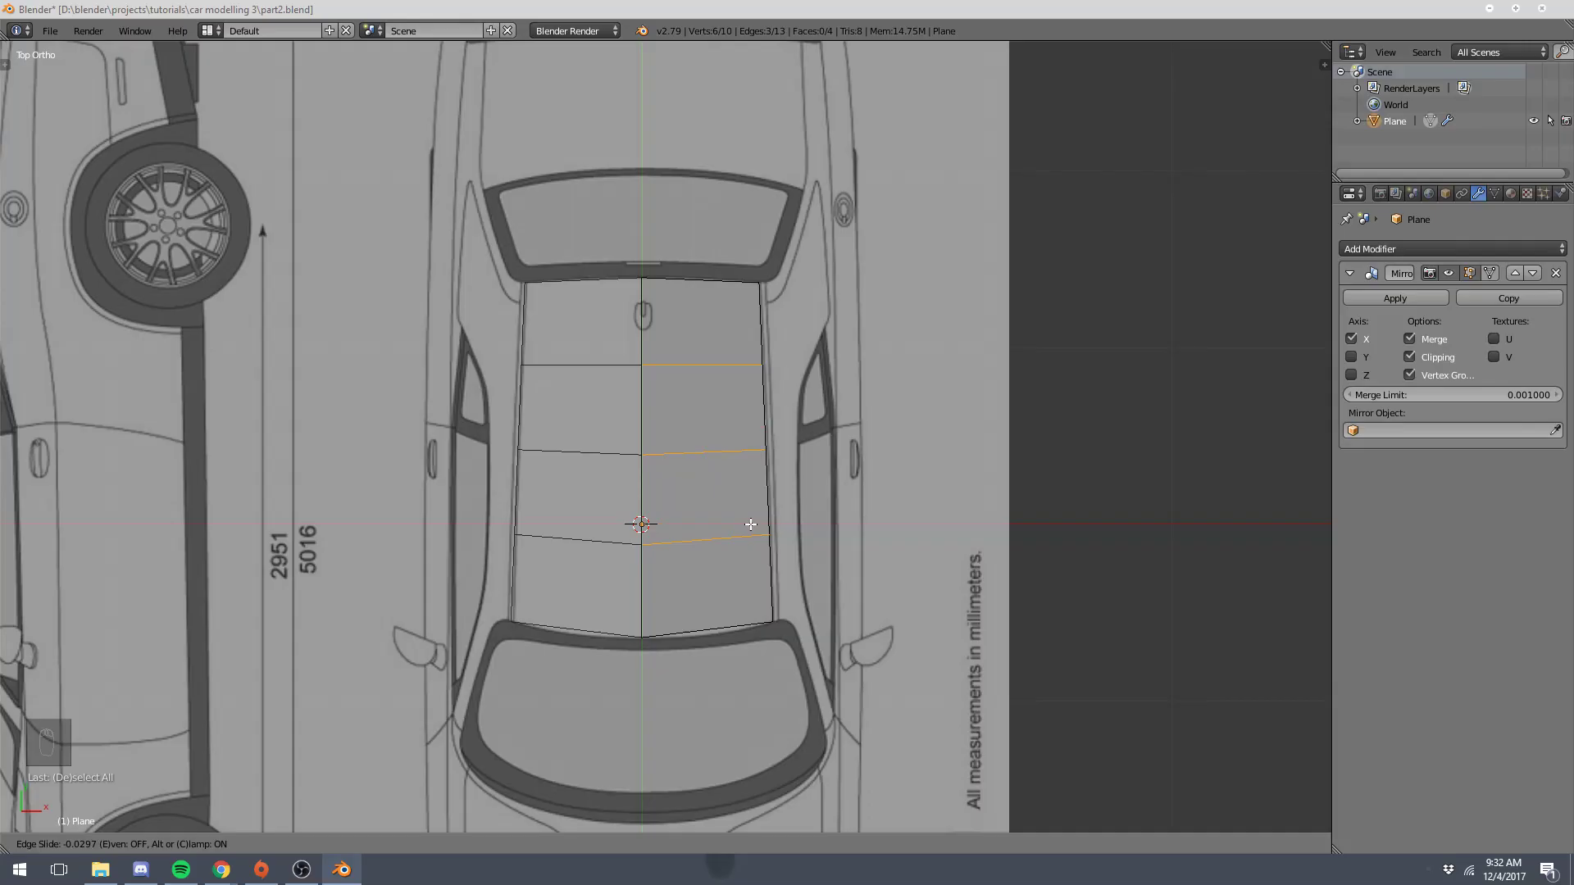
- In the side view, raise the whole roof mesh vertically up to the blueprint roofline
{"action": "key", "text": "a"}
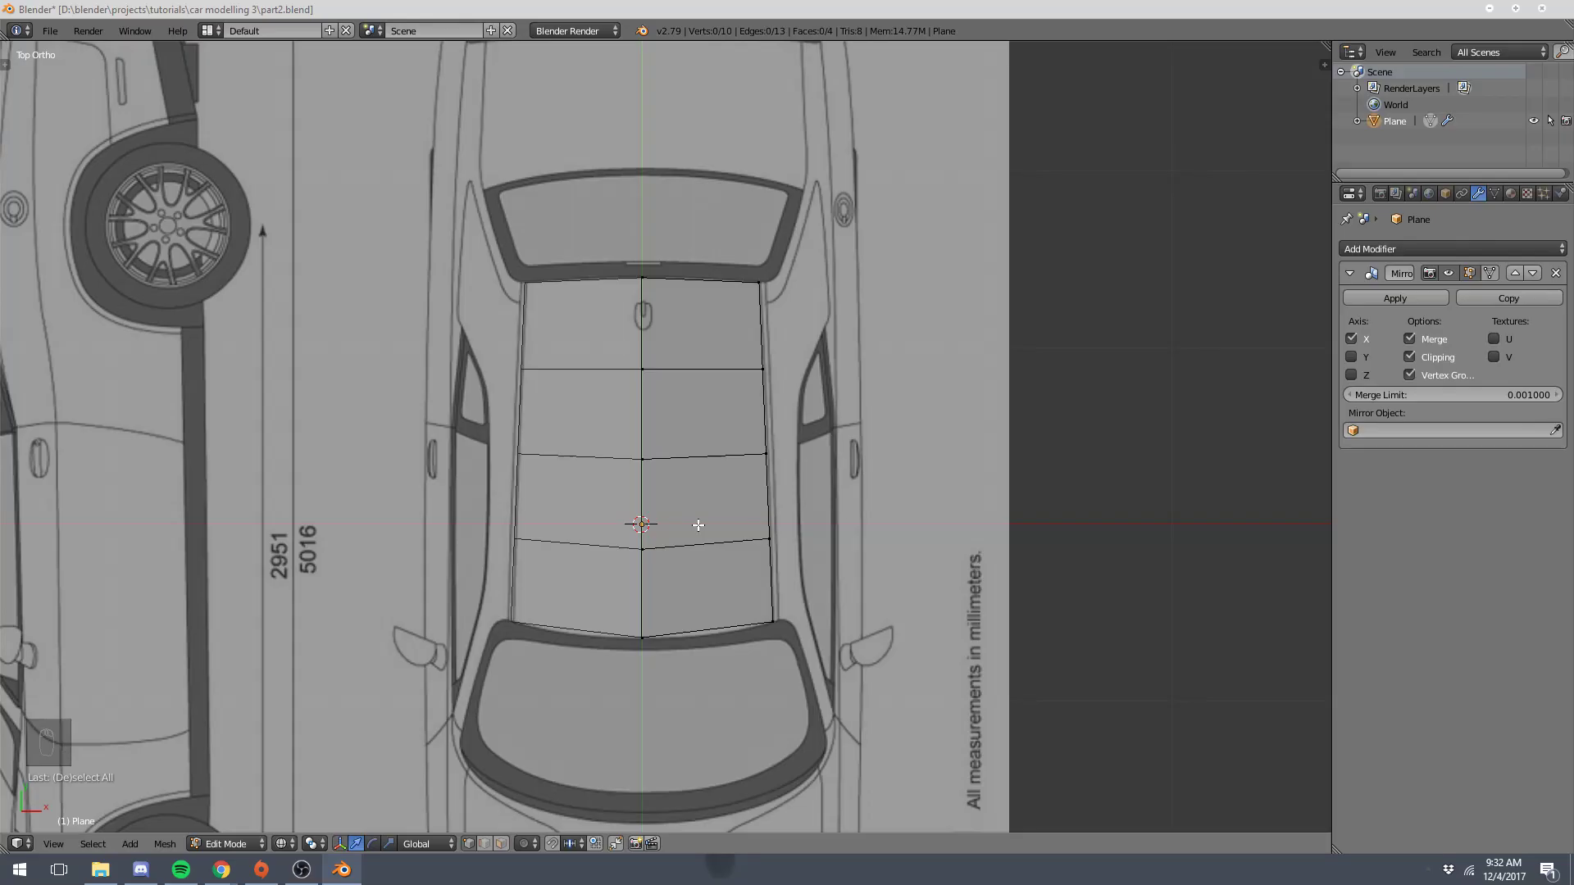
{"action": "key", "text": "KP_3"}
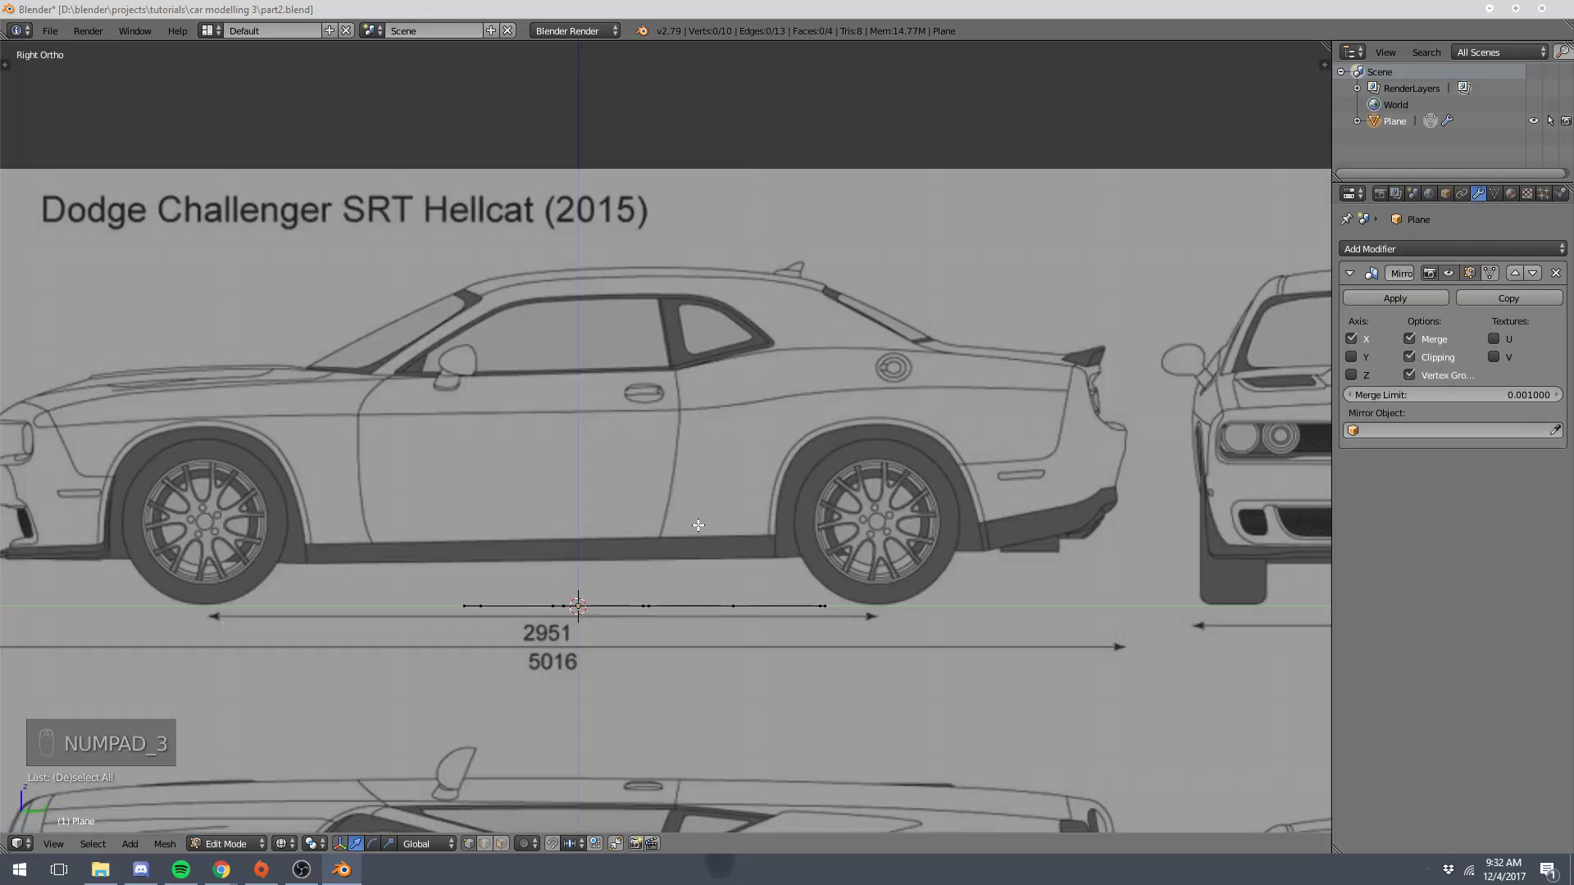
{"action": "key", "text": "a"}
{"action": "key", "text": "a"}
{"action": "key", "text": "a"}
{"action": "key", "text": "KP_3"}
{"action": "key", "text": "g"}
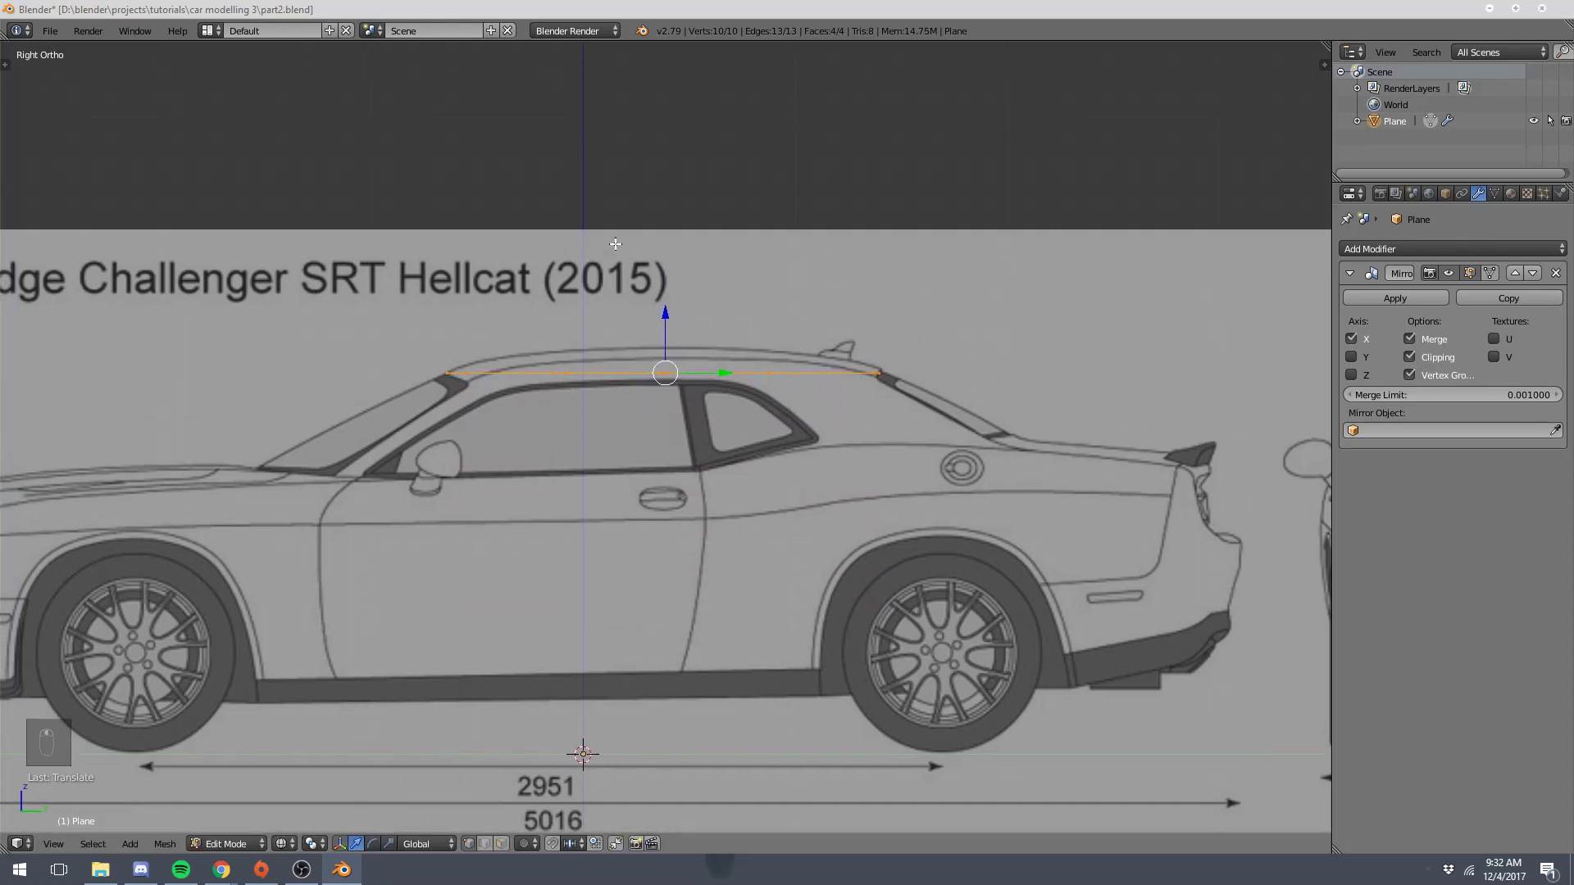
{"action": "key", "text": "a"}
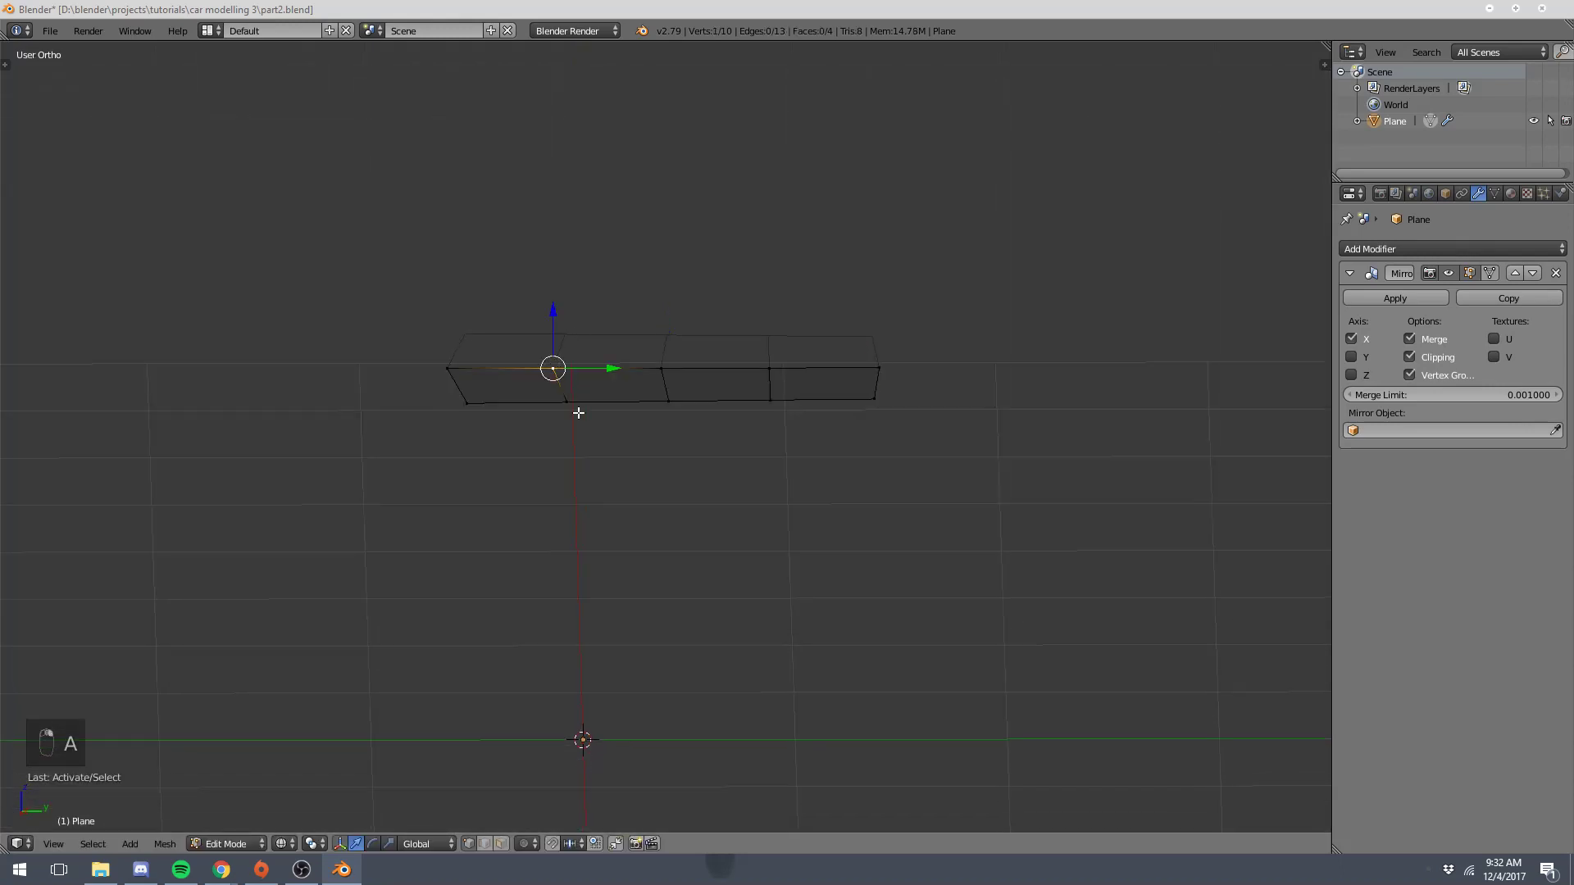
{"action": "key", "text": "KP_3"}
- Lift each cross-section in turn so the roof profile follows the curved roofline
{"action": "key", "text": "g"}
{"action": "key", "text": "a"}
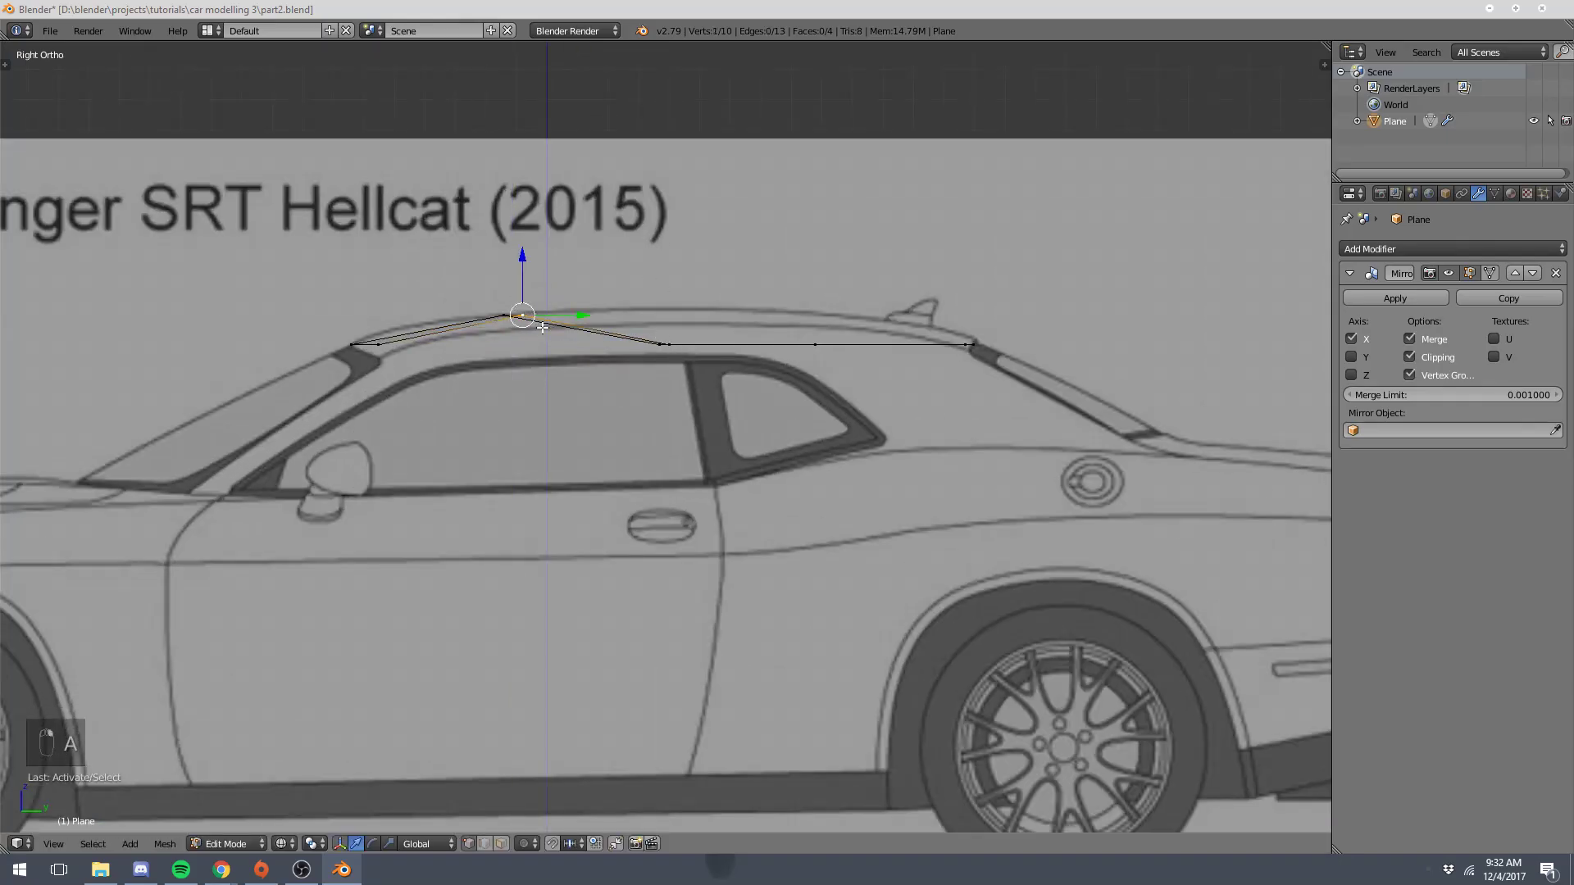
{"action": "key", "text": "a"}
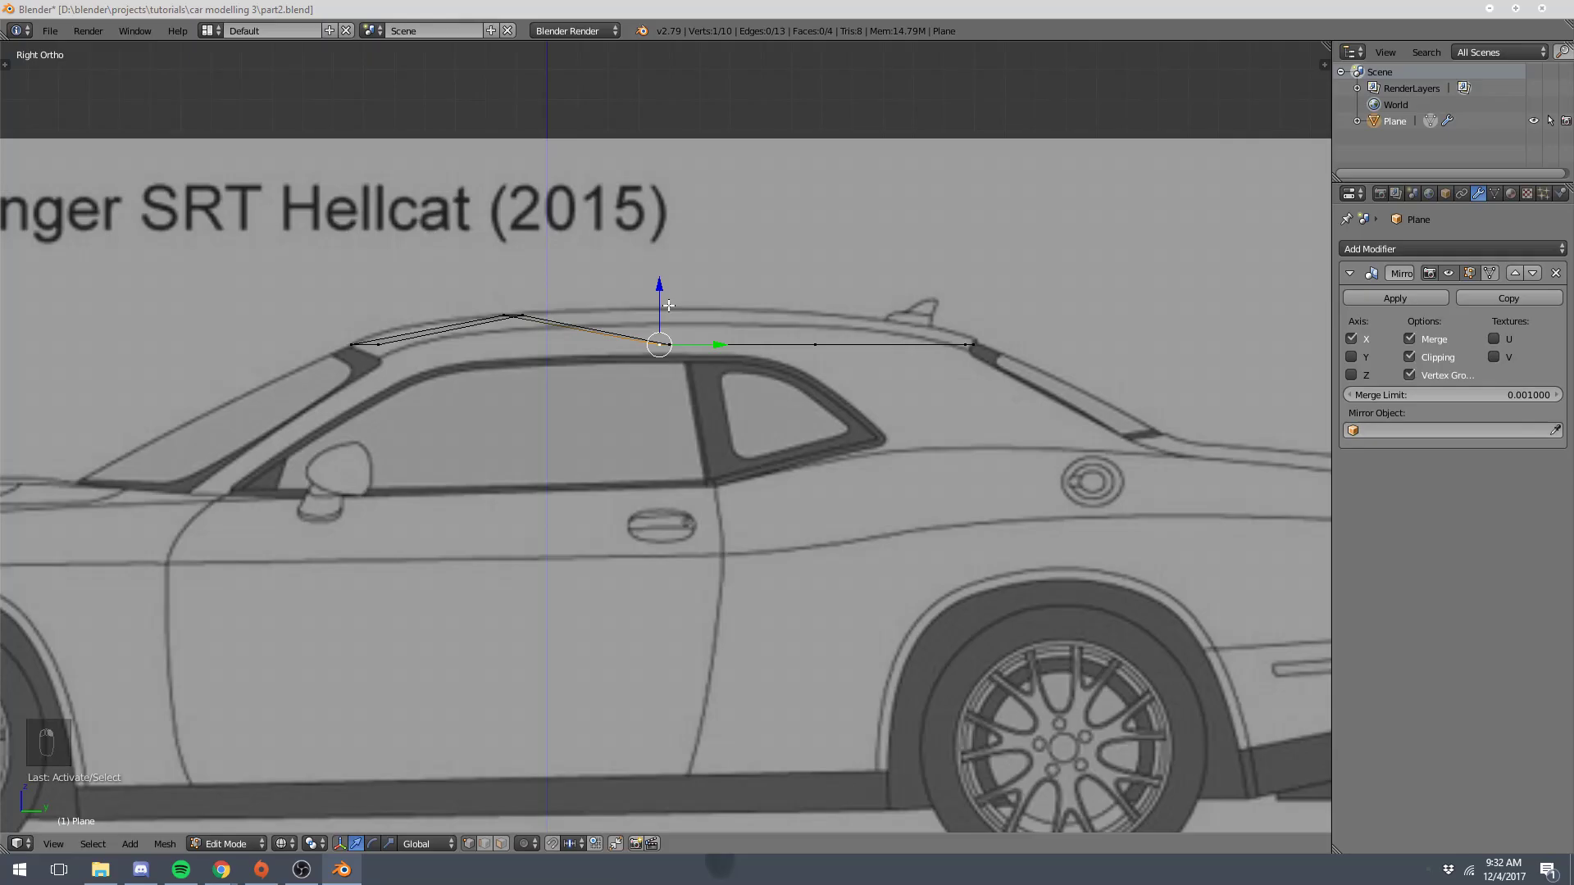
{"action": "key", "text": "b"}
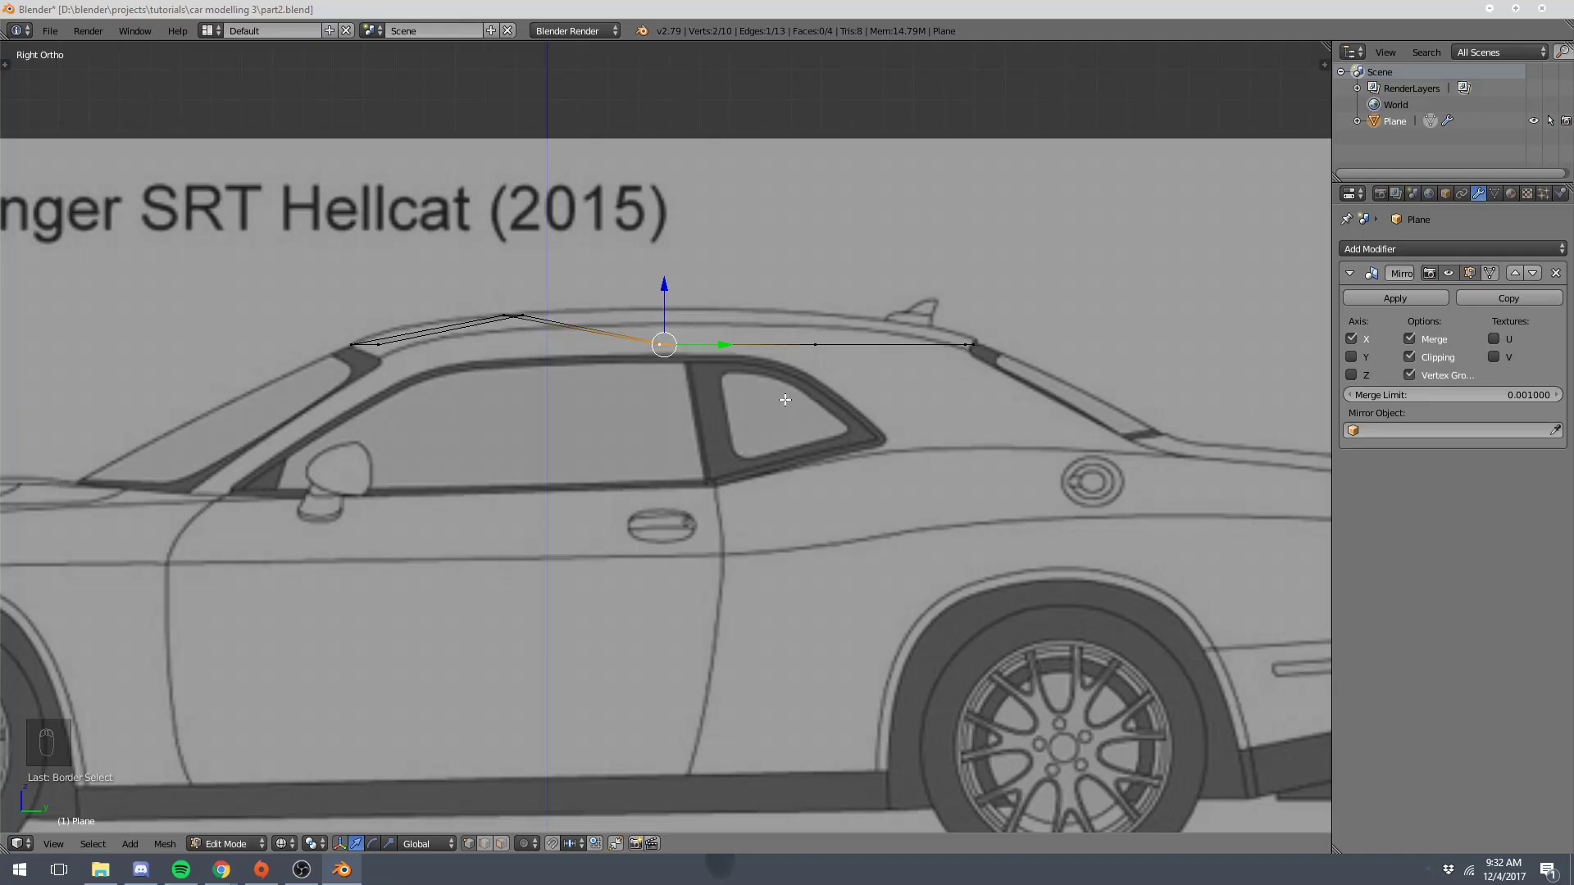
{"action": "key", "text": "g"}
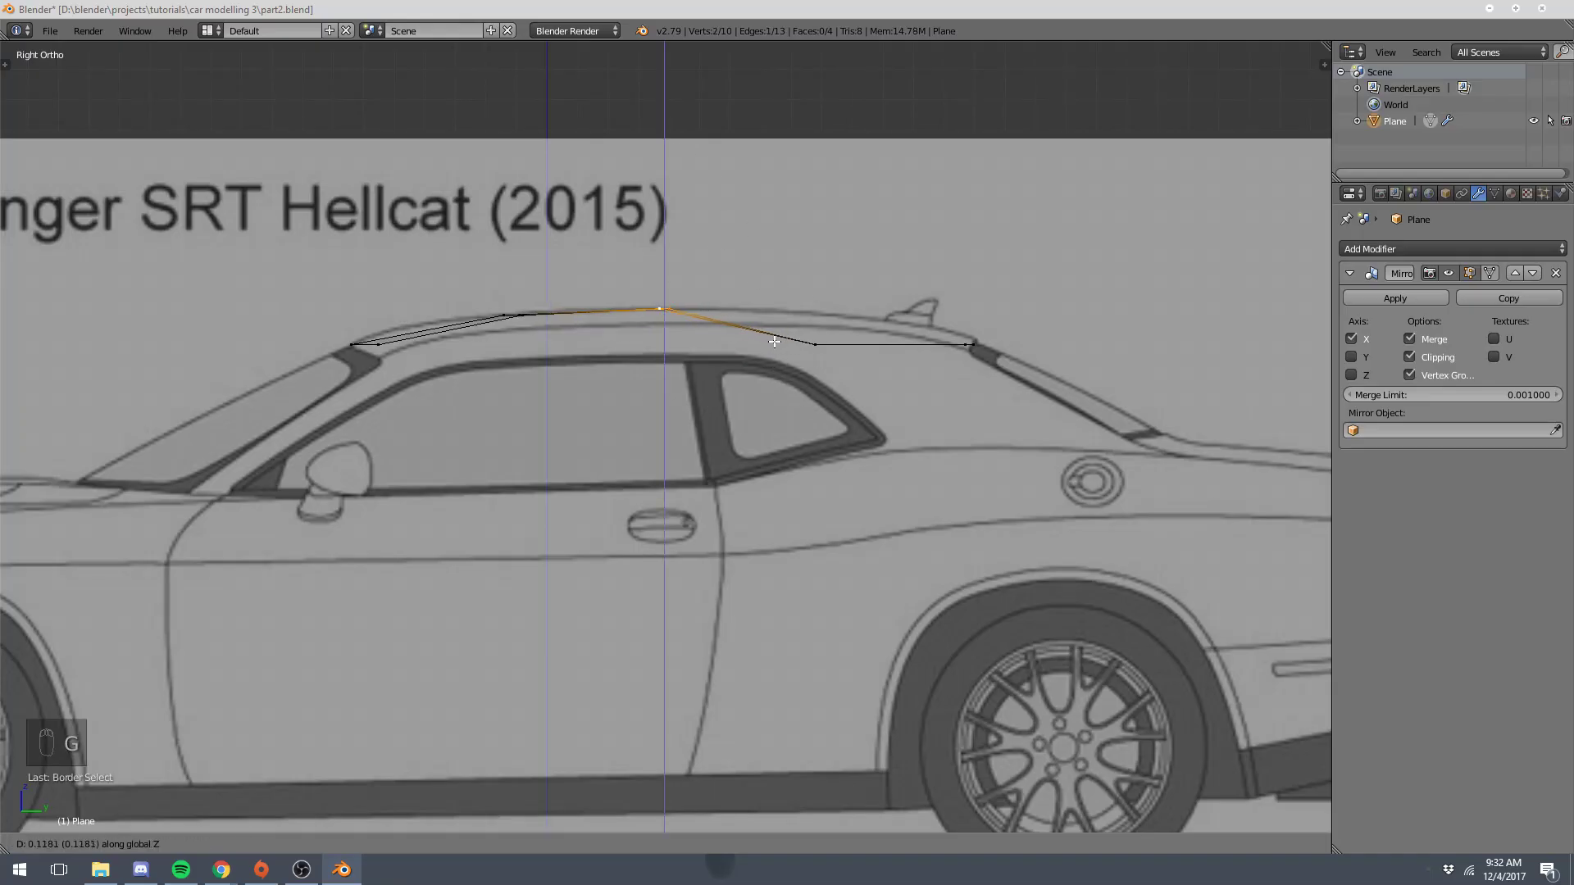
{"action": "key", "text": "a"}
{"action": "key", "text": "b"}
{"action": "key", "text": "g"}
{"action": "key", "text": "a"}
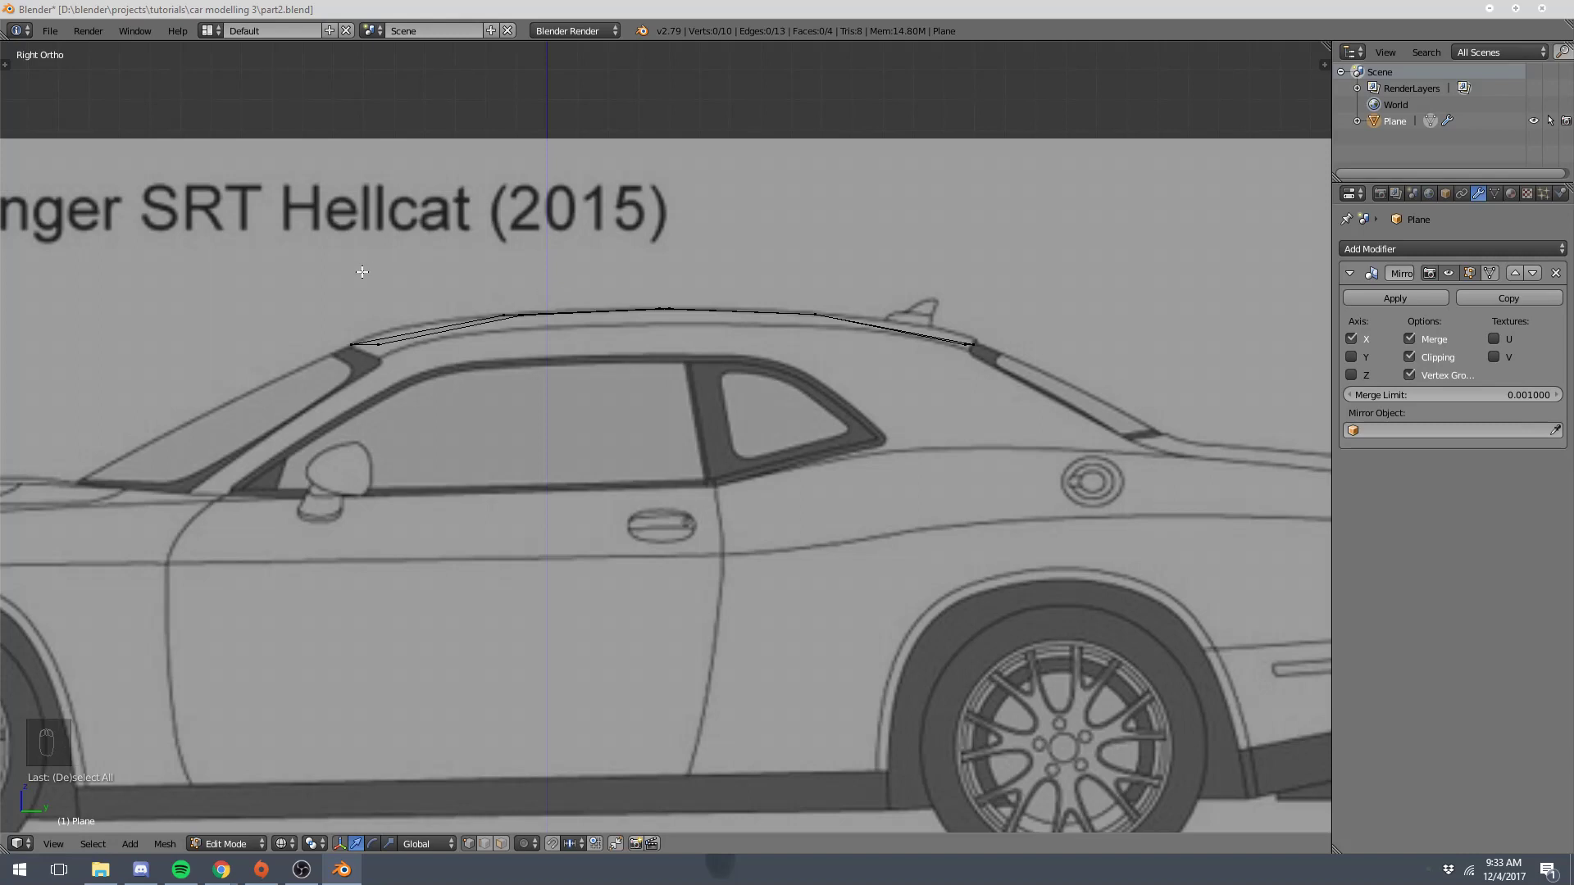
{"action": "key", "text": "z"}
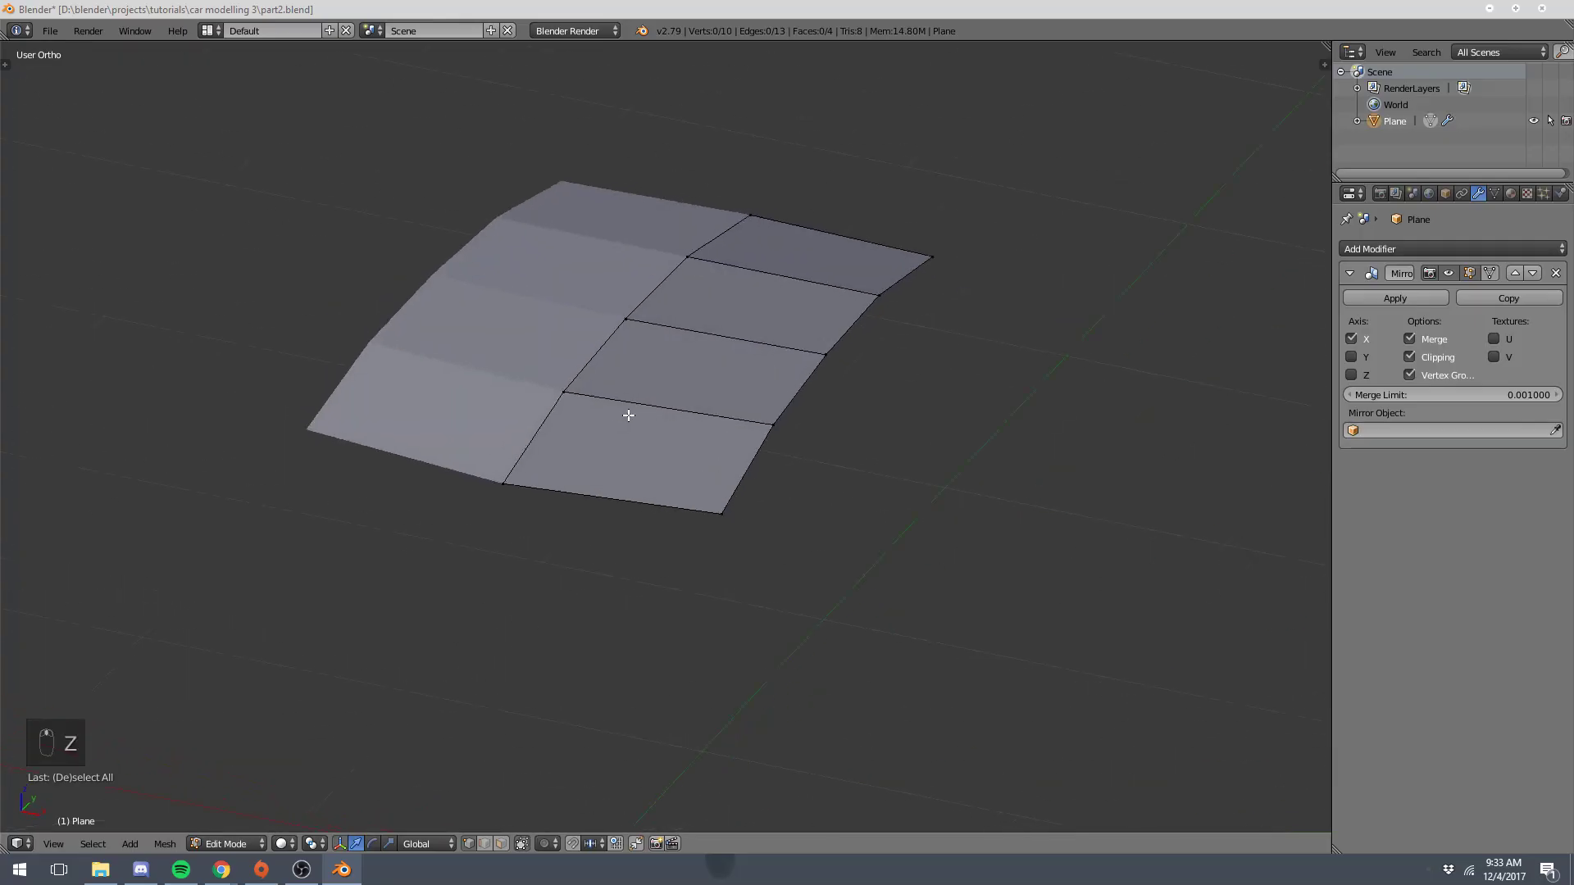
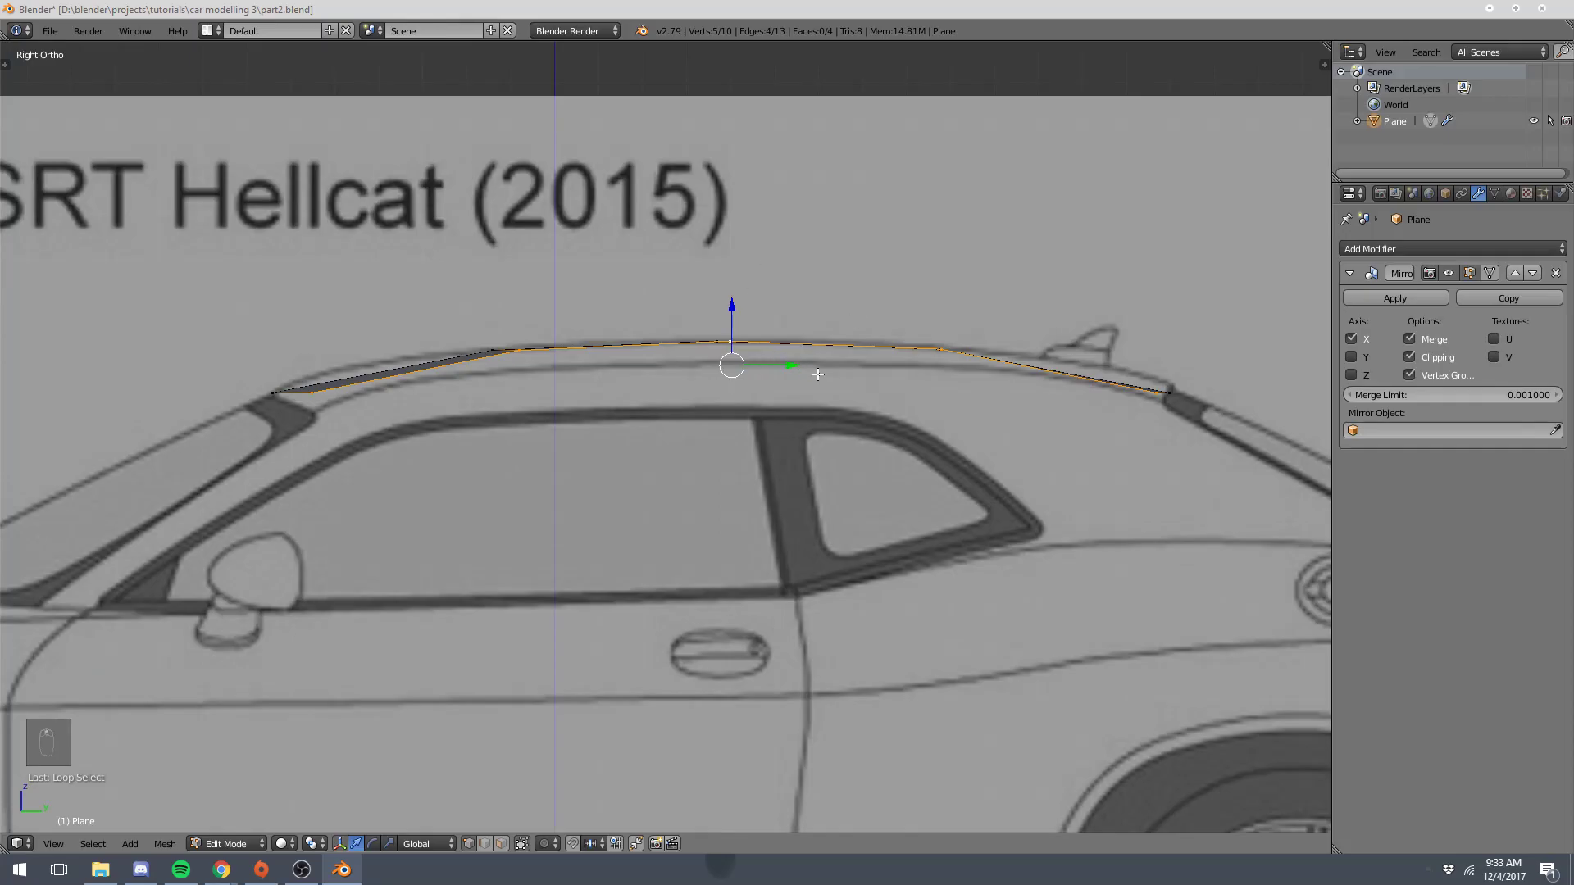
- Lower the outer vertex row along Z and move the front outer vertex onto the windscreen pillar
{"action": "key", "text": "g"}
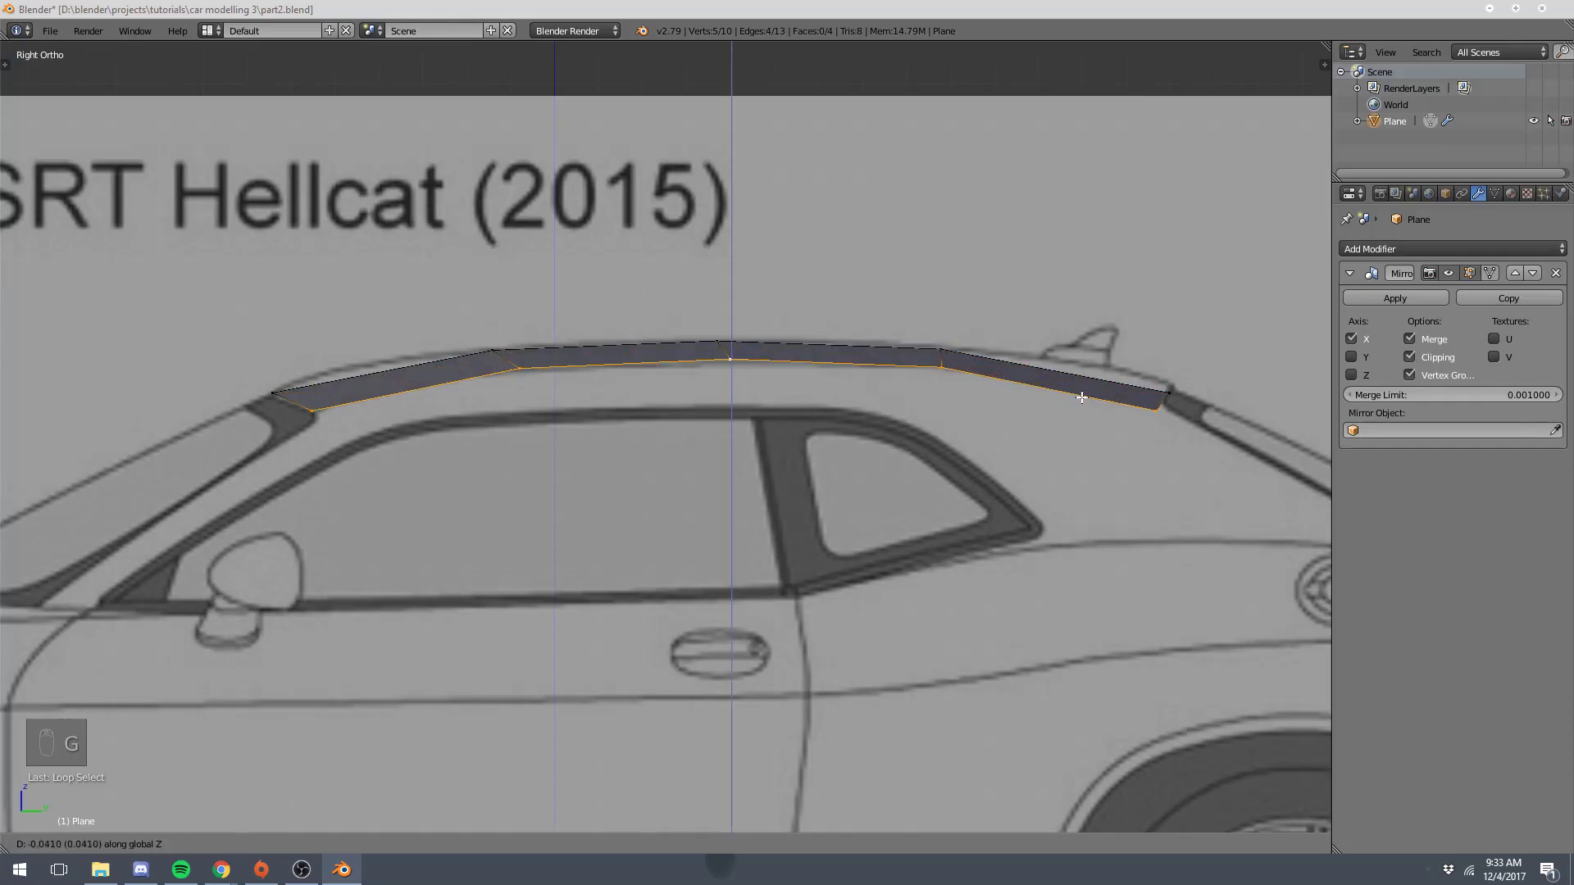
{"action": "key", "text": "g"}
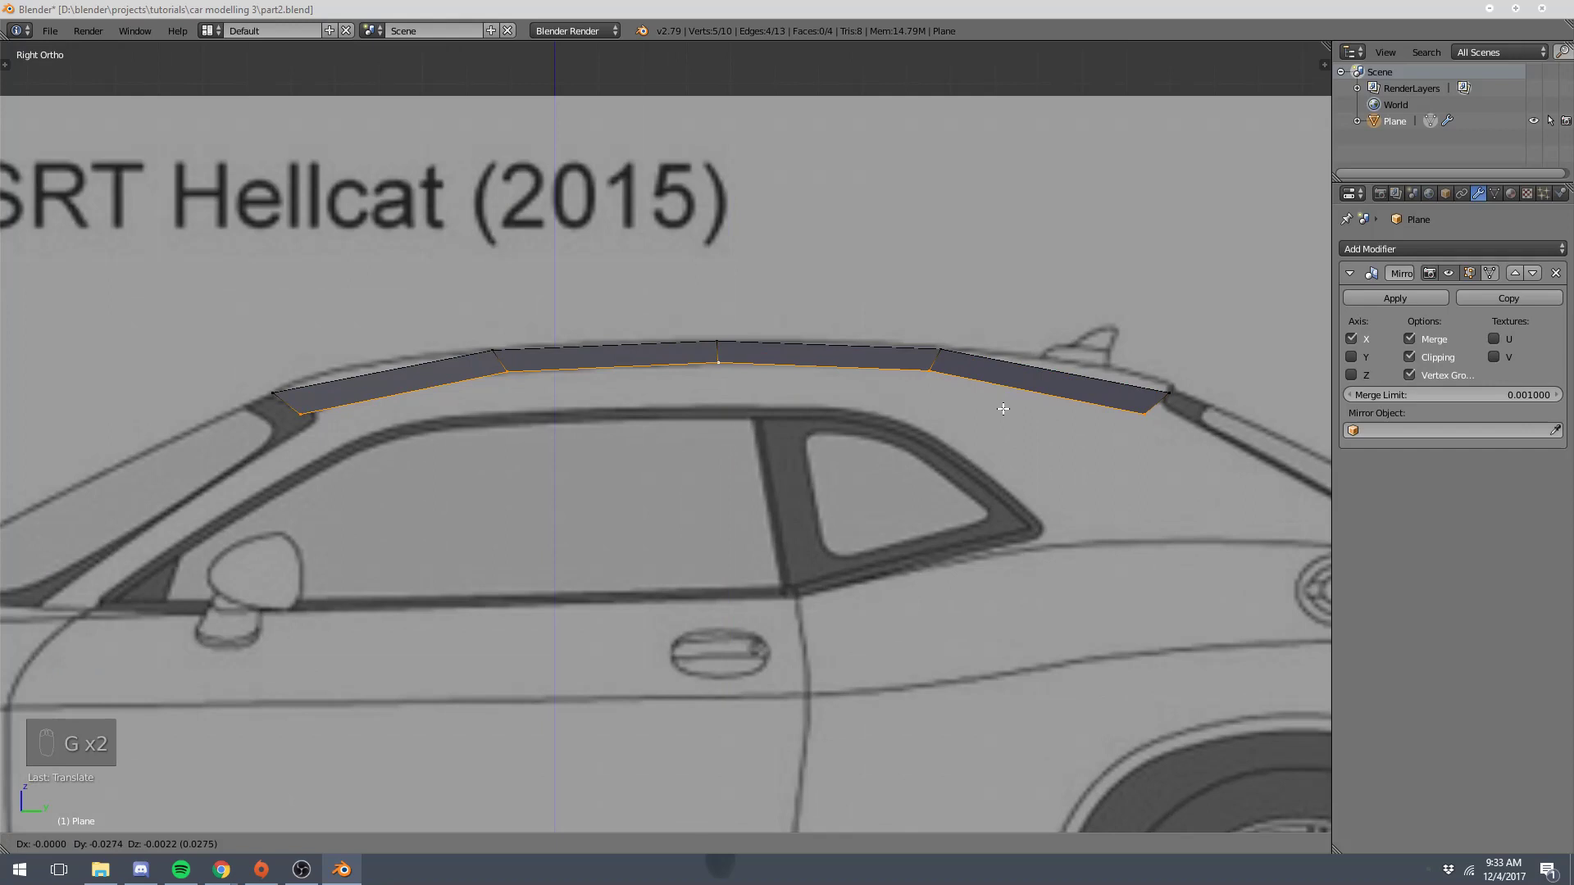
{"action": "key", "text": "z"}
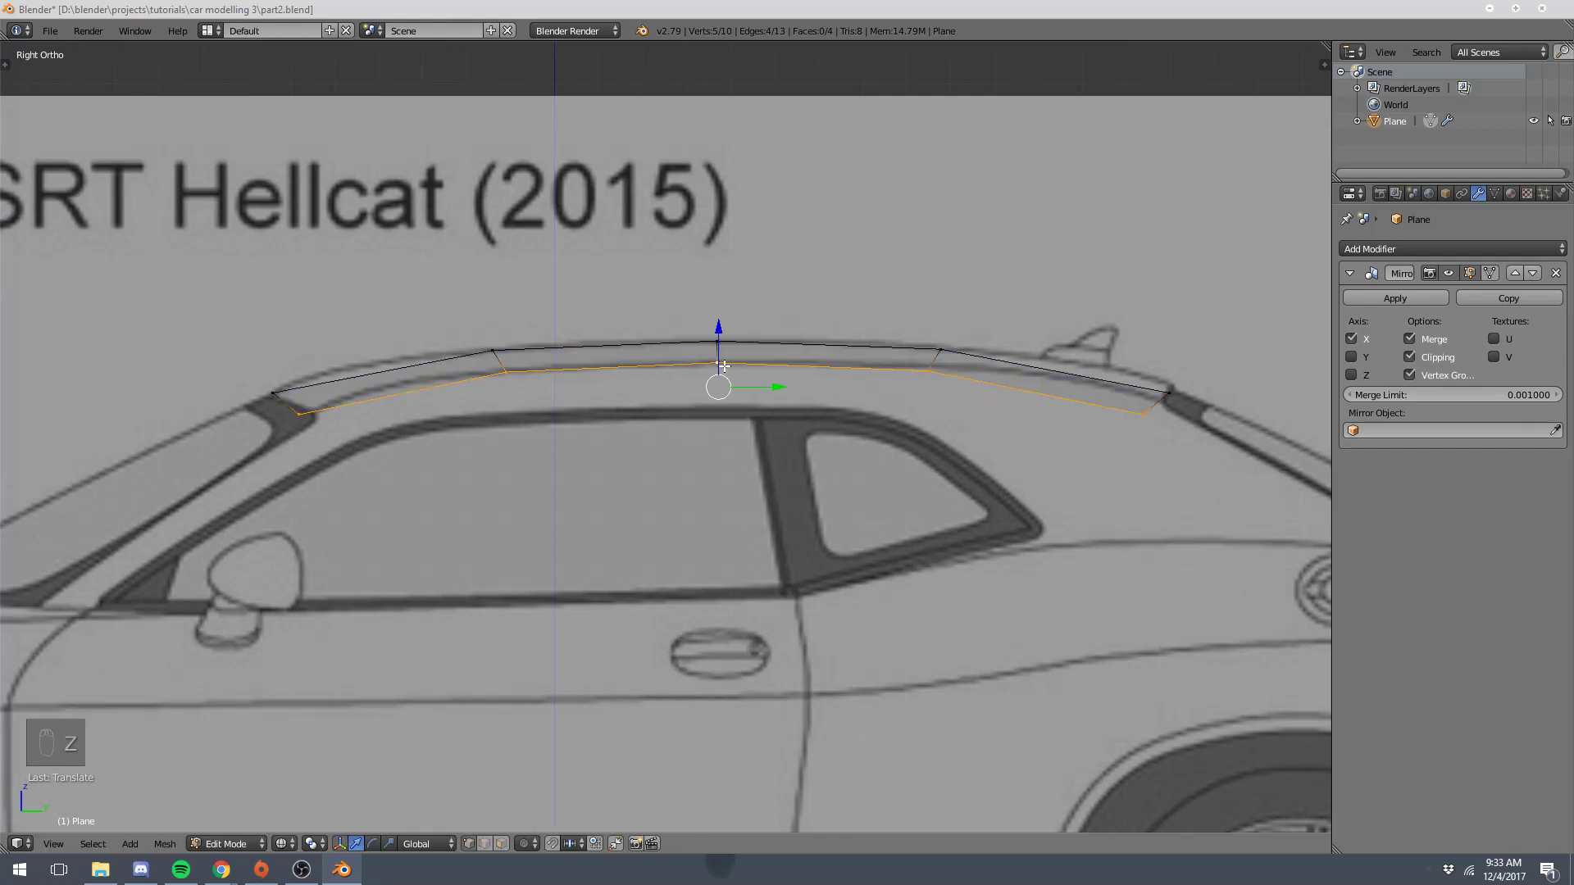
{"action": "left_click", "coordinate": [545, 373]}
{"action": "key", "text": "g"}
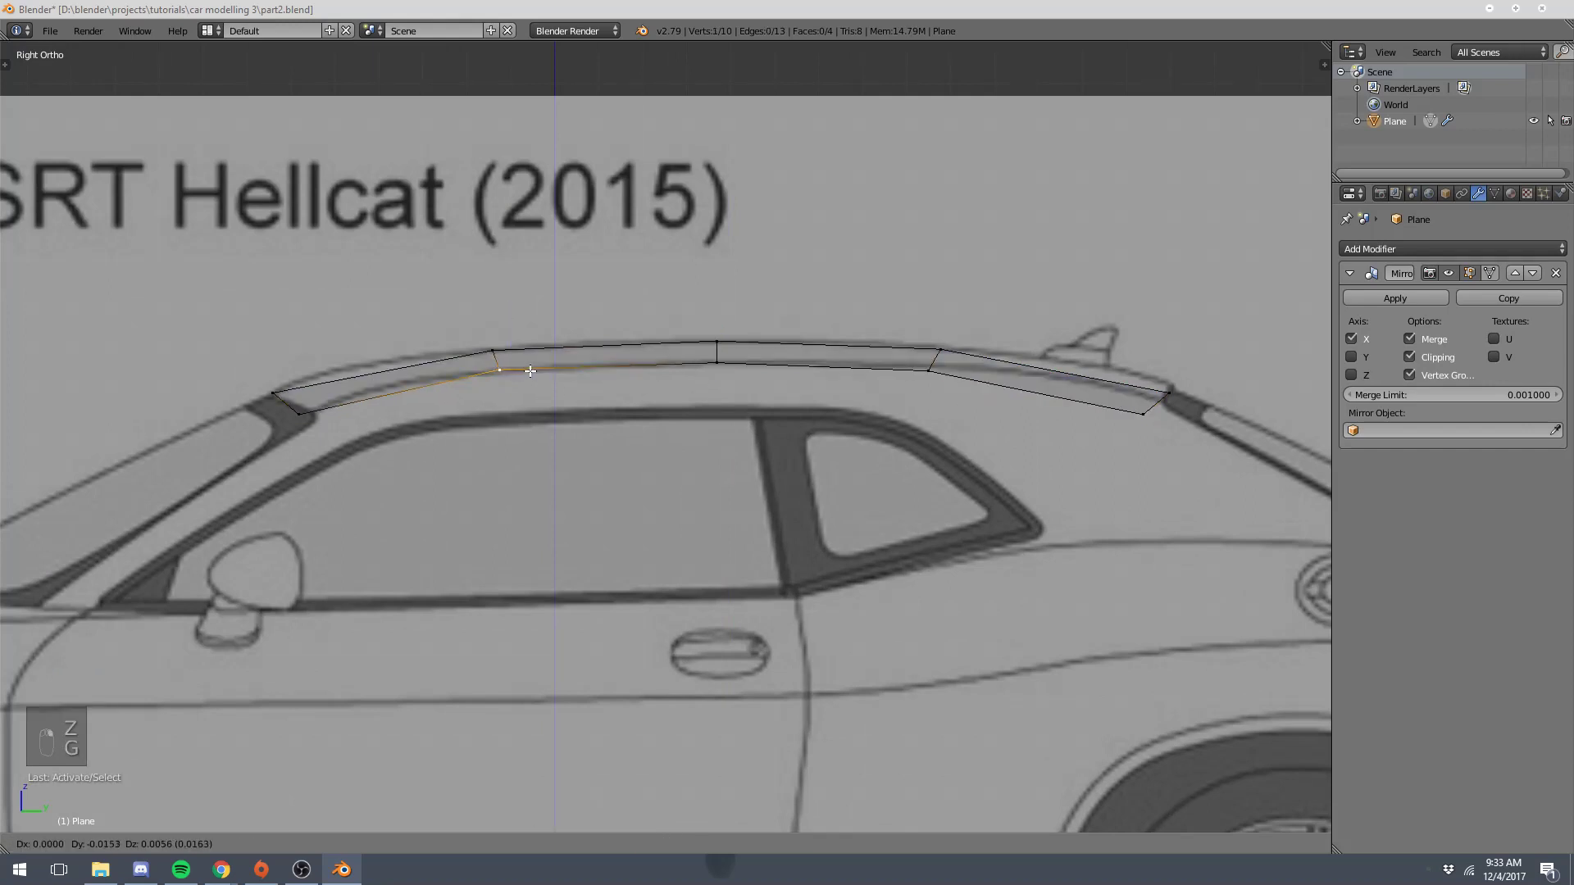
{"action": "key", "text": "g"}
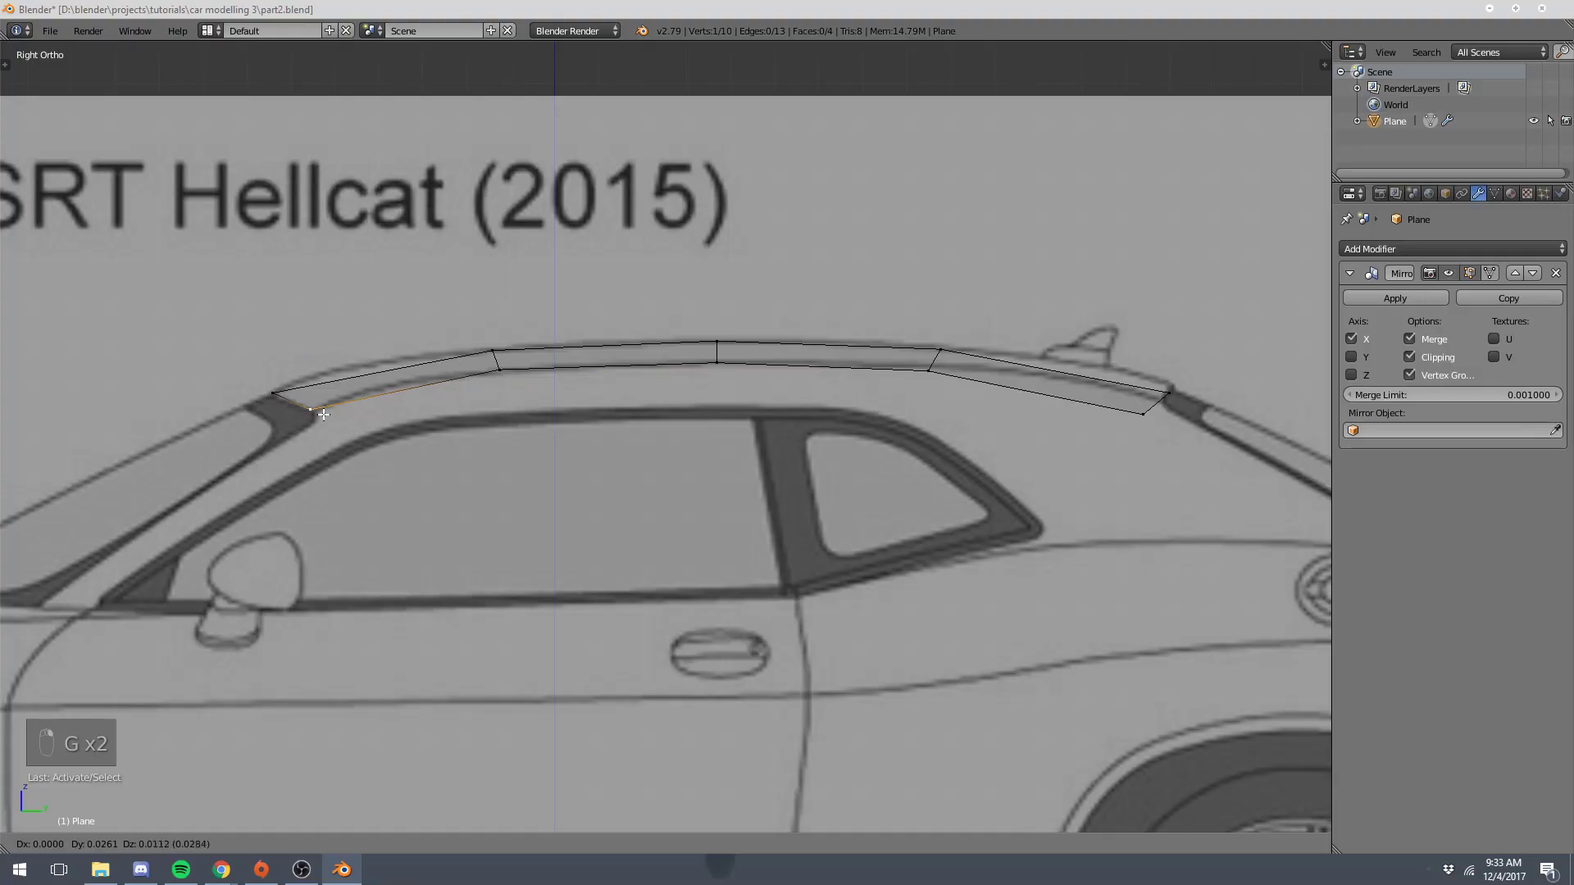
{"action": "key", "text": "a"}
- Move the rear roof vertices onto the rear pillar and check the curve from the side view
{"action": "key", "text": "g"}
{"action": "key", "text": "a"}
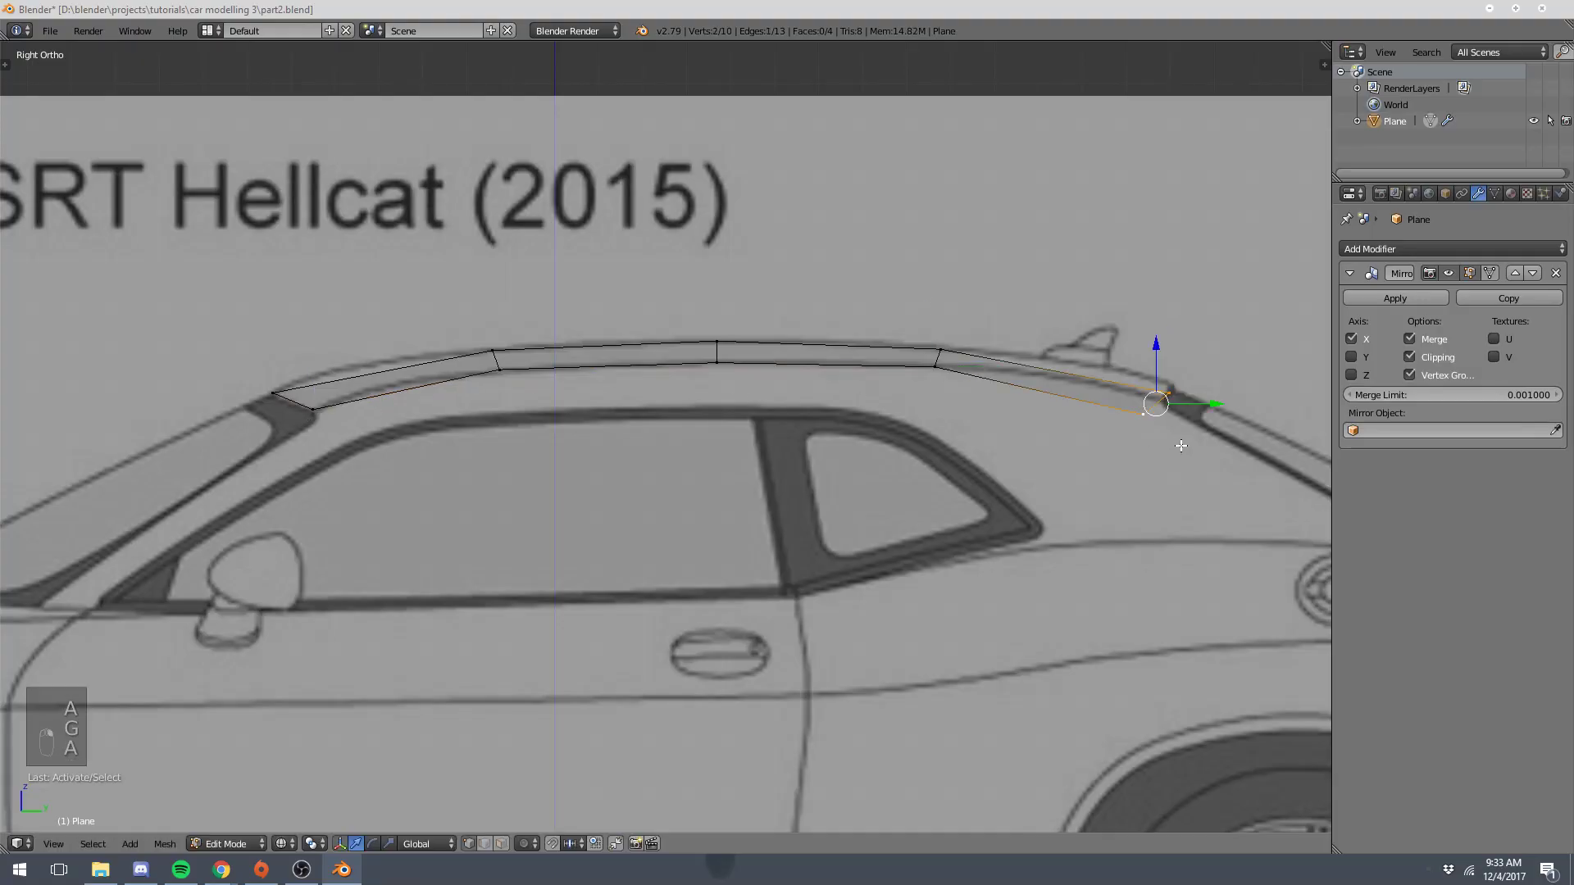
{"action": "key", "text": "g"}
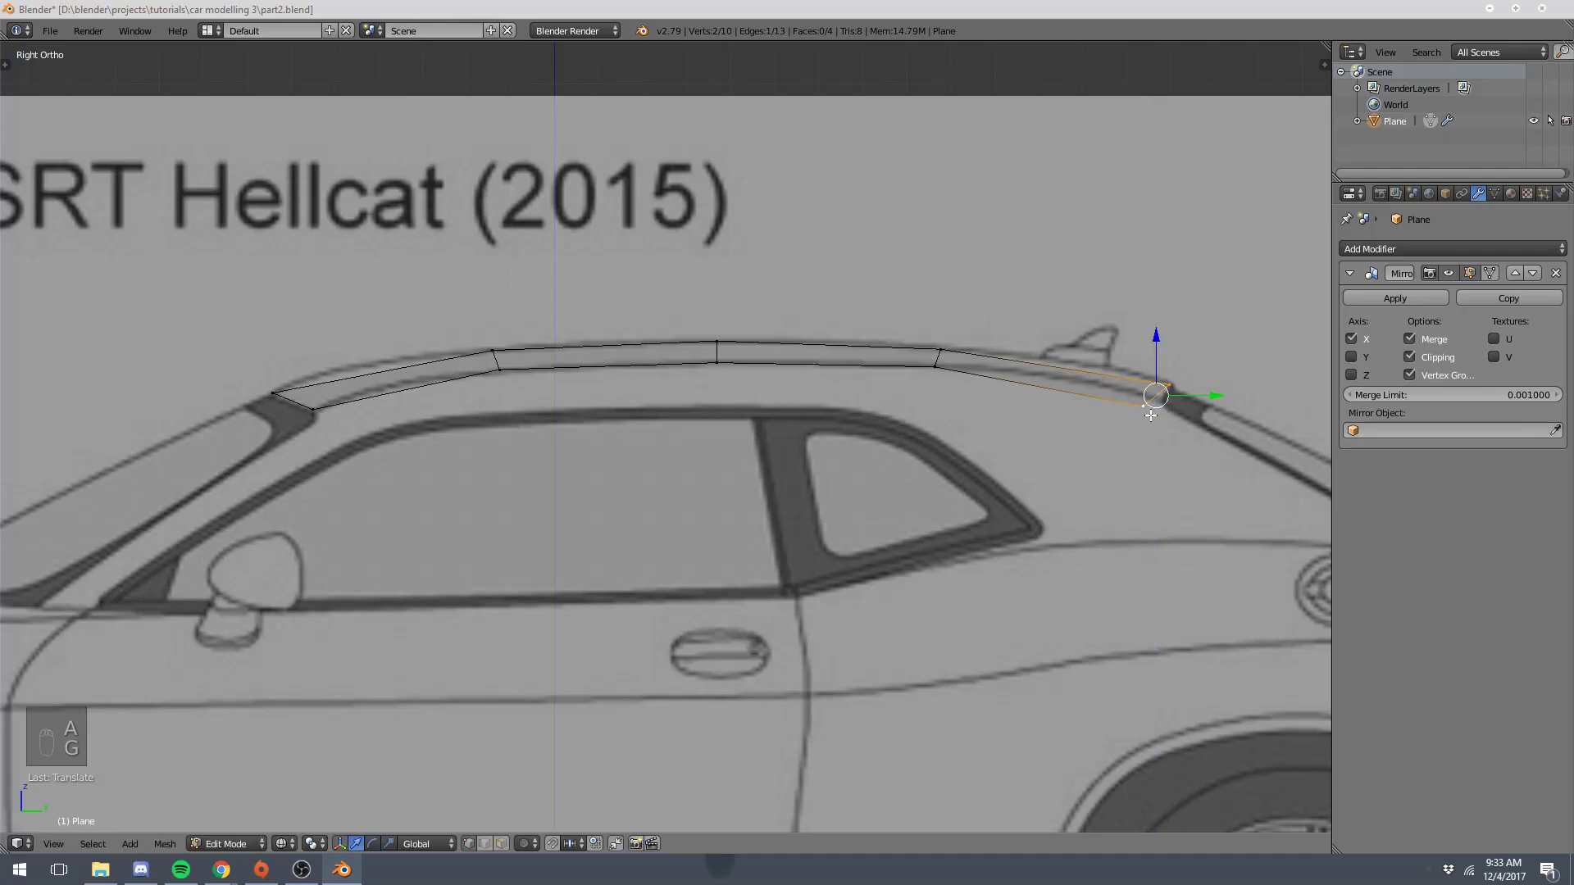
{"action": "key", "text": "g"}
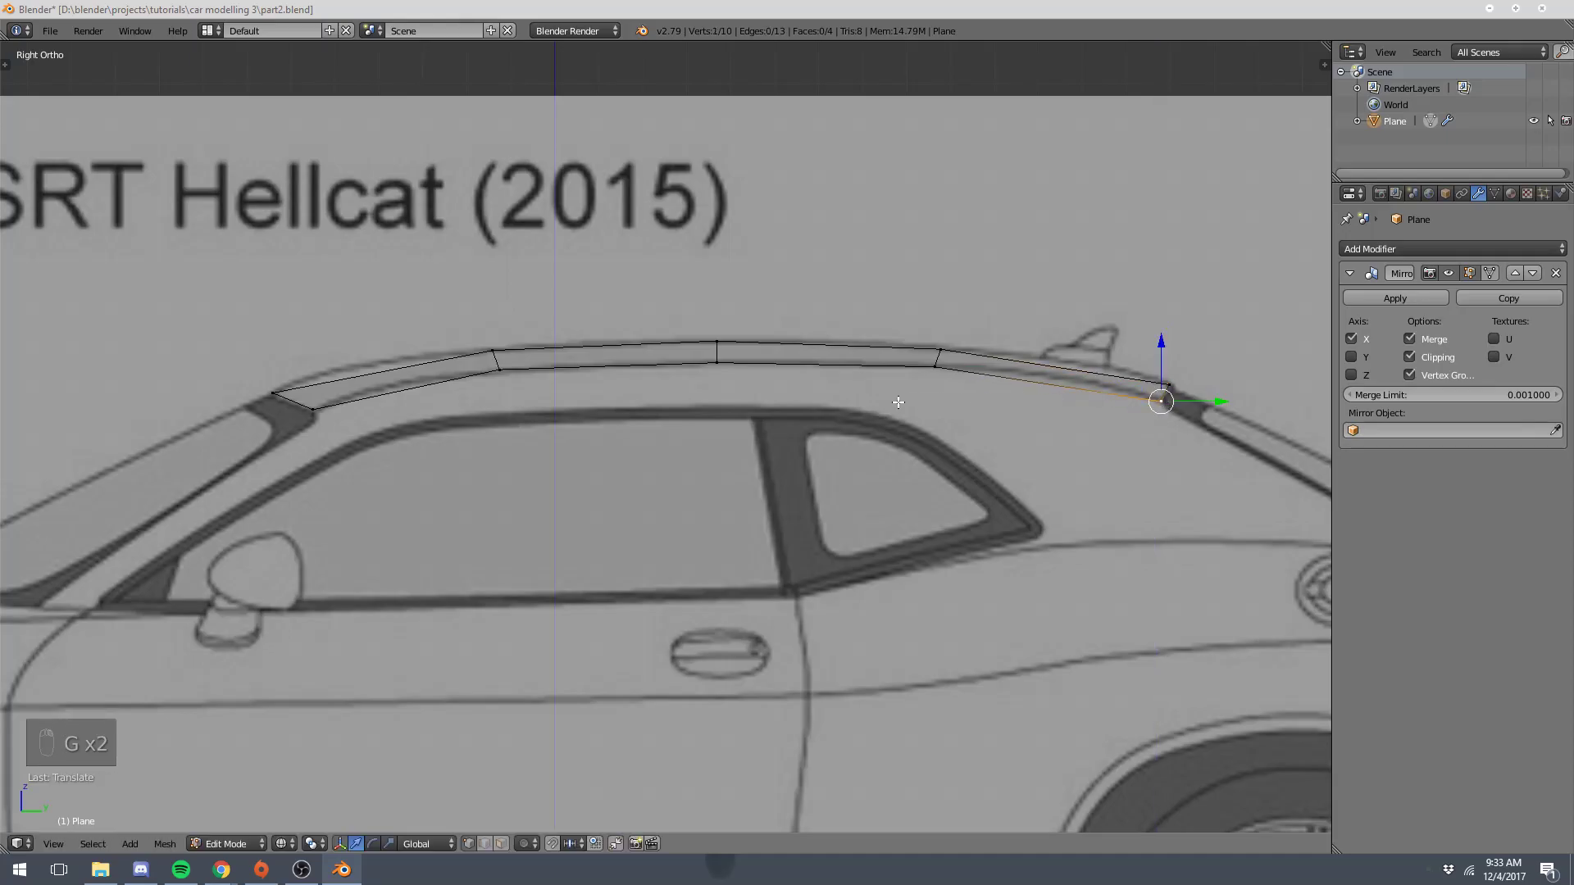
{"action": "key", "text": "a"}
{"action": "key", "text": "z"}
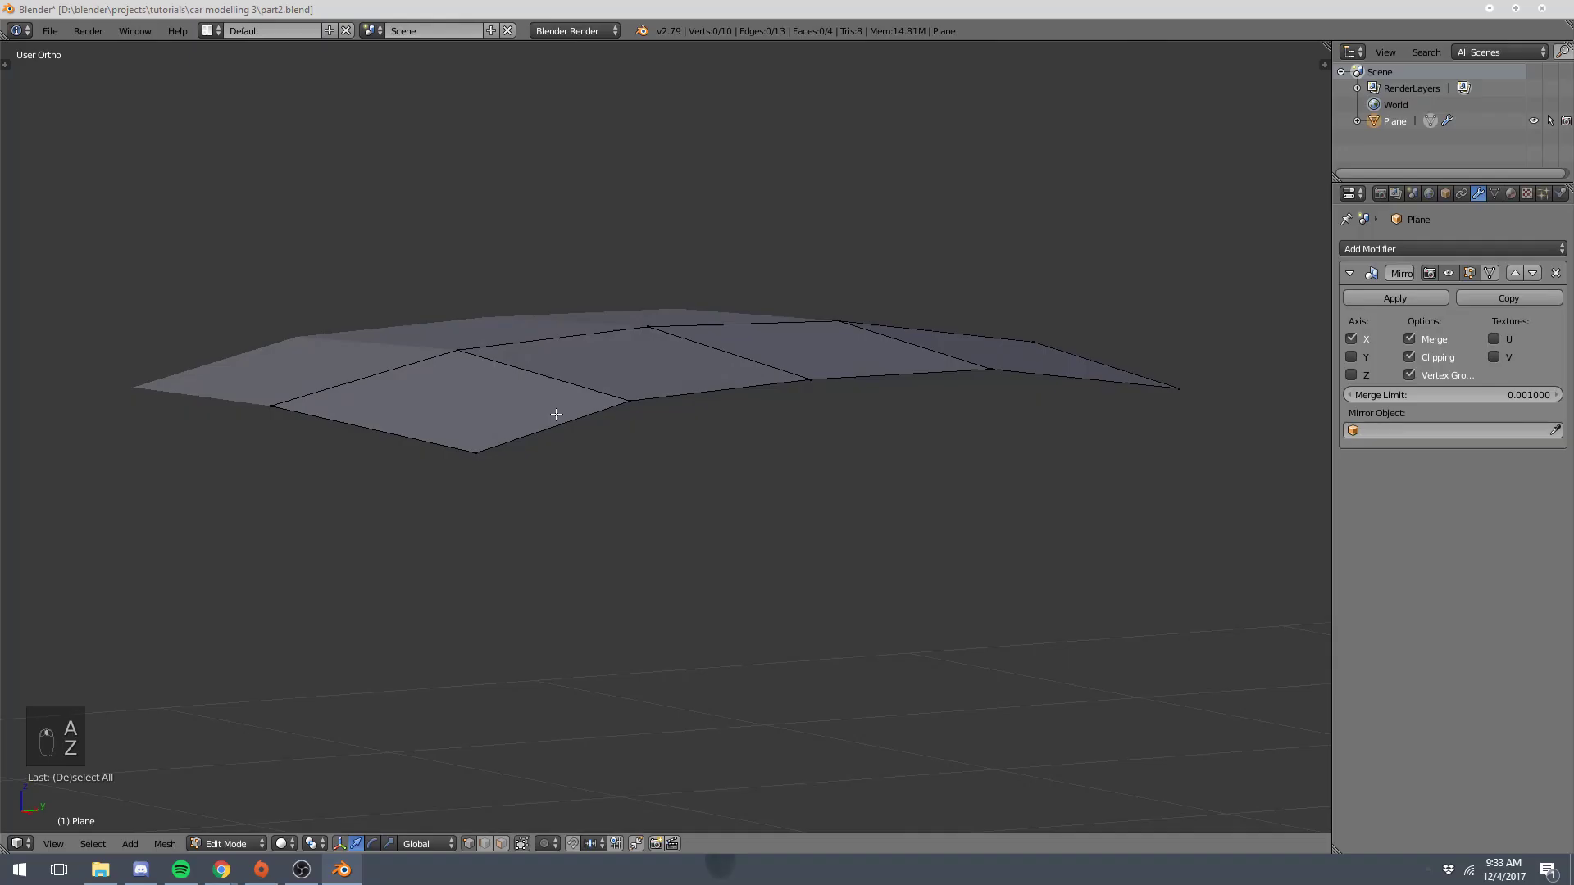
{"action": "key", "text": "KP_3"}
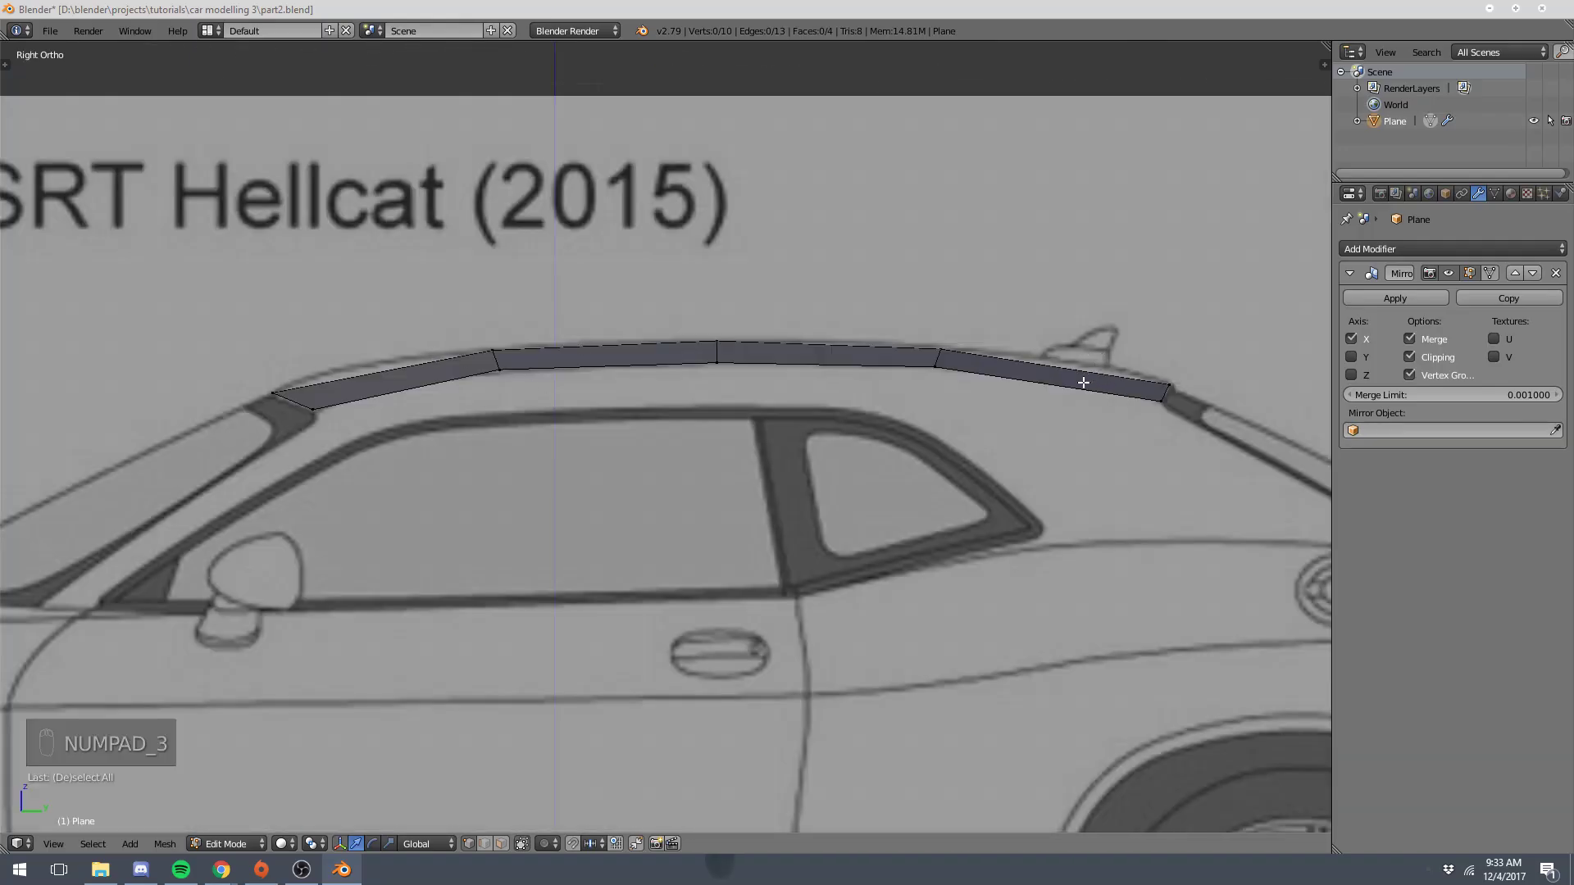
- Add a loop cut near the front of the roof and slide it onto the roofline
{"action": "key", "text": "ctrl+r"}
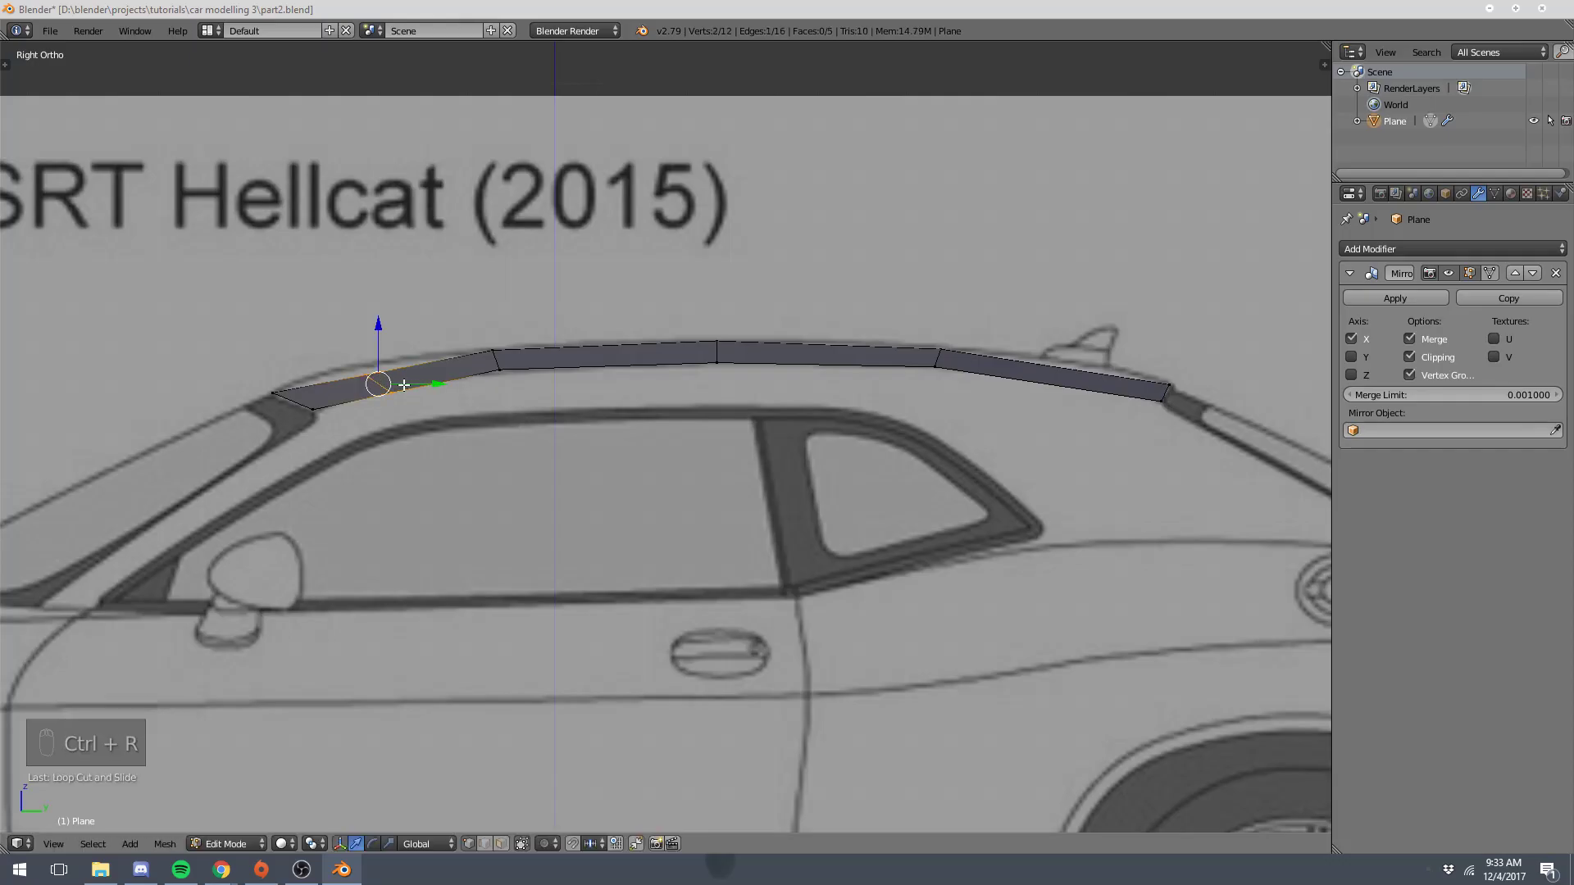
{"action": "key", "text": "g"}
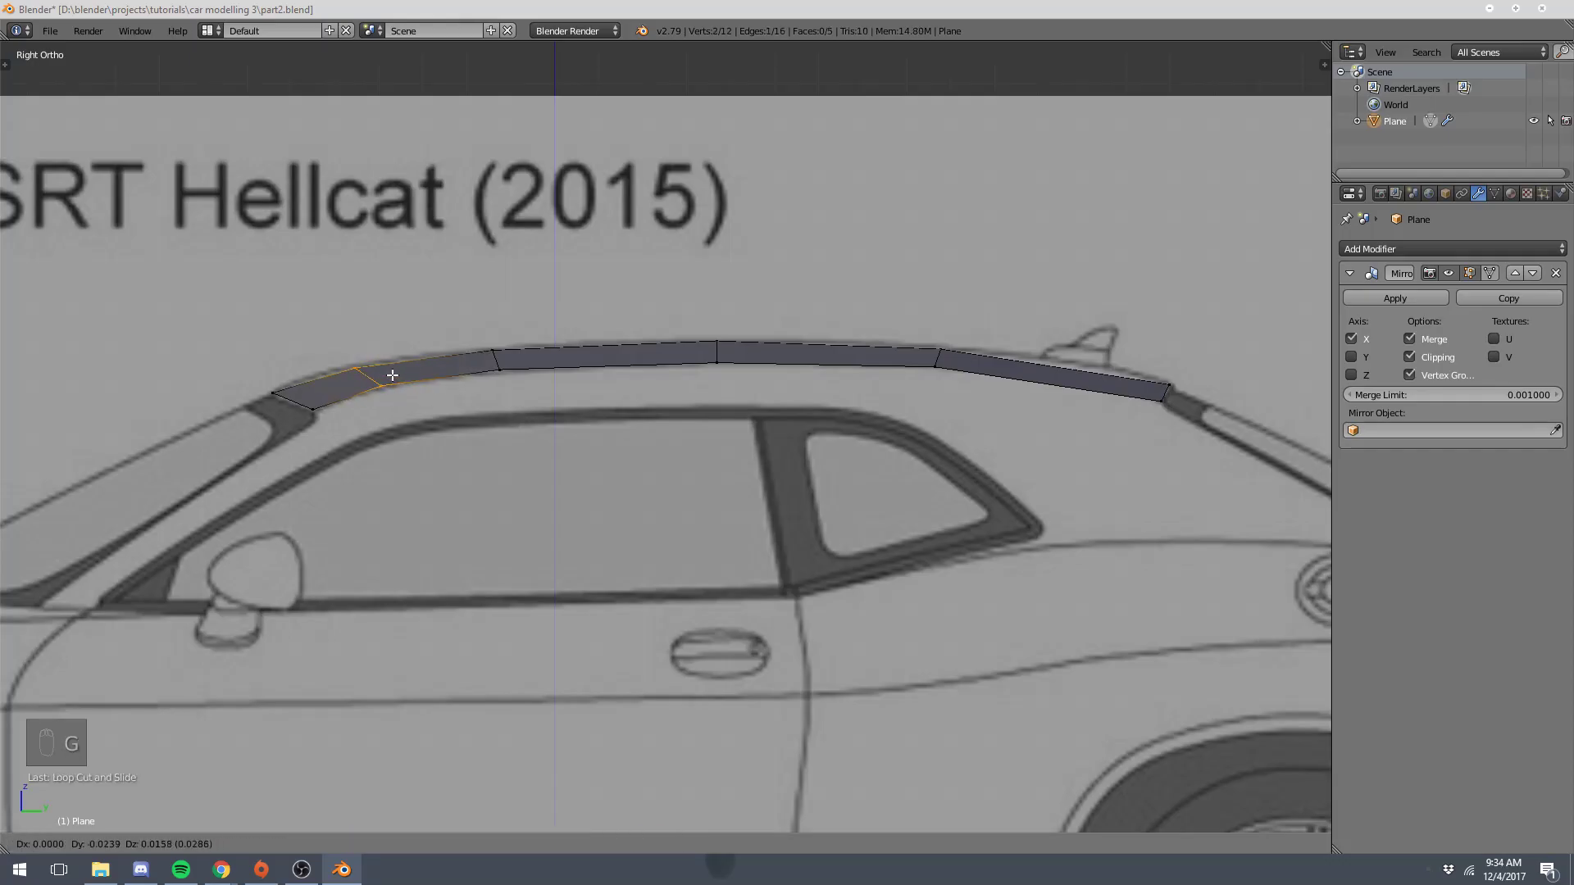
{"action": "left_click_drag", "start_coordinate": [396, 385], "coordinate": [366, 399]}
{"action": "key", "text": "g"}
{"action": "key", "text": "a"}
{"action": "left_click", "coordinate": [363, 364]}
{"action": "key", "text": "g"}
{"action": "key", "text": "a"}
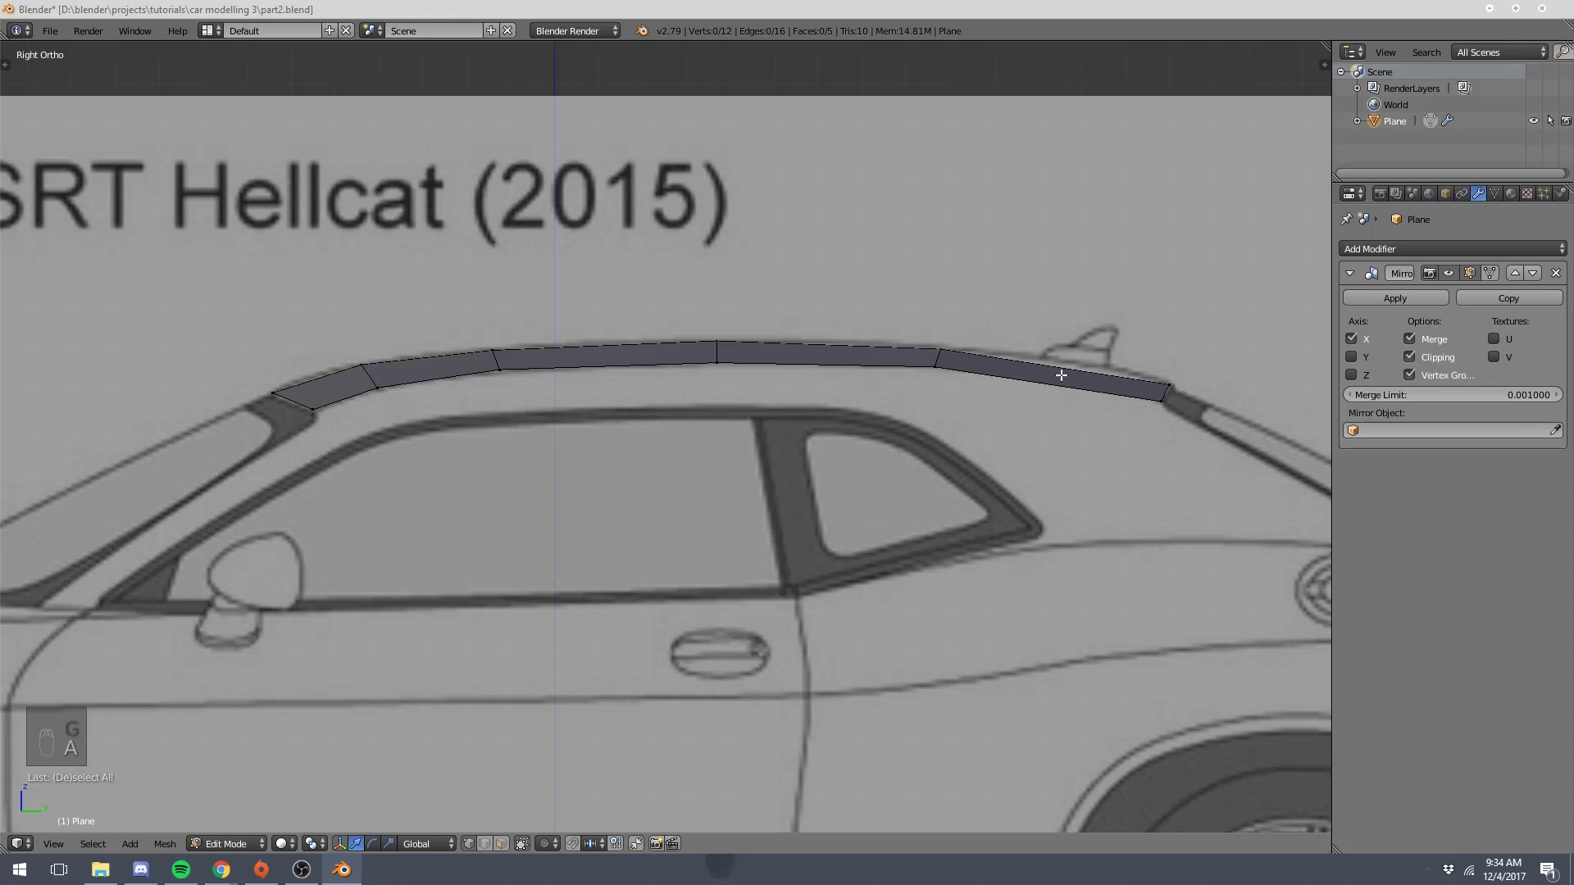
- Add a second loop cut near the rear and lift it onto the roofline
{"action": "key", "text": "ctrl+r"}
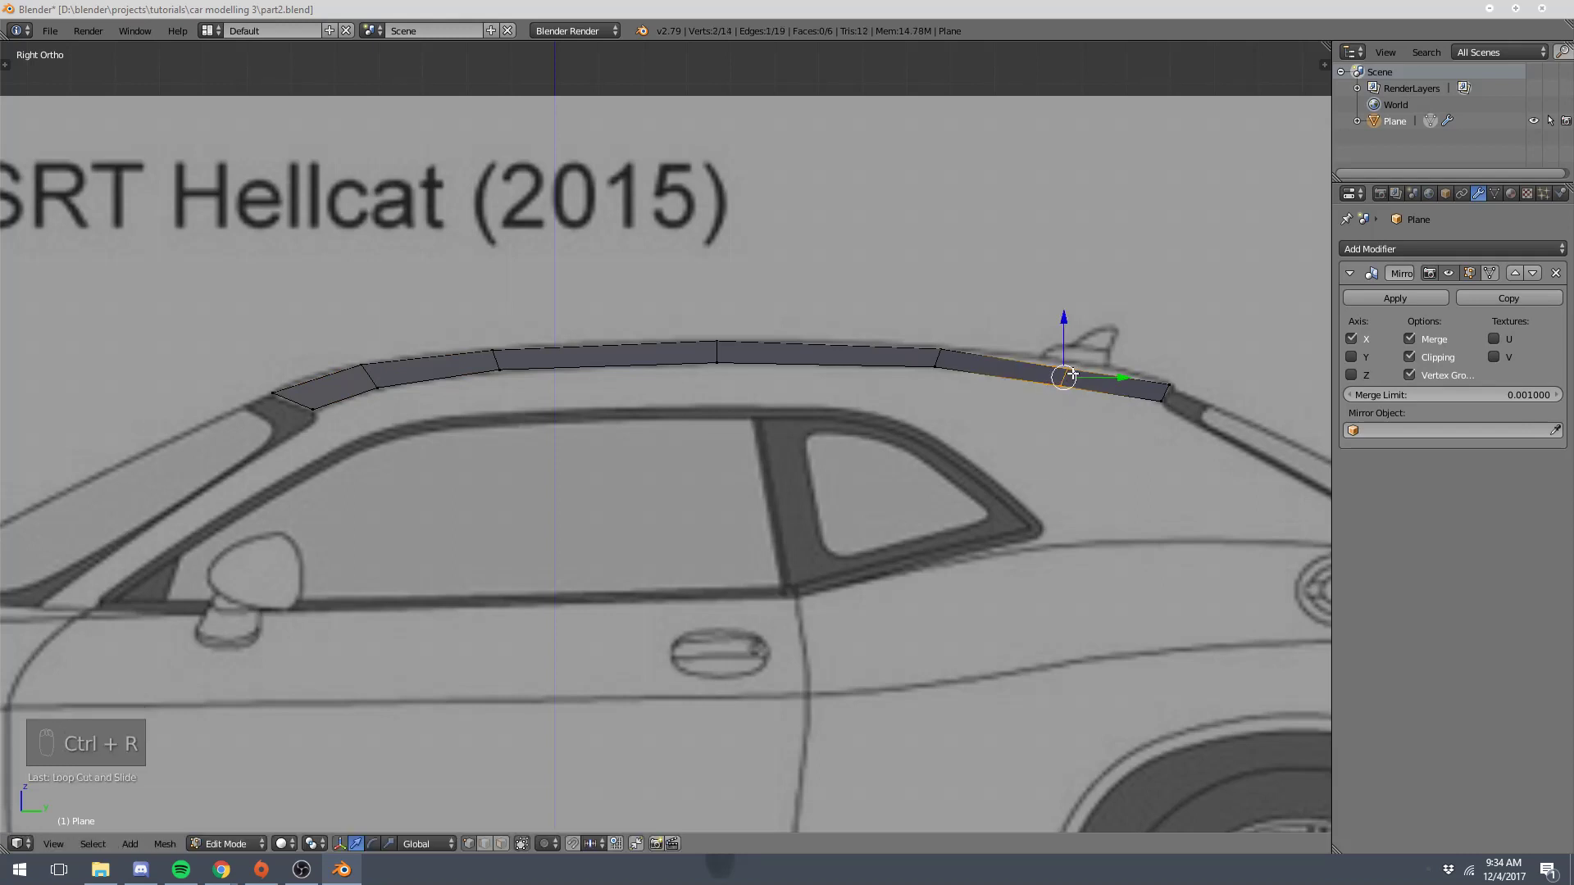
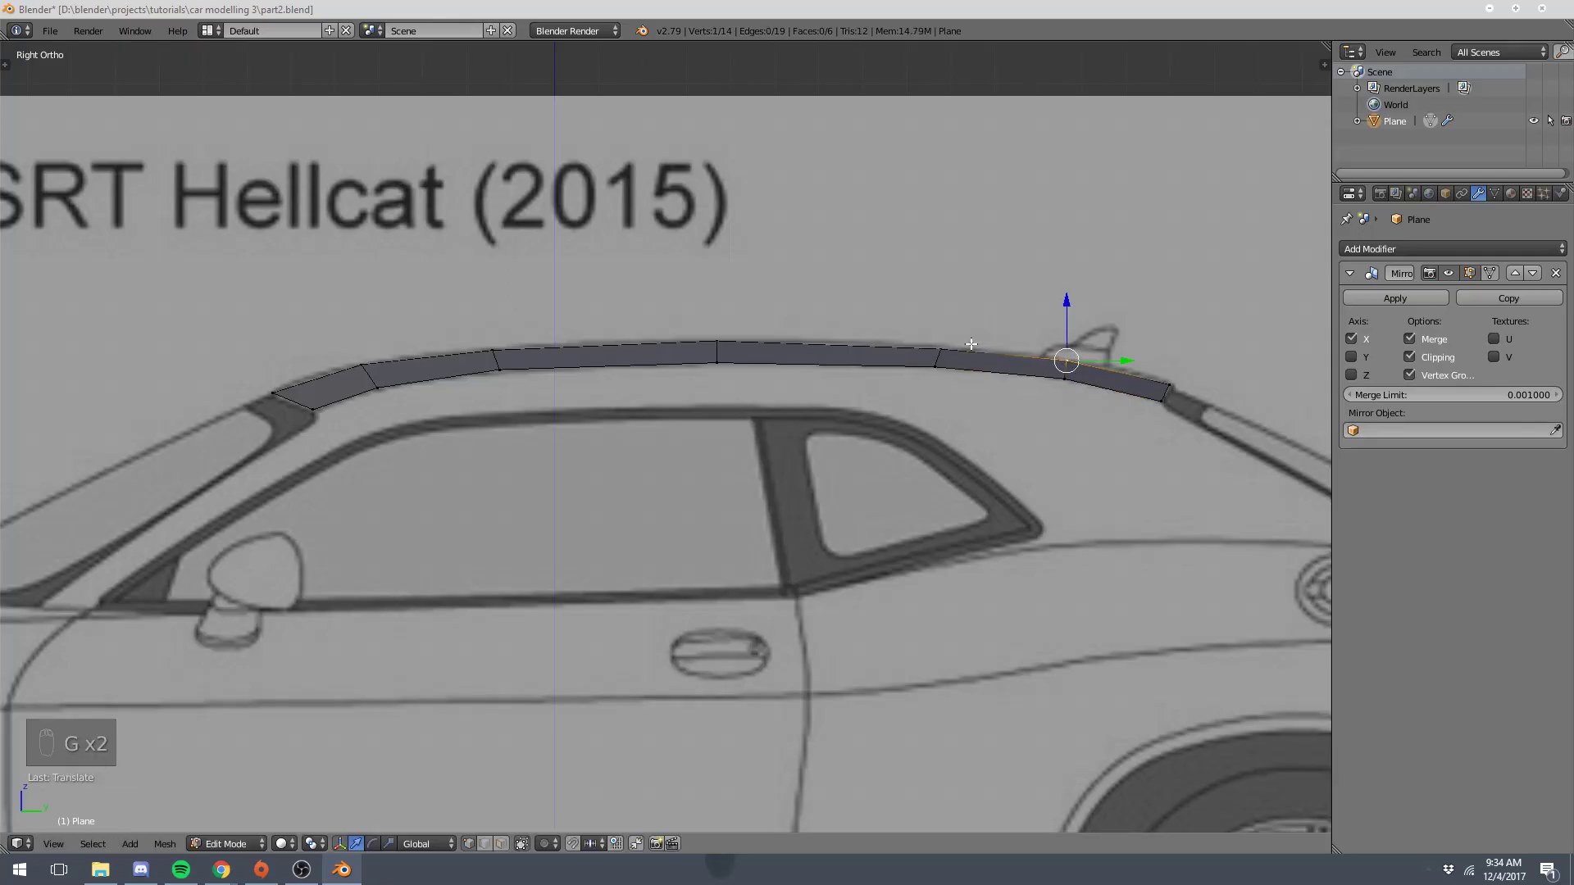
{"action": "key", "text": "g"}
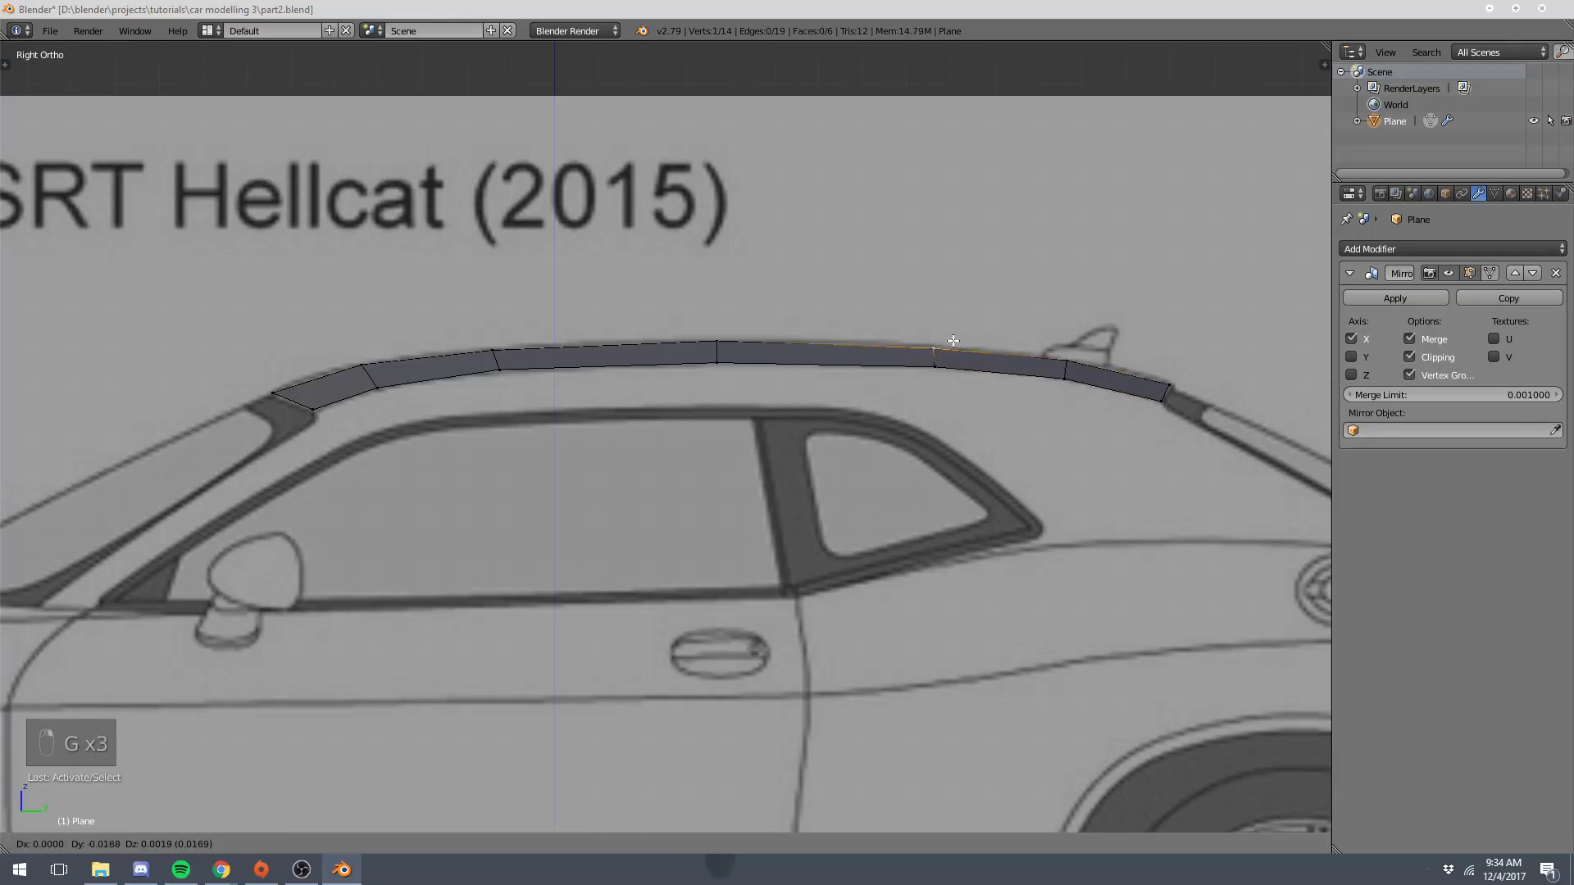
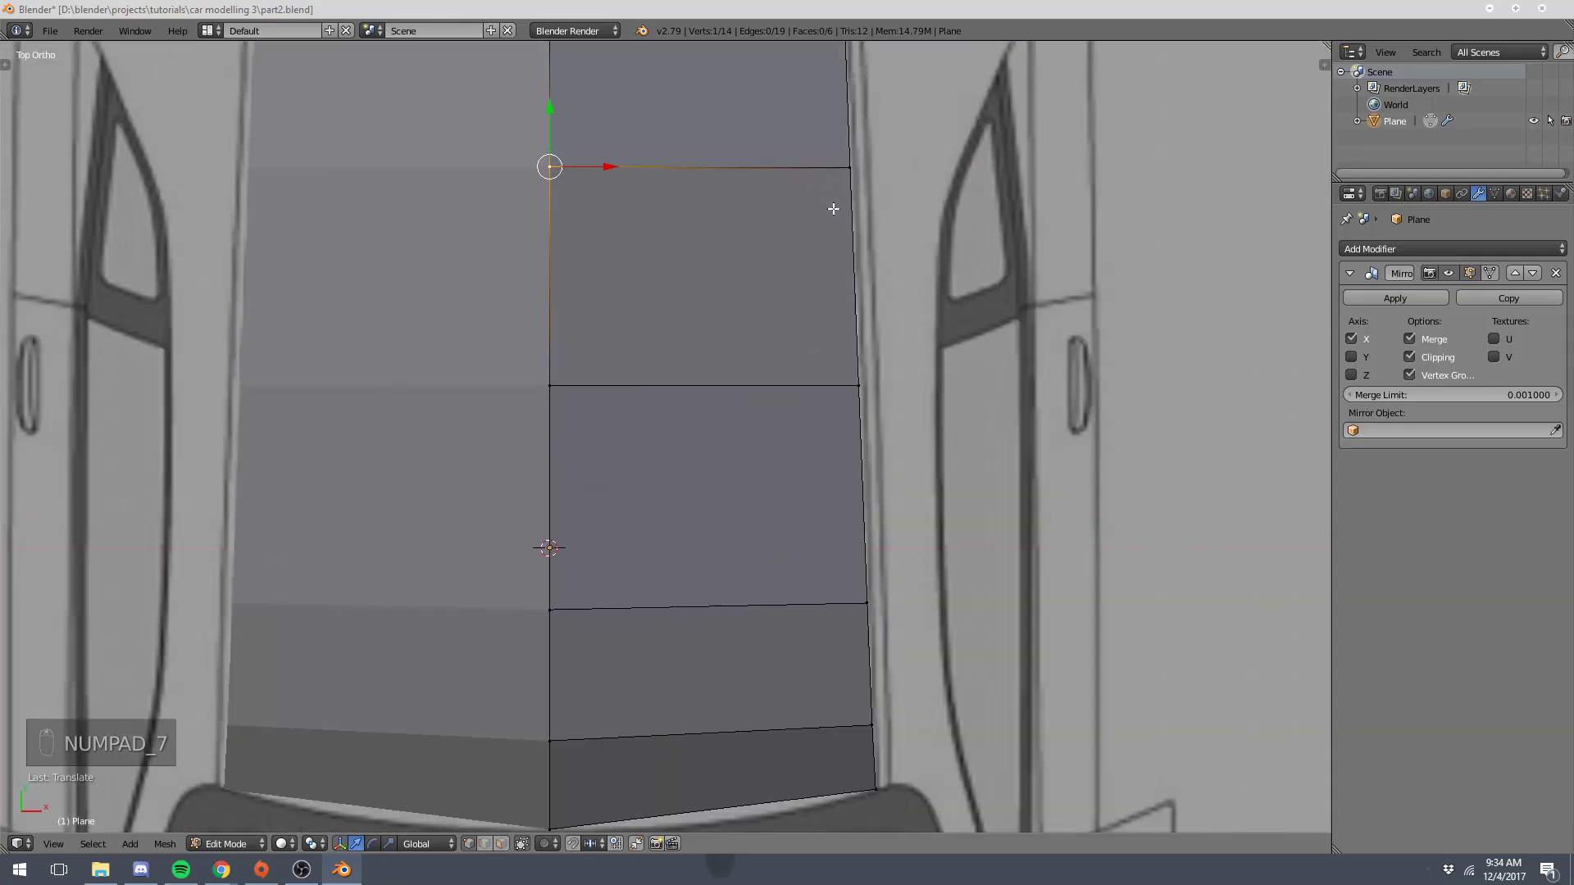
- Move the new cross-sections' outer vertices onto the top-view roof outline, then verify the arch from the front
{"action": "left_click", "coordinate": [873, 265]}
{"action": "left_click_drag", "start_coordinate": [873, 265], "coordinate": [874, 265]}
{"action": "right_click", "coordinate": [873, 266]}
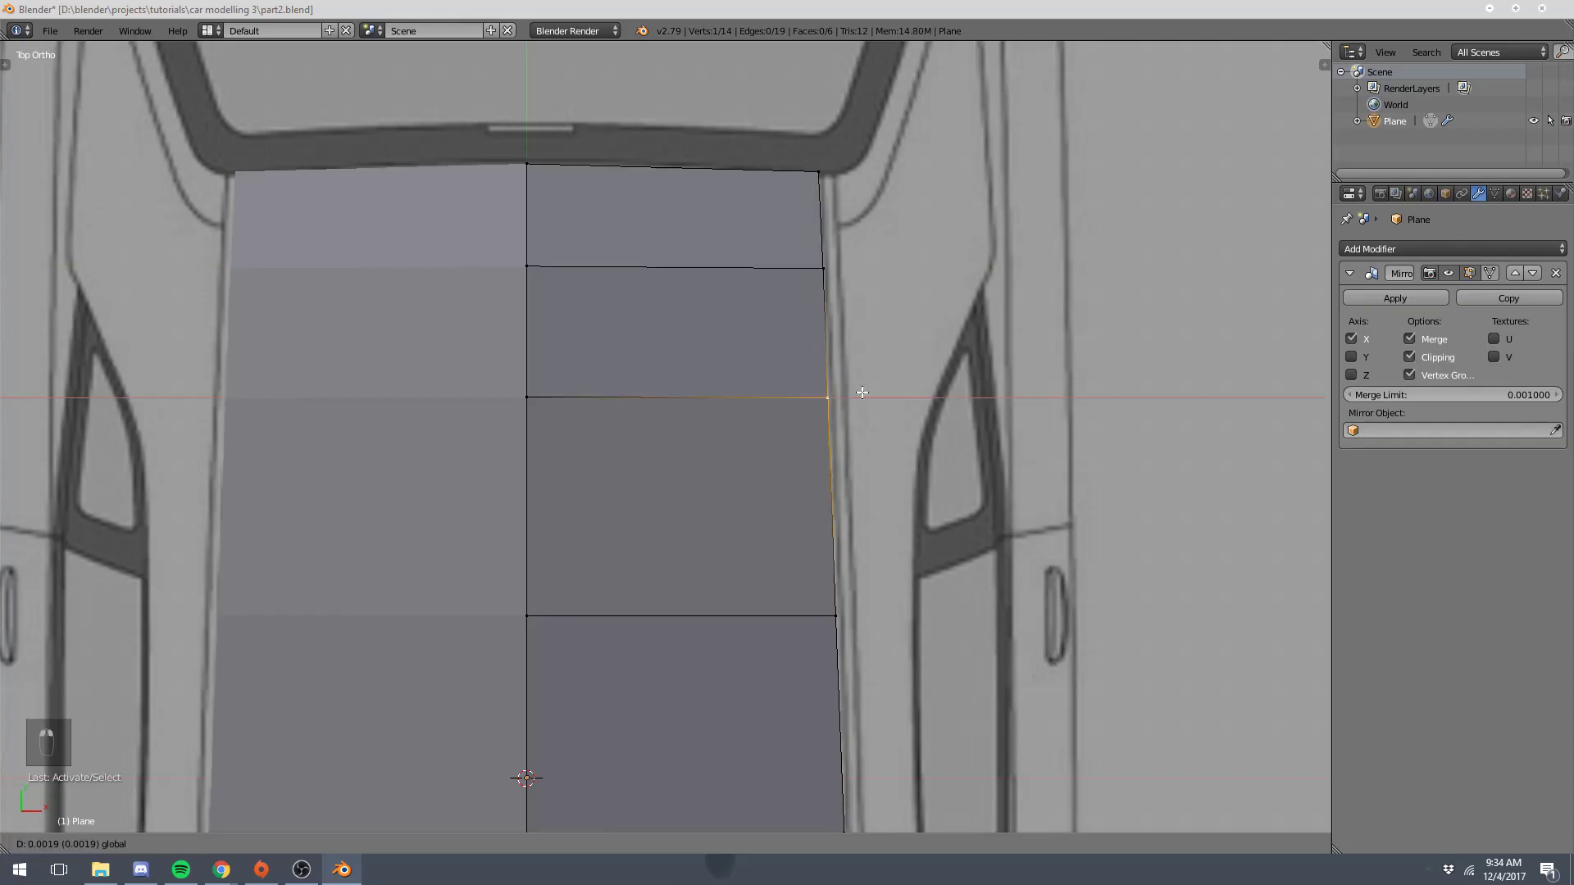
{"action": "middle_click", "coordinate": [864, 618]}
{"action": "left_click_drag", "start_coordinate": [836, 441], "coordinate": [839, 443]}
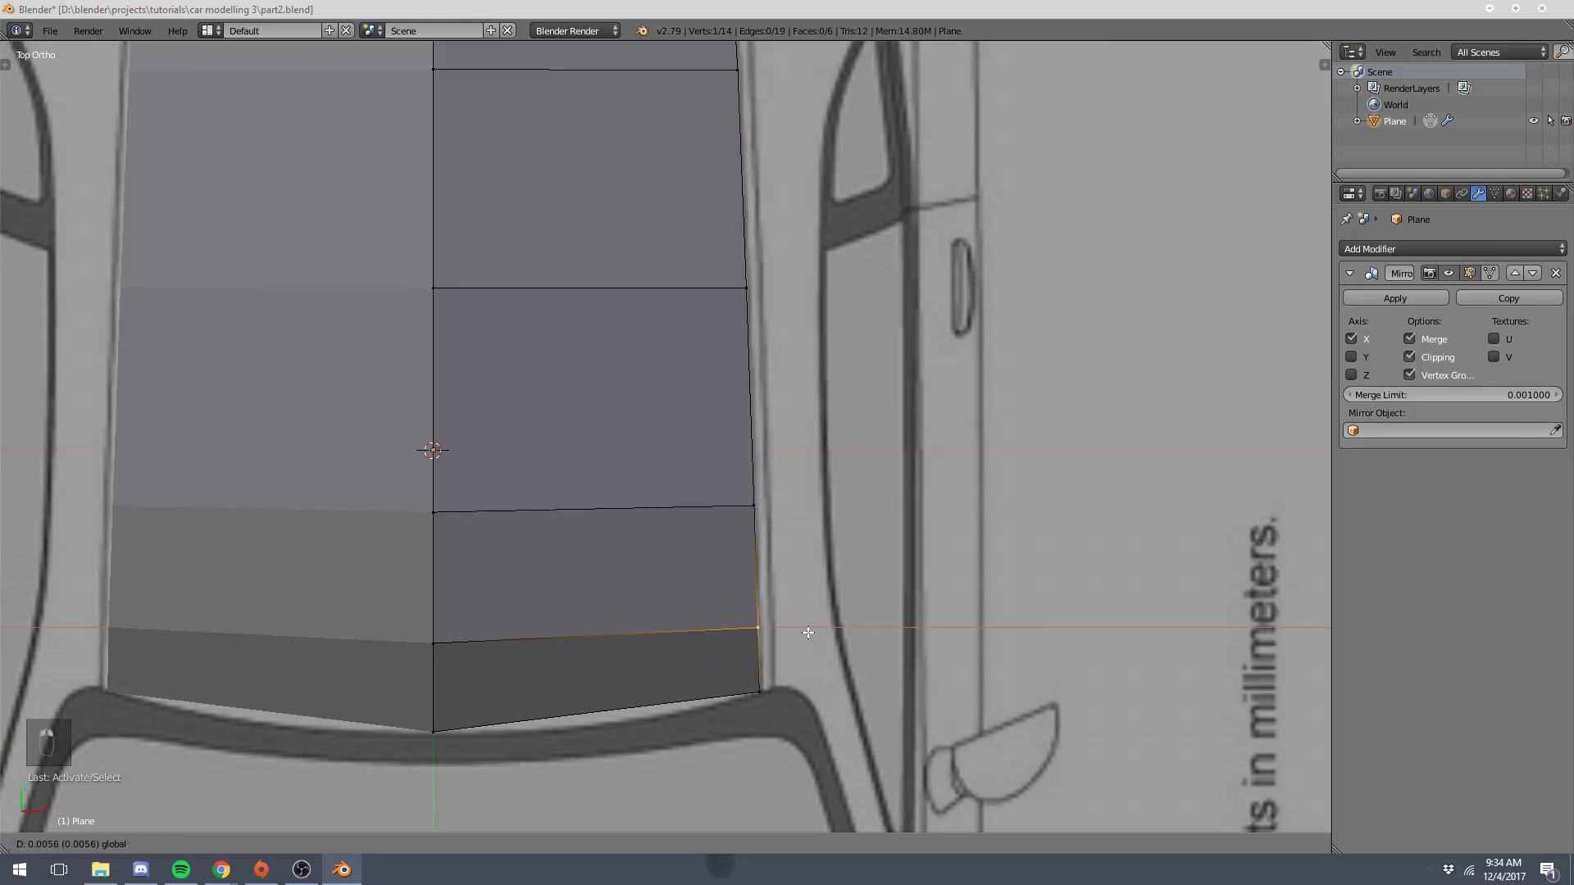
{"action": "left_click", "coordinate": [785, 598]}
{"action": "key", "text": "a"}
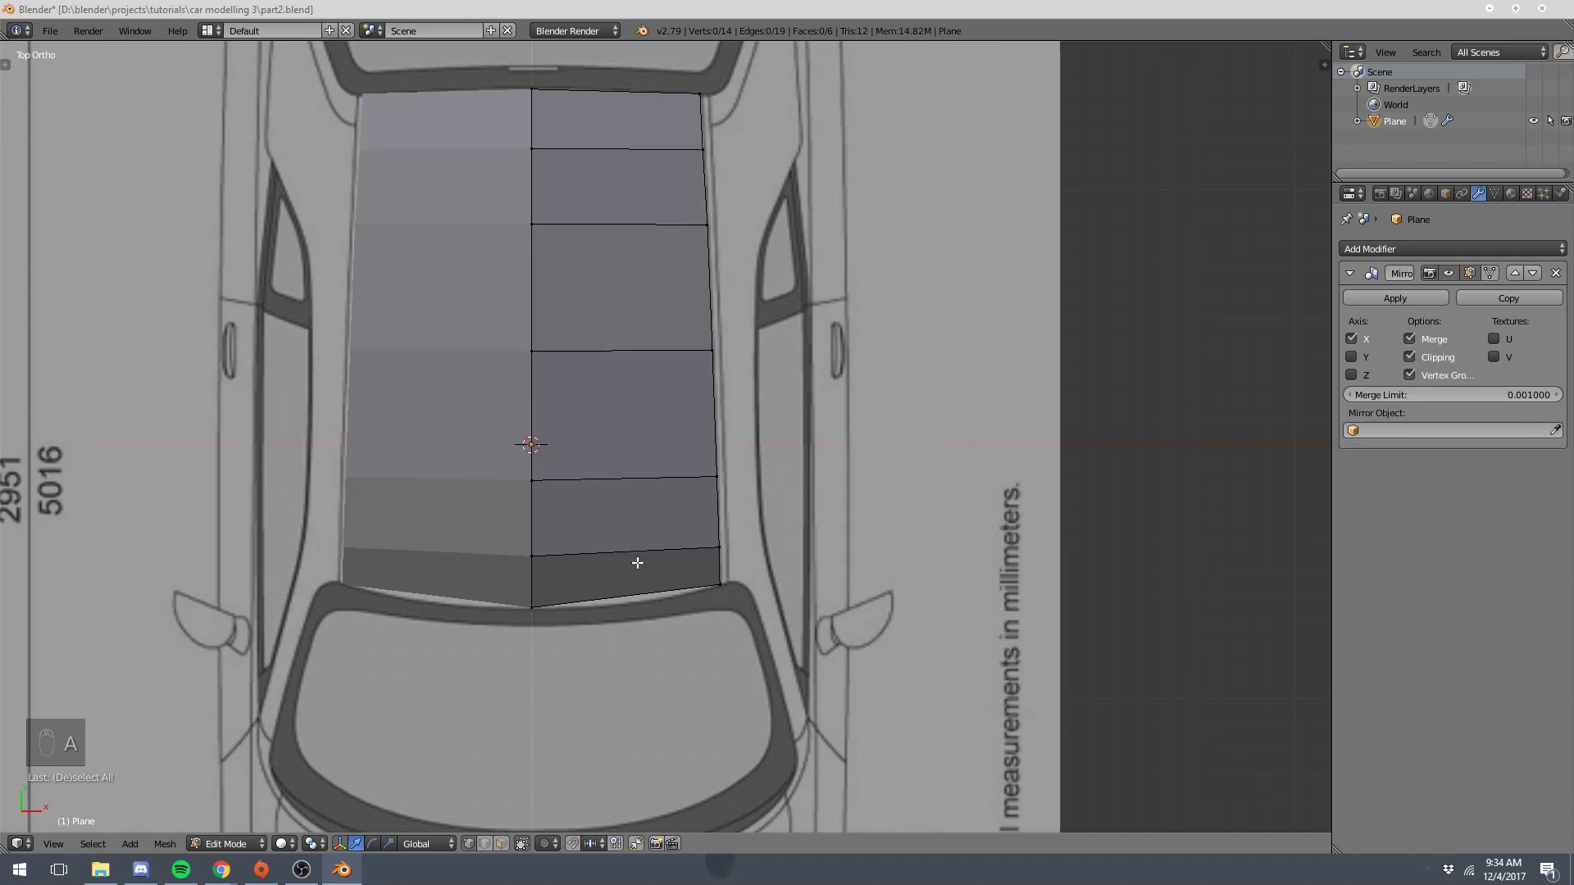
{"action": "key", "text": "KP_1"}
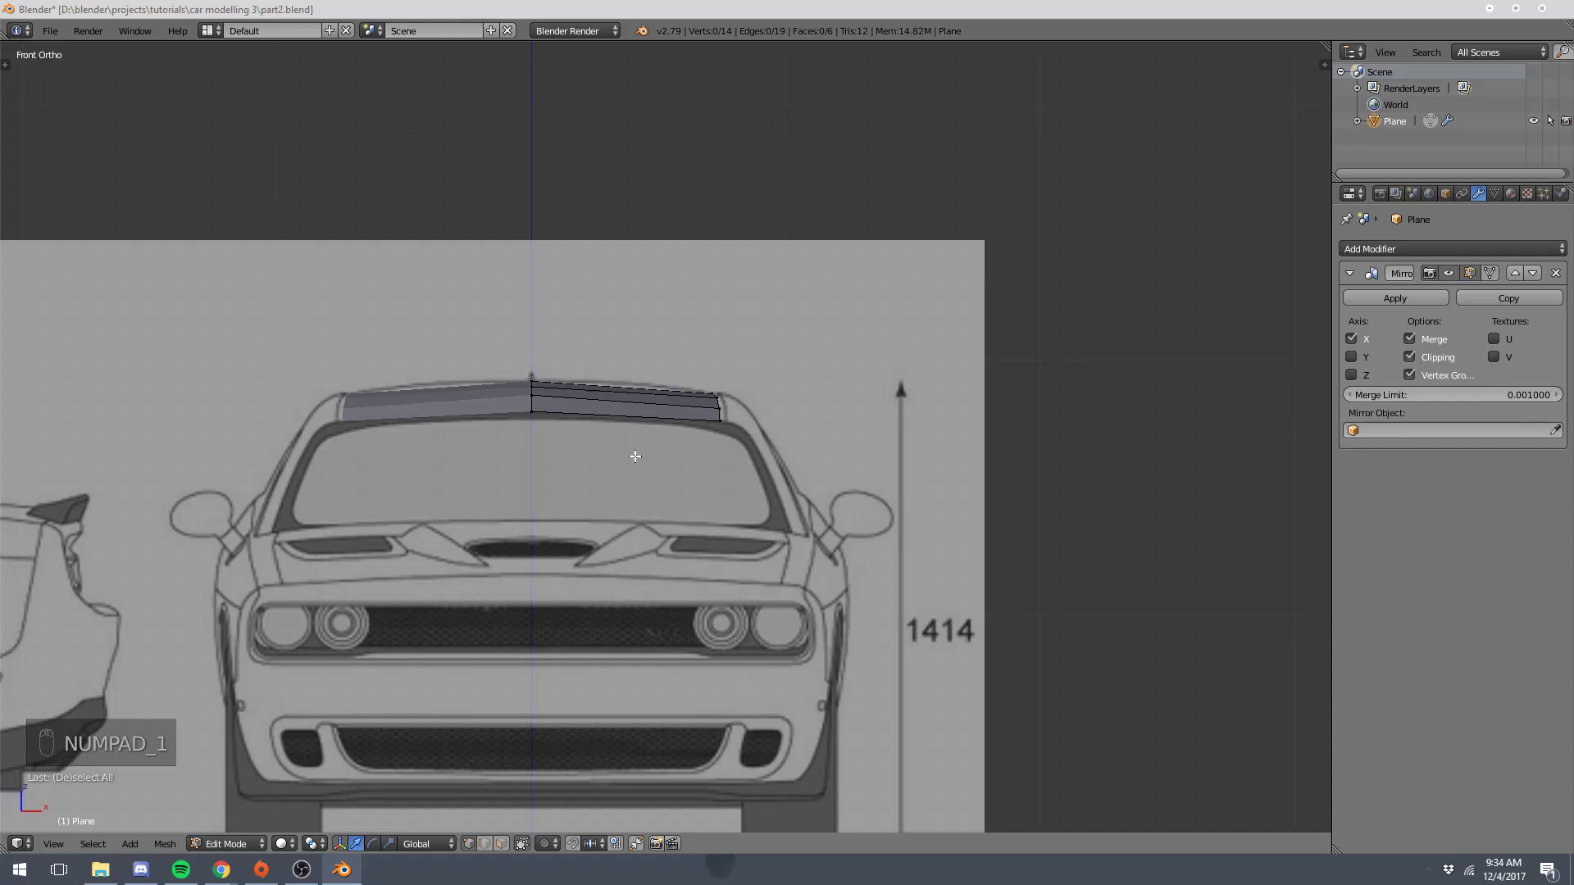
- Add a centred lengthwise loop cut through the roof half and pull its front vertex onto the windscreen curve
{"action": "key", "text": "KP_7"}
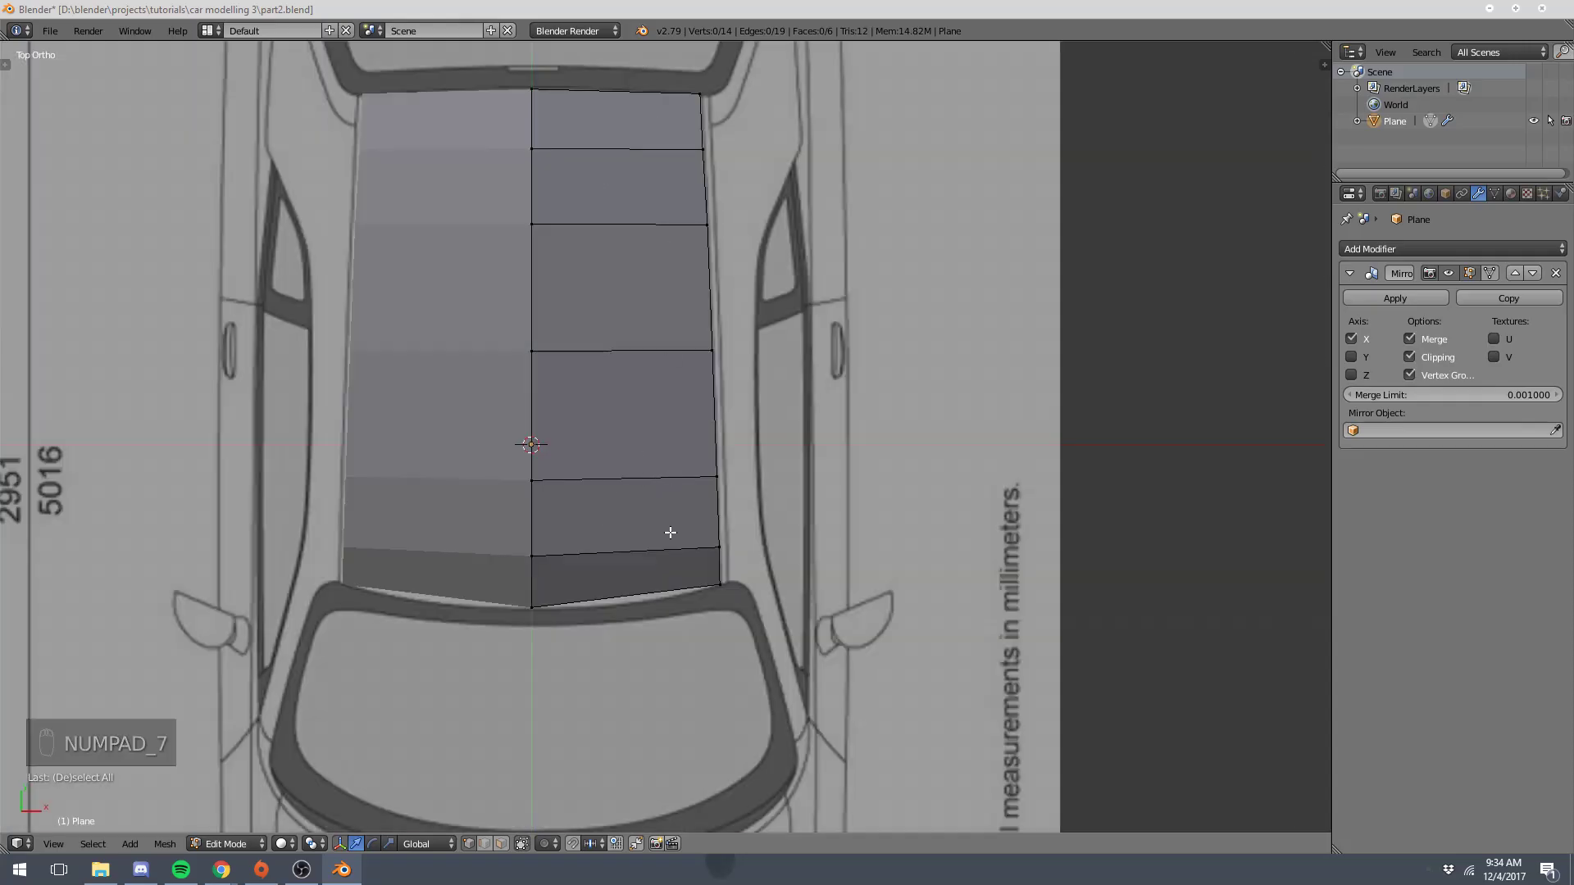
{"action": "key", "text": "ctrl+r"}
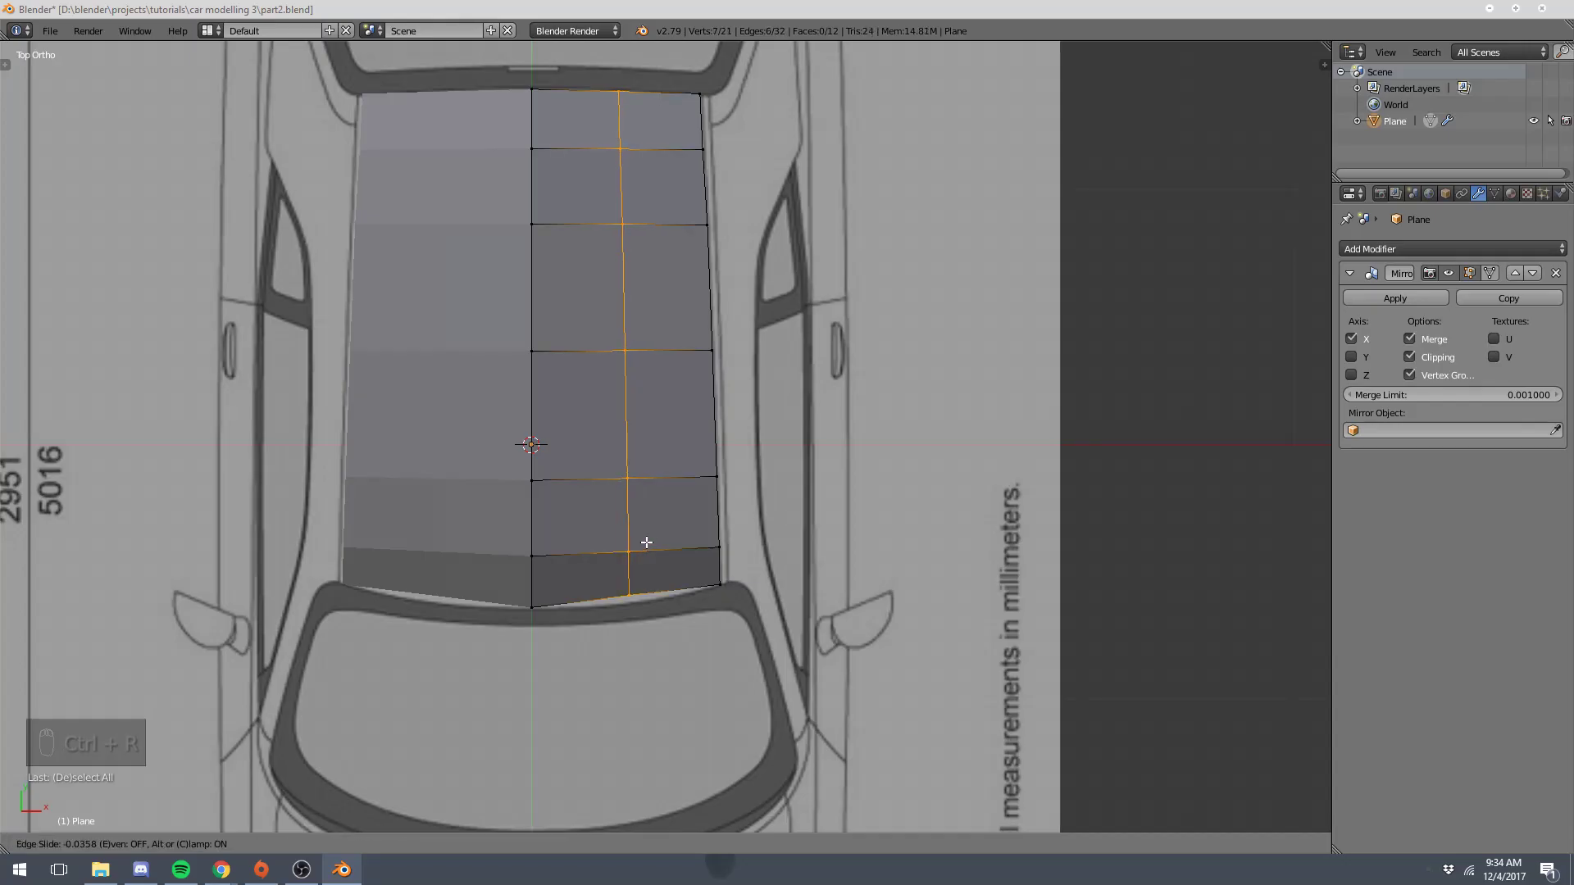
{"action": "right_click", "coordinate": [638, 587]}
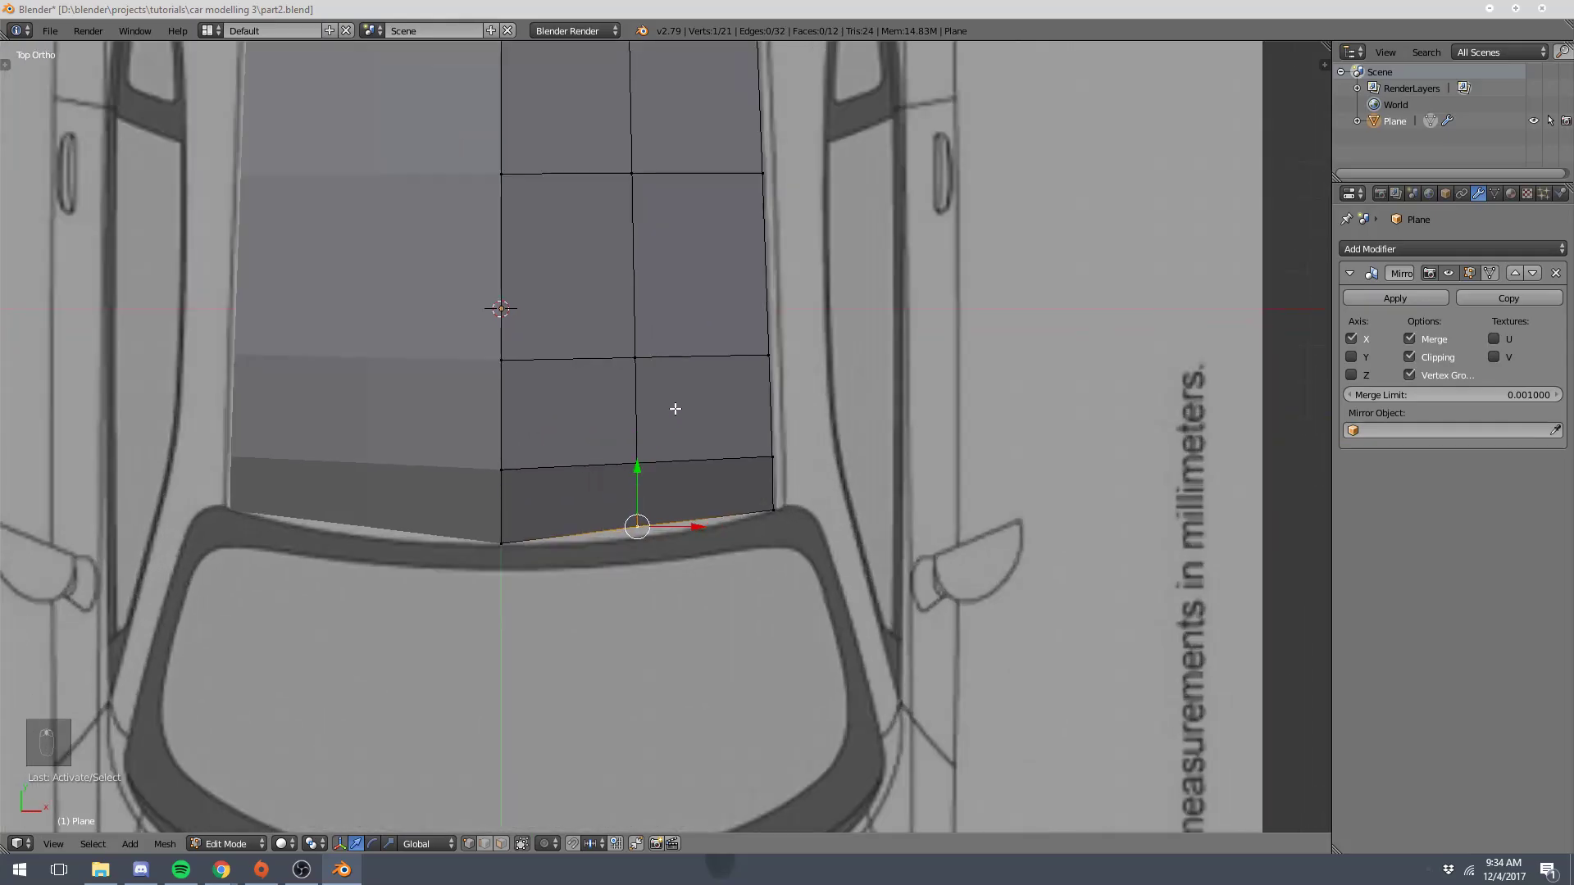
{"action": "key", "text": "g"}
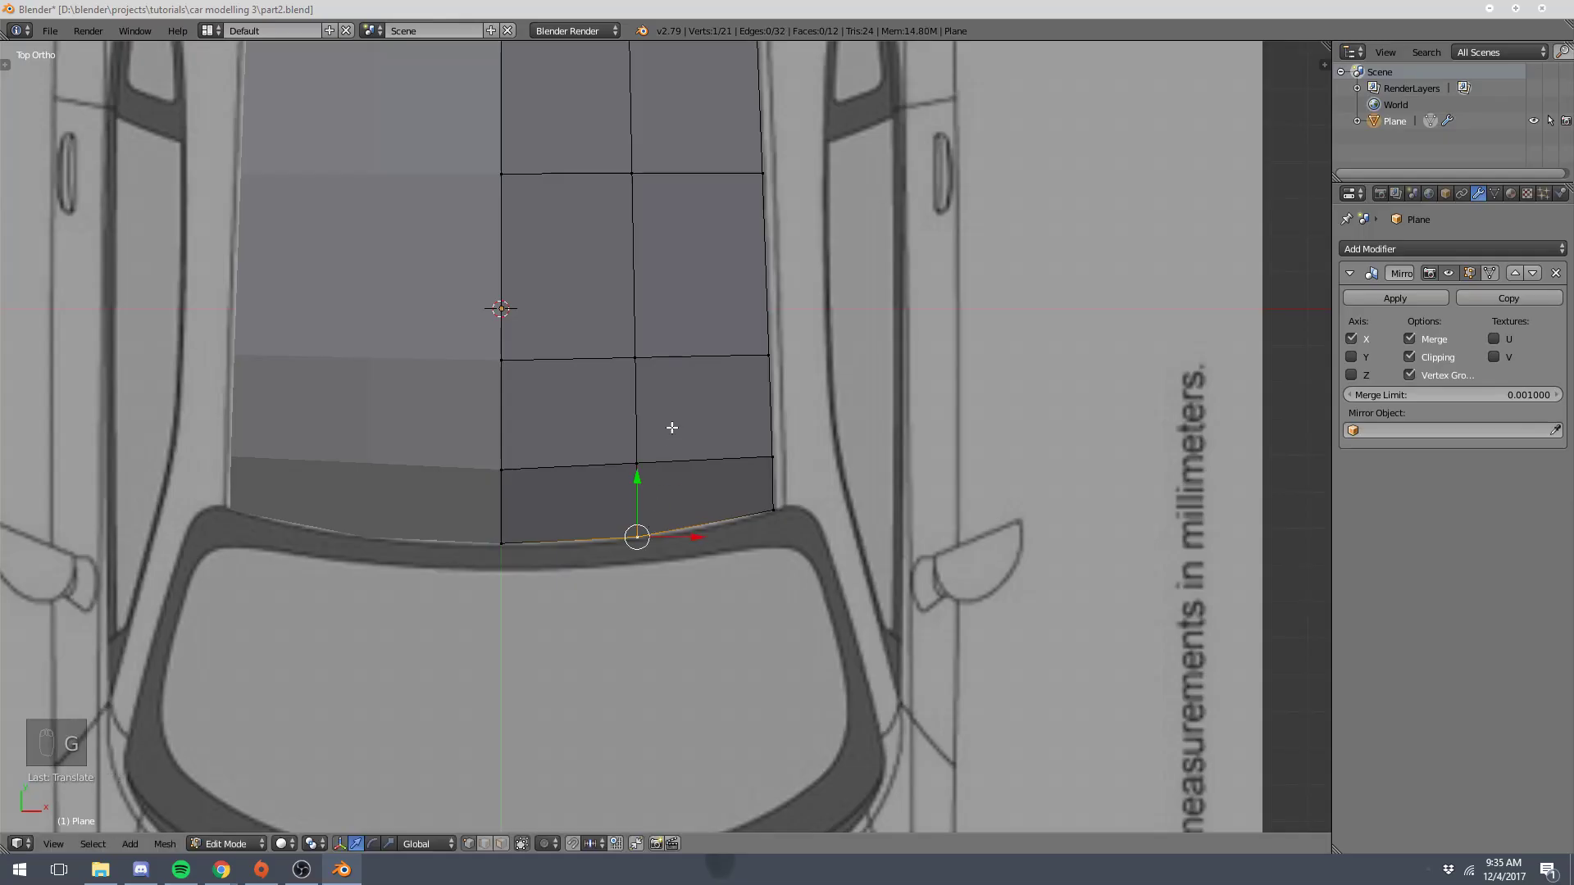
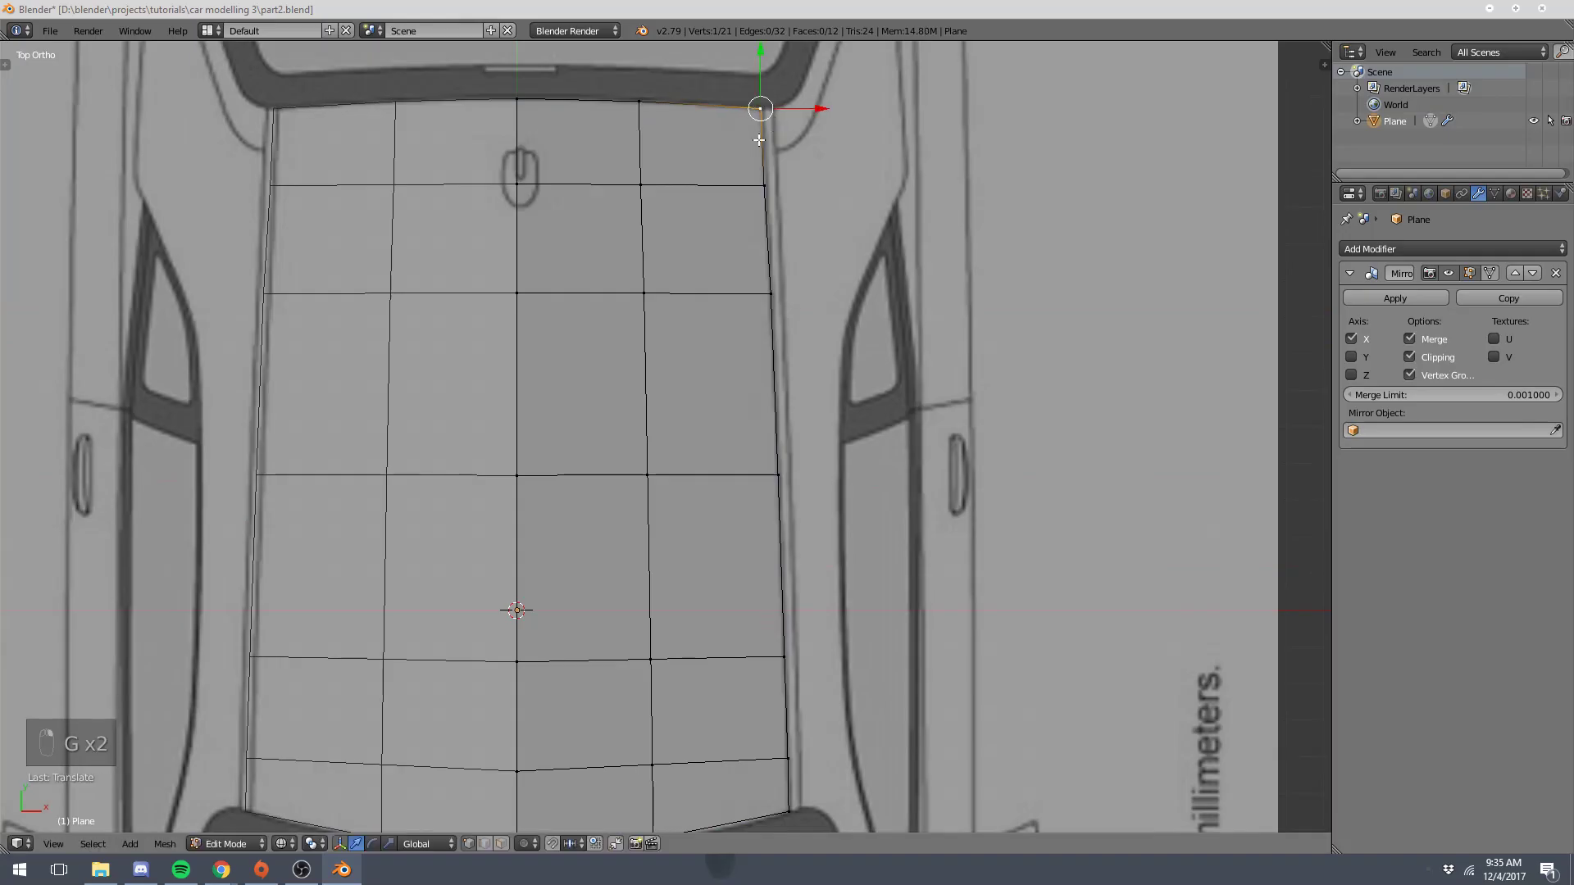
- Select the middle edge loop and adjust its height in front view to follow the roof's arch
{"action": "key", "text": "a"}
{"action": "key", "text": "z"}
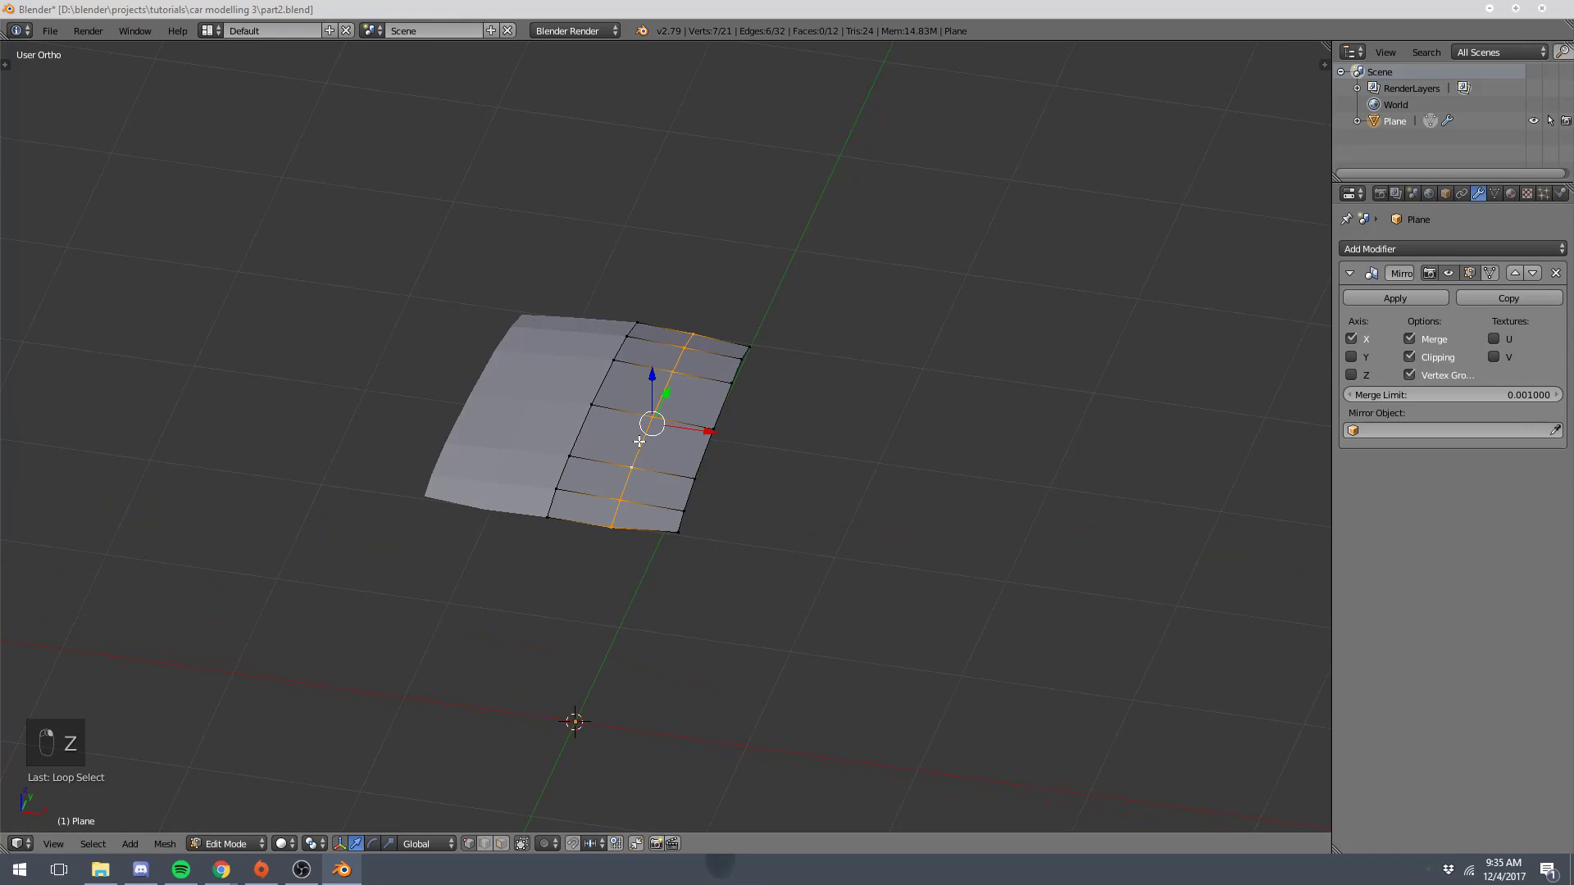
{"action": "key", "text": "KP_1"}
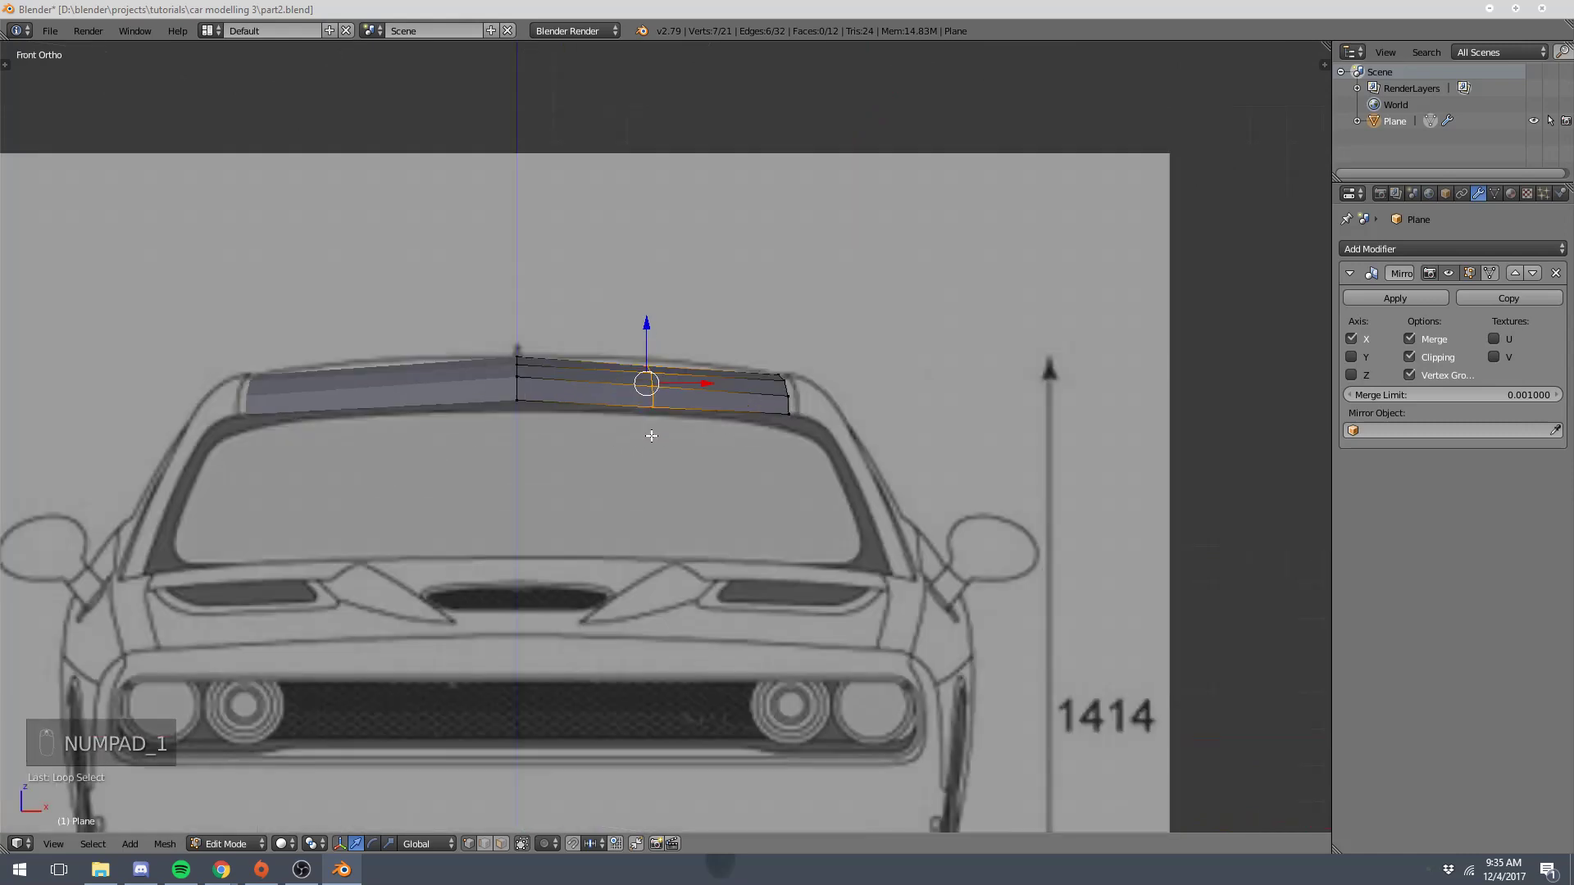
{"action": "key", "text": "g"}
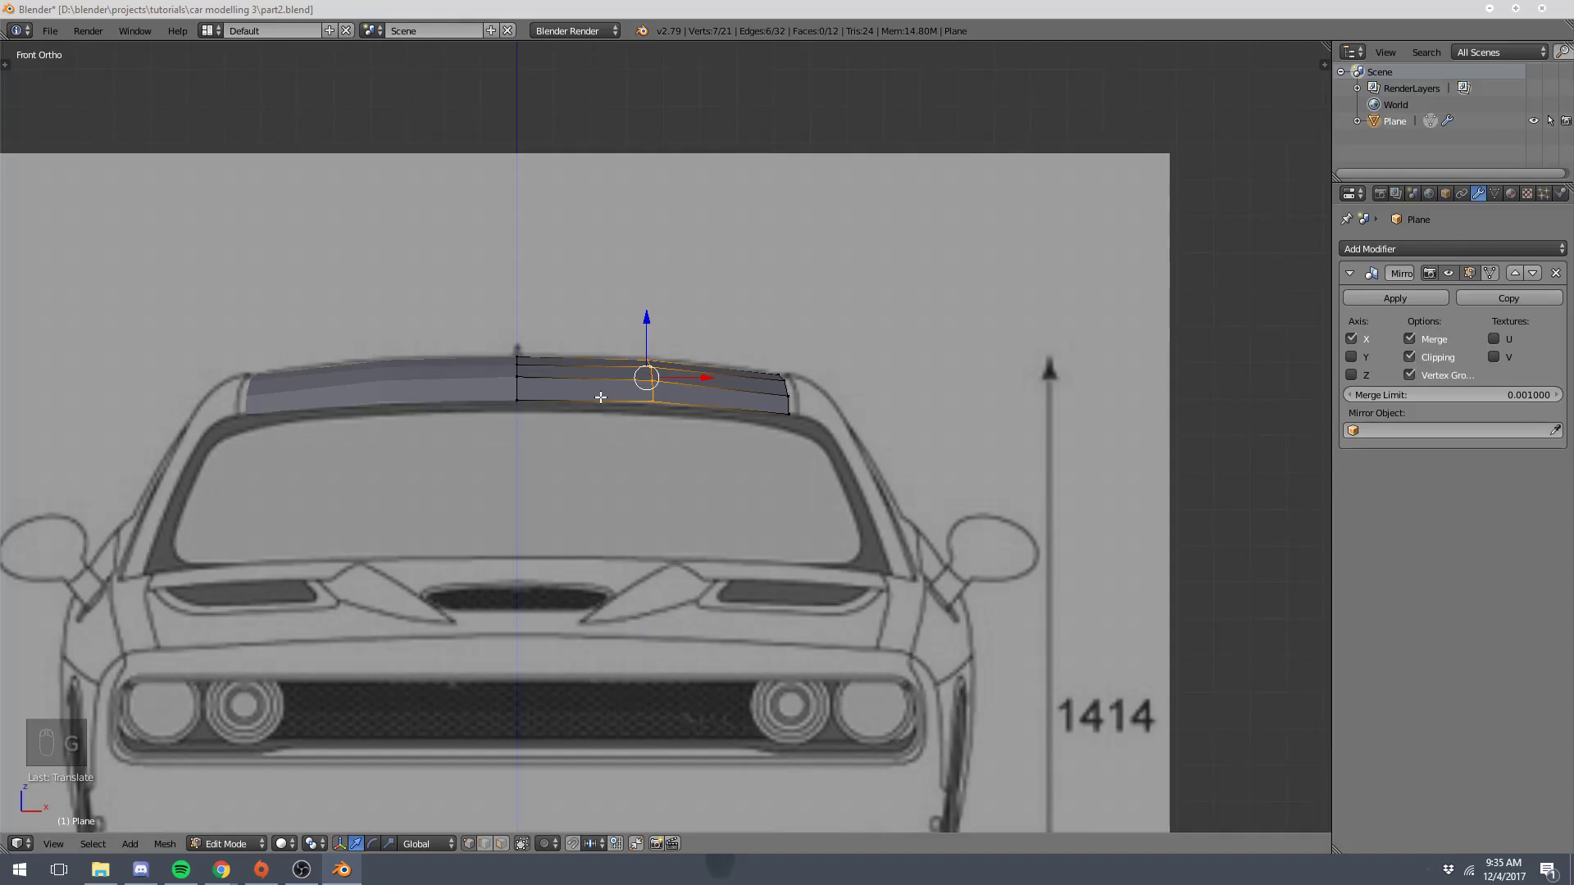
- Orbit the roof panel in Object Mode to inspect its curved shape
{"action": "key", "text": "Tab"}
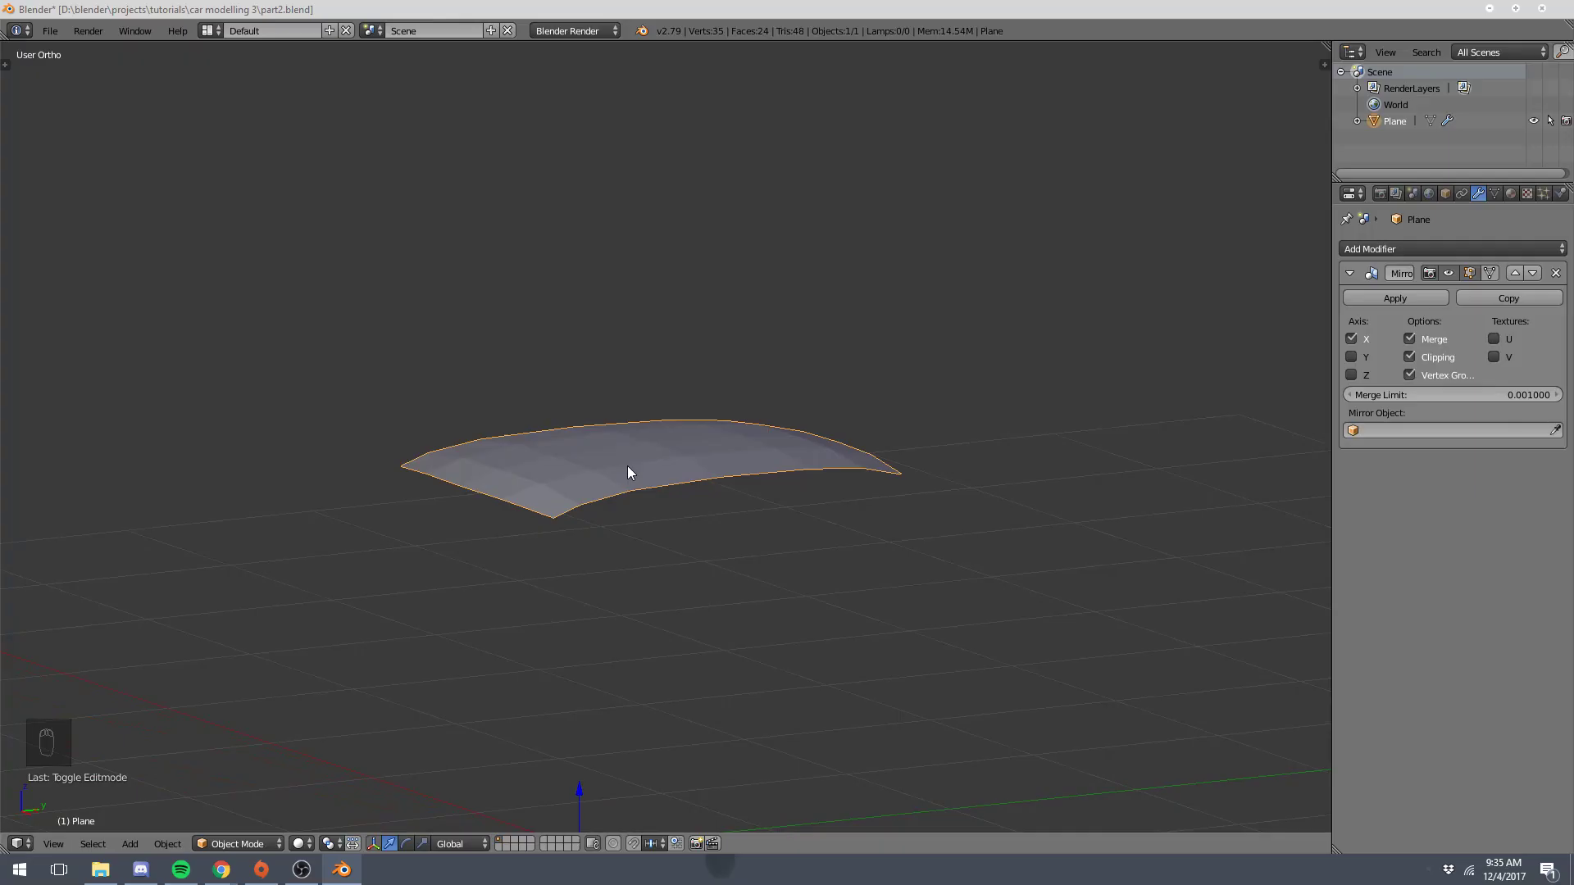
{"action": "left_click_drag", "start_coordinate": [757, 464], "coordinate": [920, 456]}
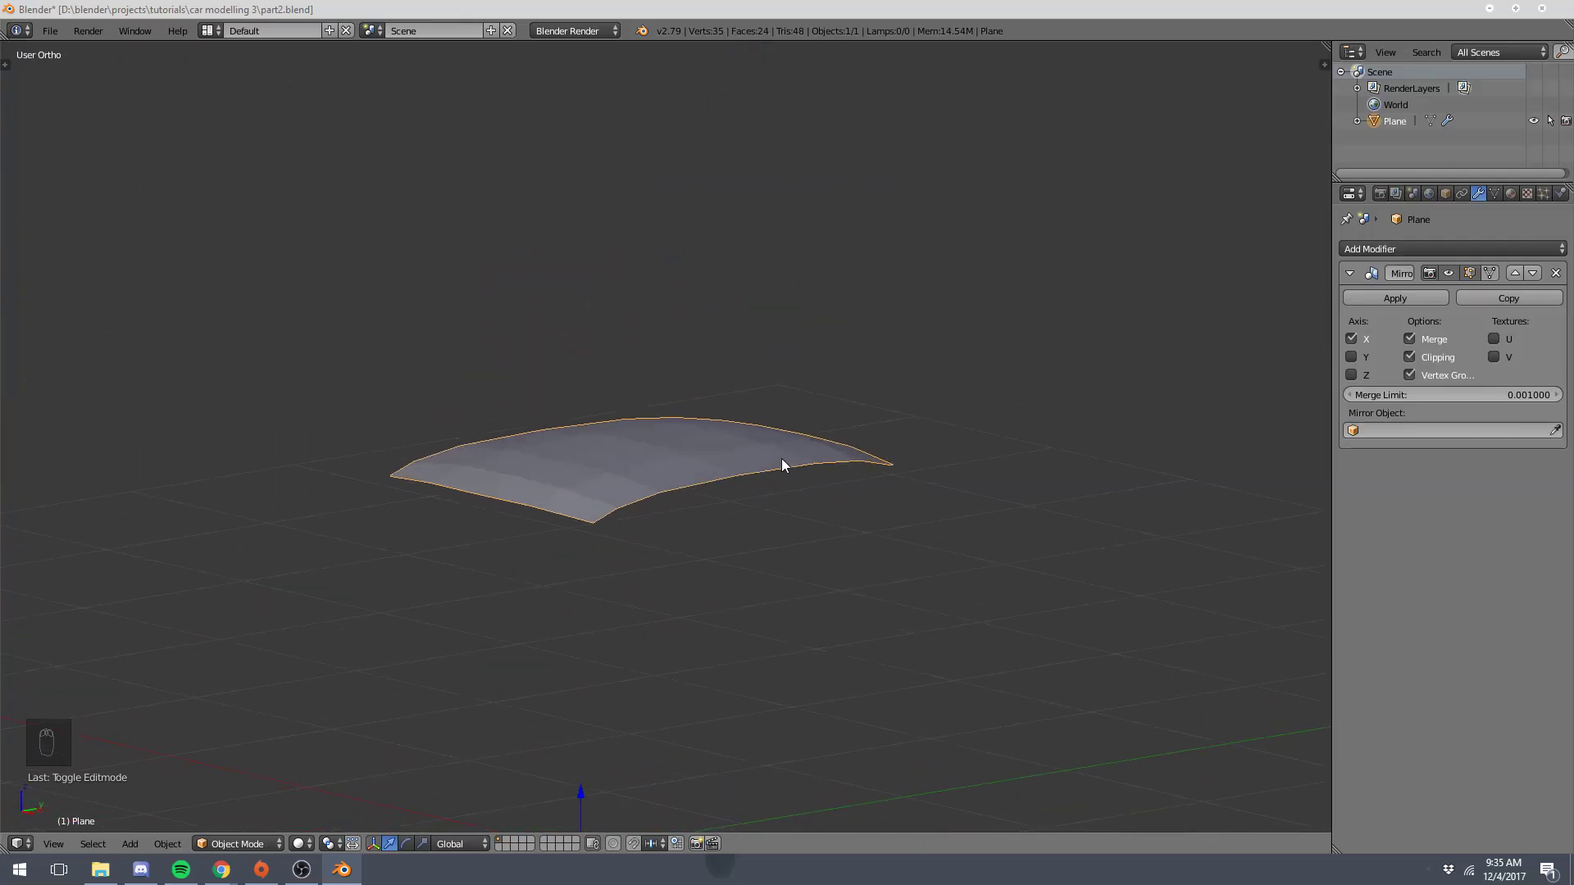
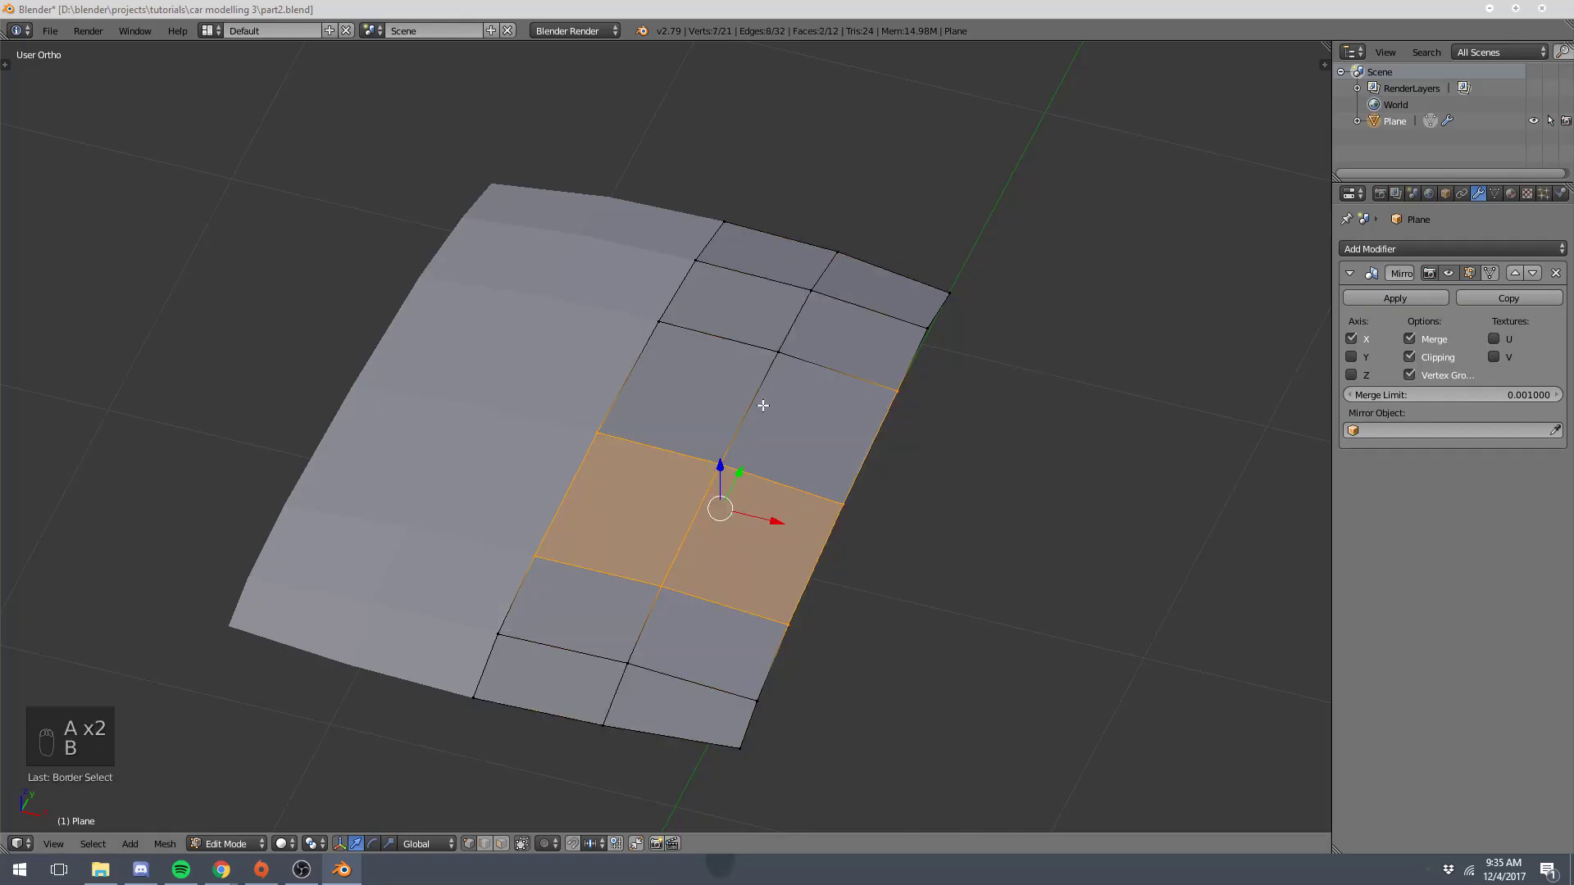
- Raise the selected middle faces onto the side-view roofline and check the shape as a whole object
{"action": "key", "text": "KP_3"}
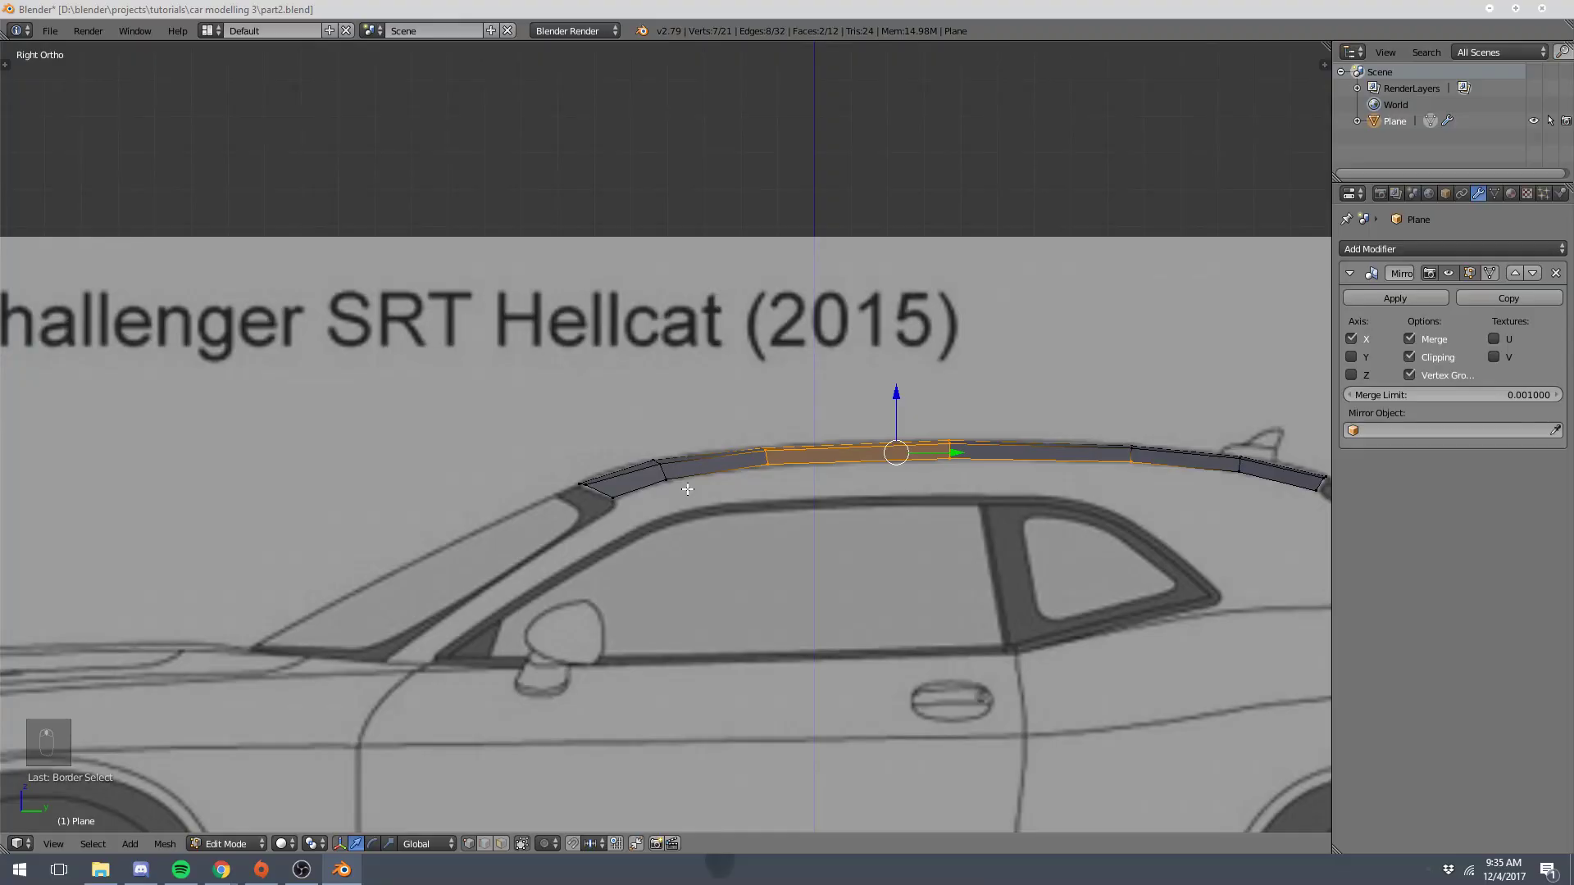
{"action": "left_click_drag", "start_coordinate": [597, 476], "coordinate": [634, 501]}
{"action": "key", "text": "g"}
{"action": "left_click_drag", "start_coordinate": [634, 501], "coordinate": [649, 523]}
{"action": "key", "text": "Tab"}
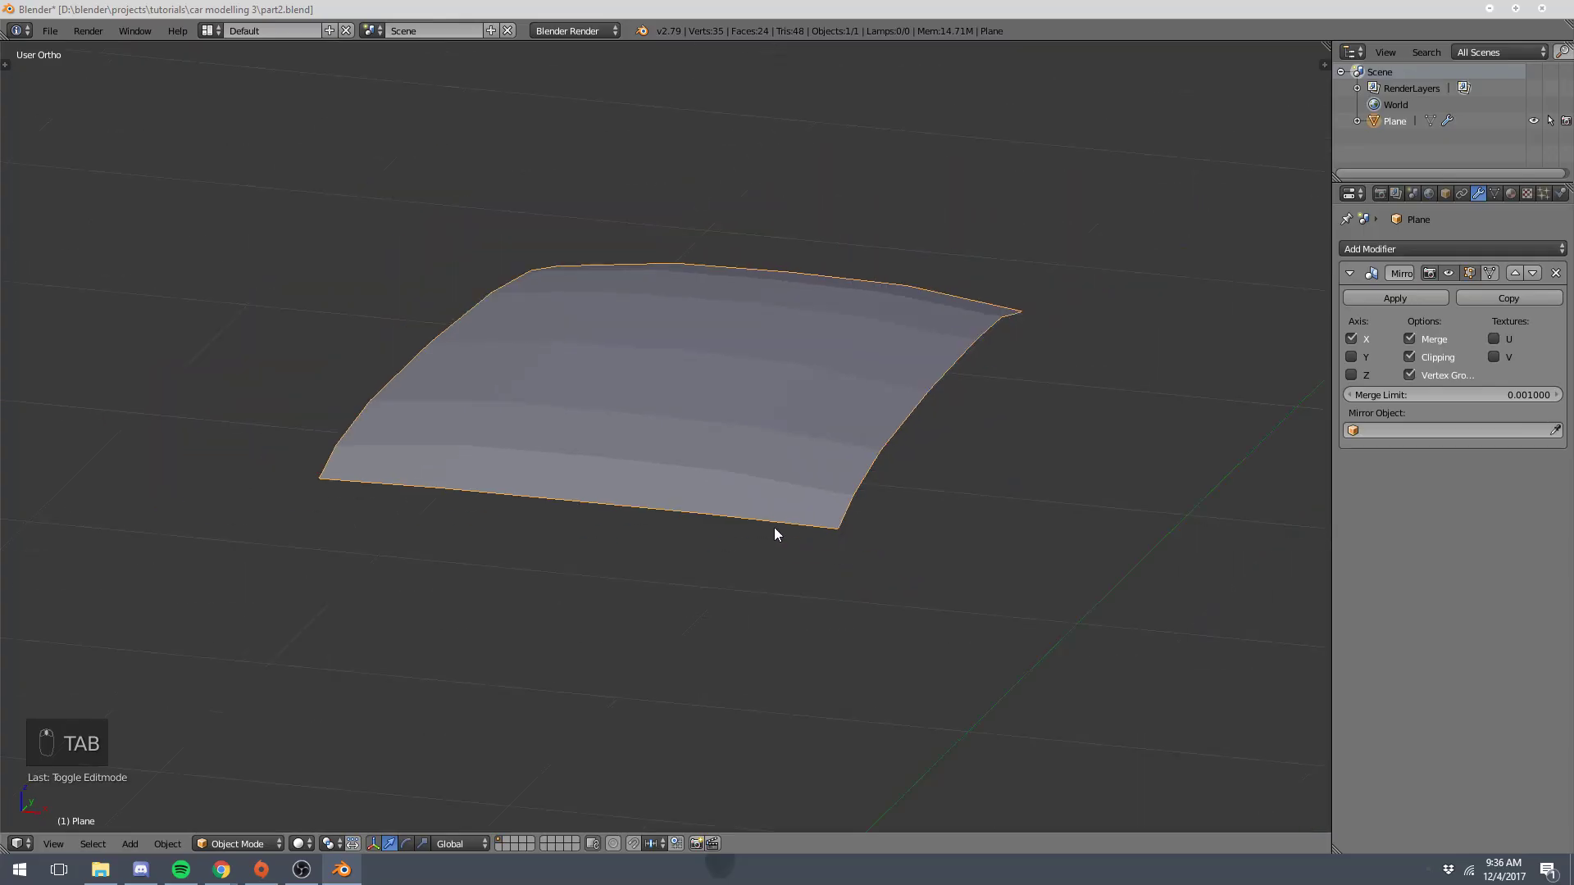
- In top view, move the front-edge vertices so they follow the windscreen arc
{"action": "key", "text": "KP_7"}
{"action": "key", "text": "Tab"}
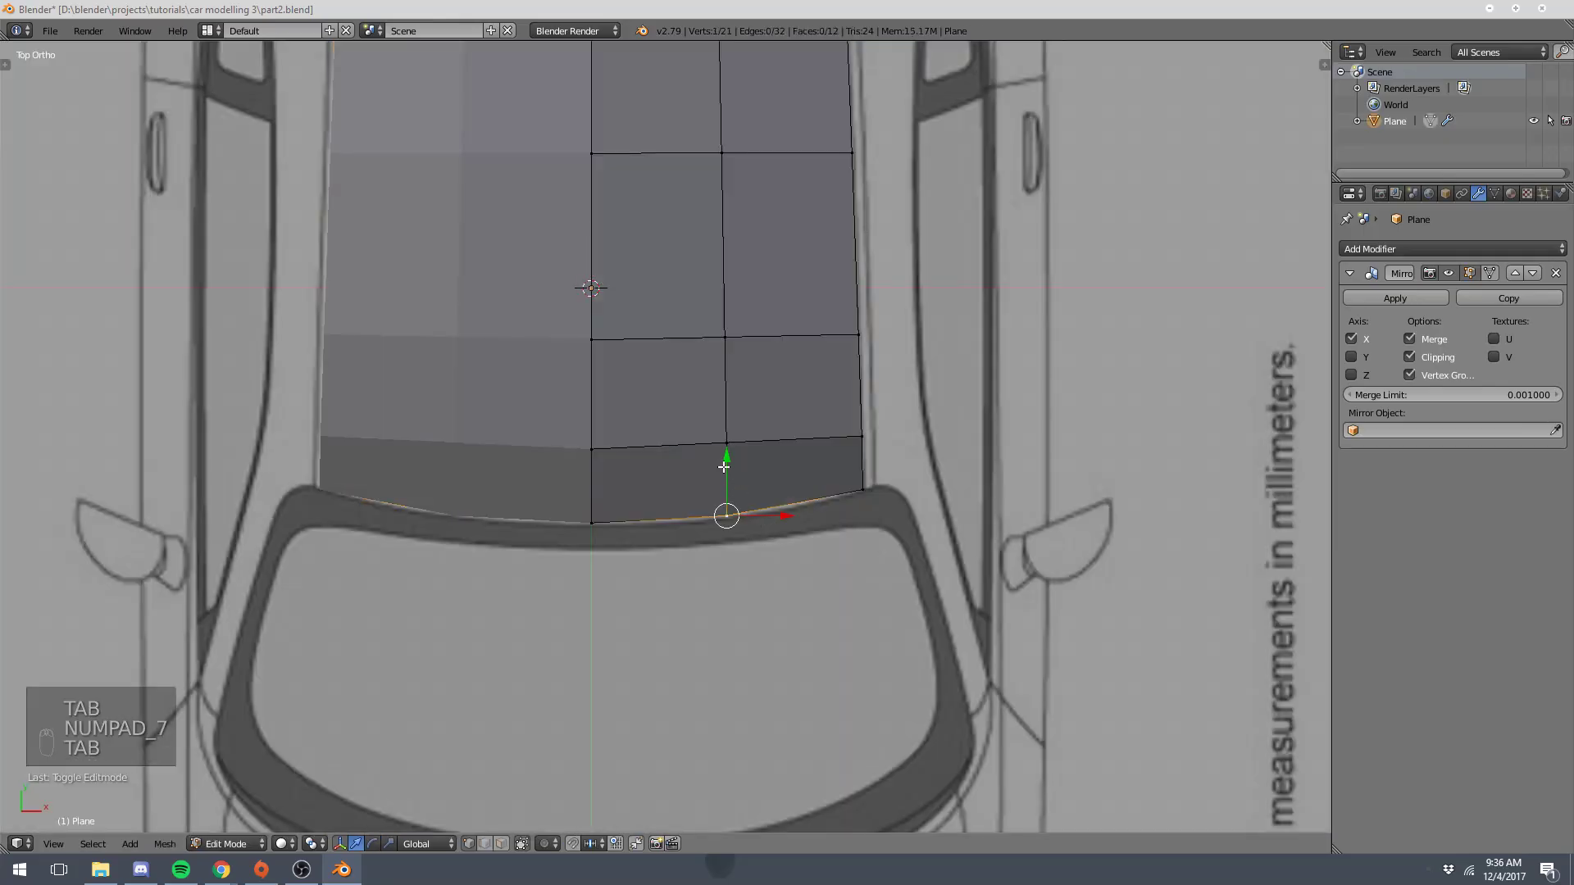
{"action": "key", "text": "a"}
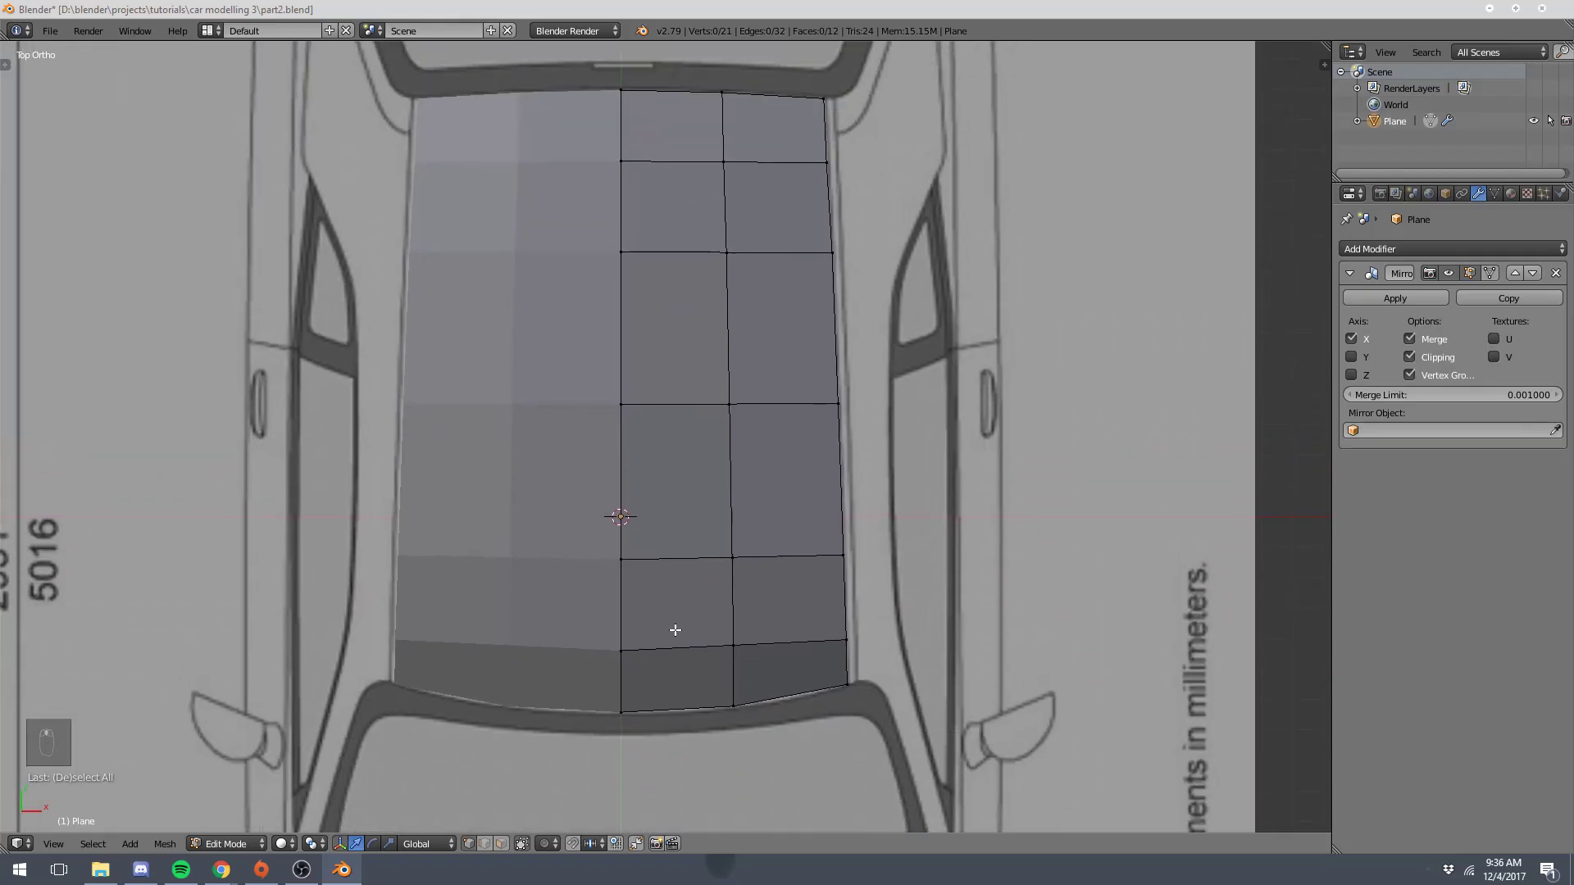
{"action": "left_click_drag", "start_coordinate": [753, 623], "coordinate": [704, 558]}
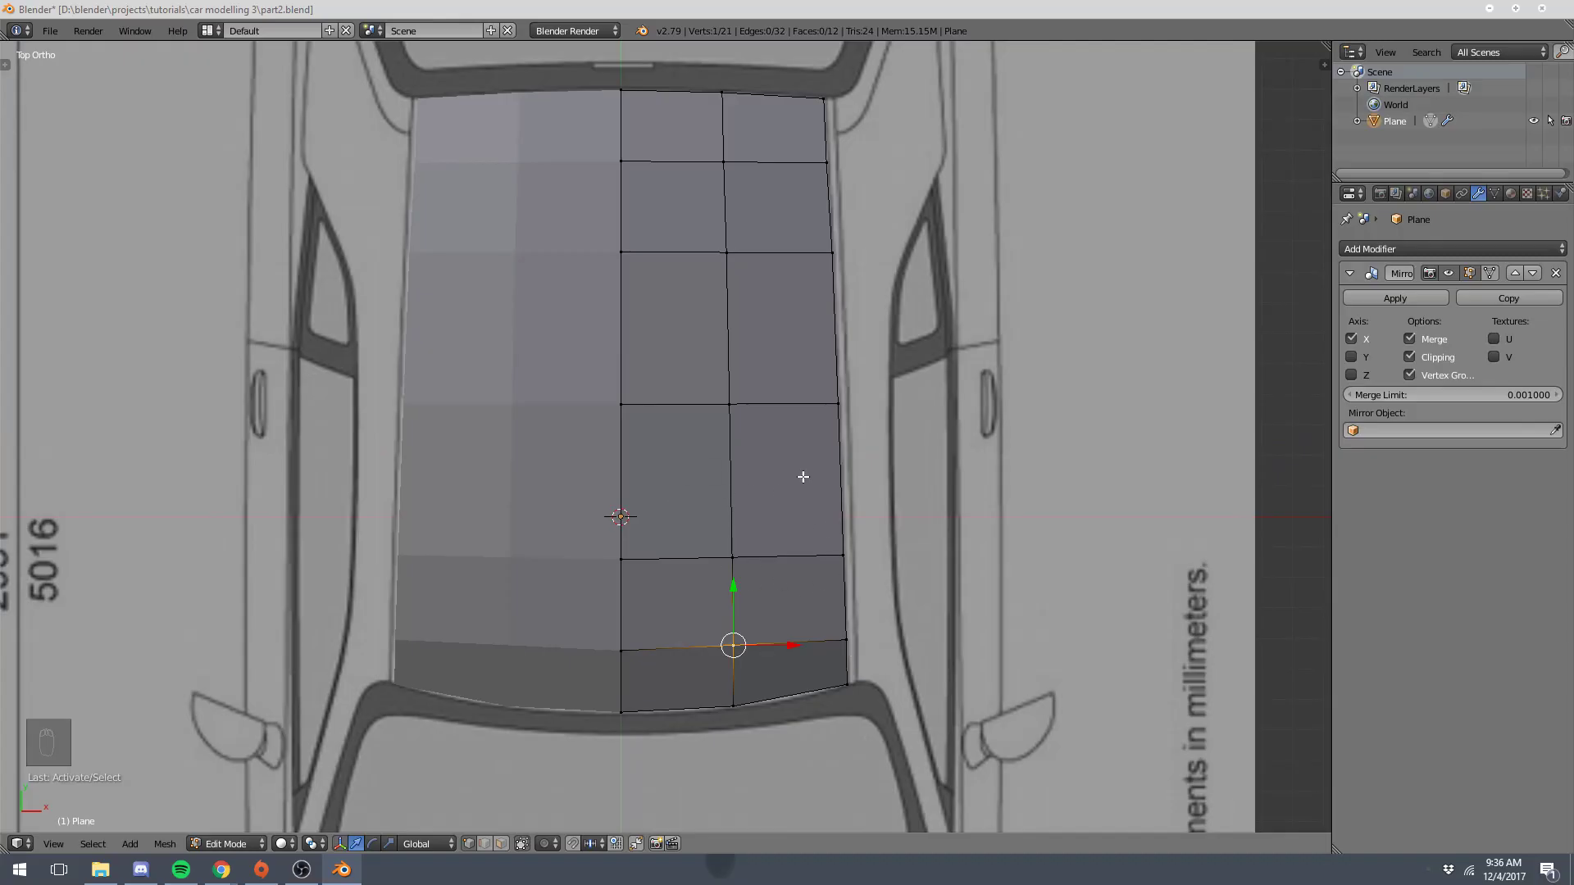
{"action": "left_click", "coordinate": [507, 847]}
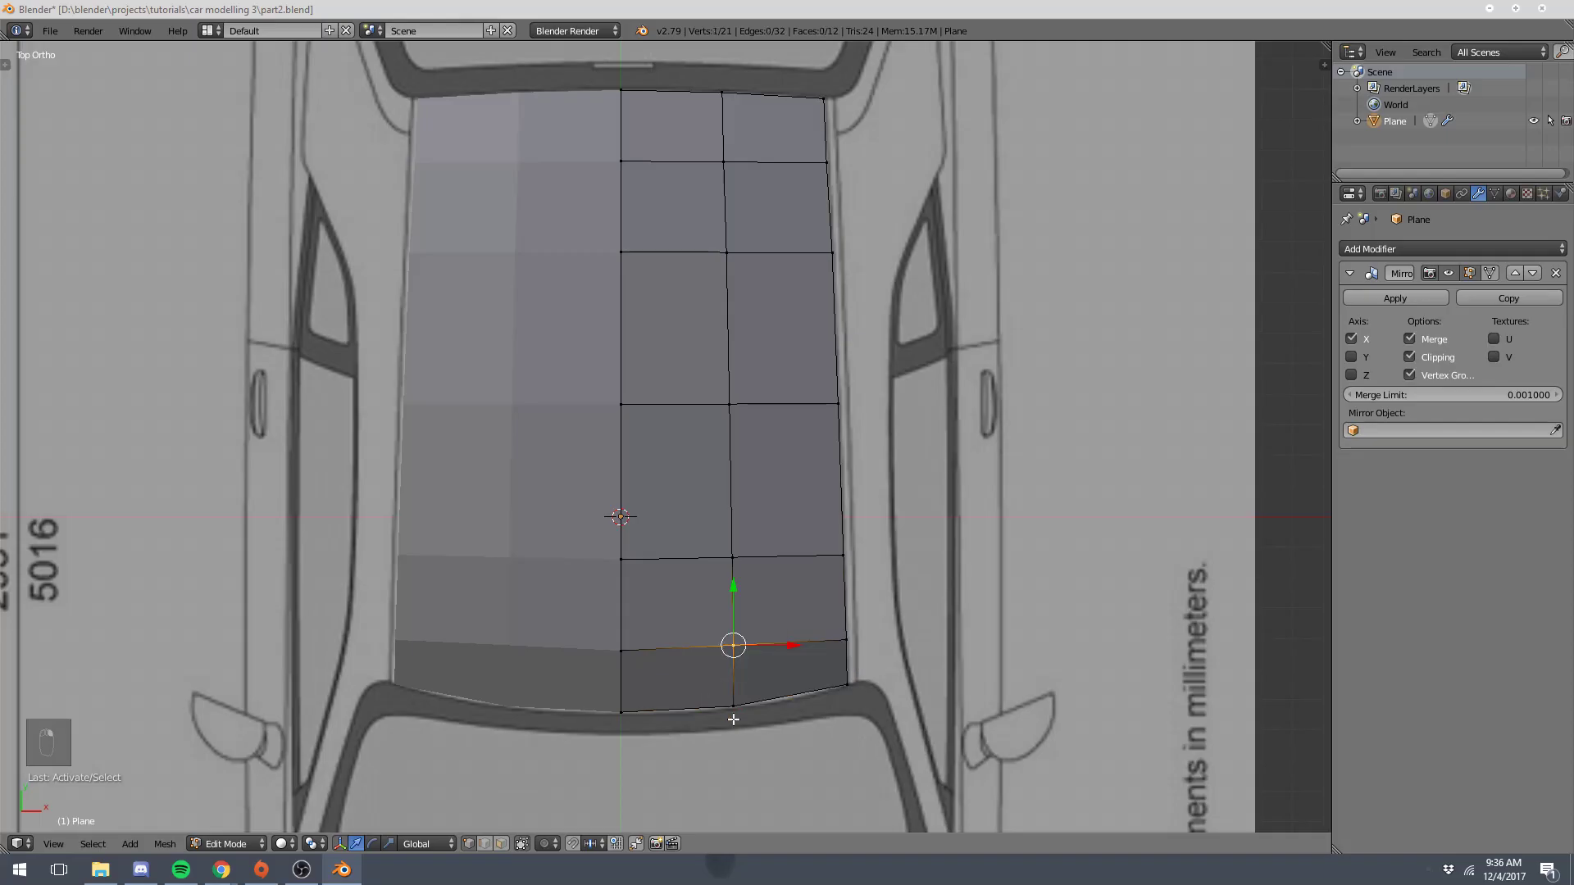
- Toggle between Edit and Object Mode while orbiting to check the roof surface, ending as a smooth shaded object
{"action": "key", "text": "Tab"}
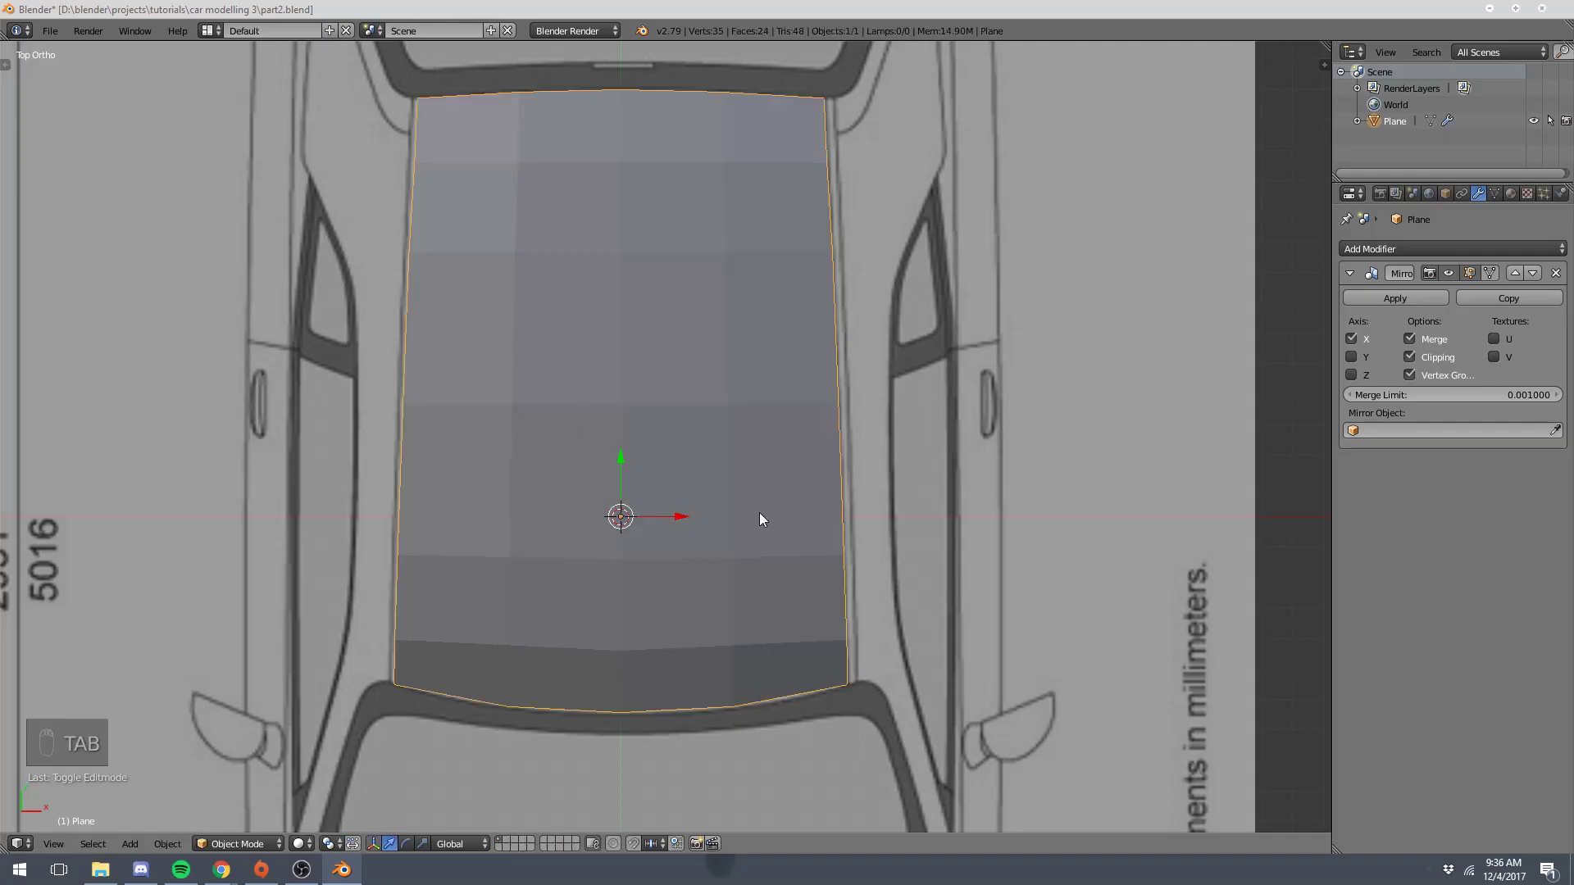
{"action": "key", "text": "Tab"}
{"action": "key", "text": "a"}
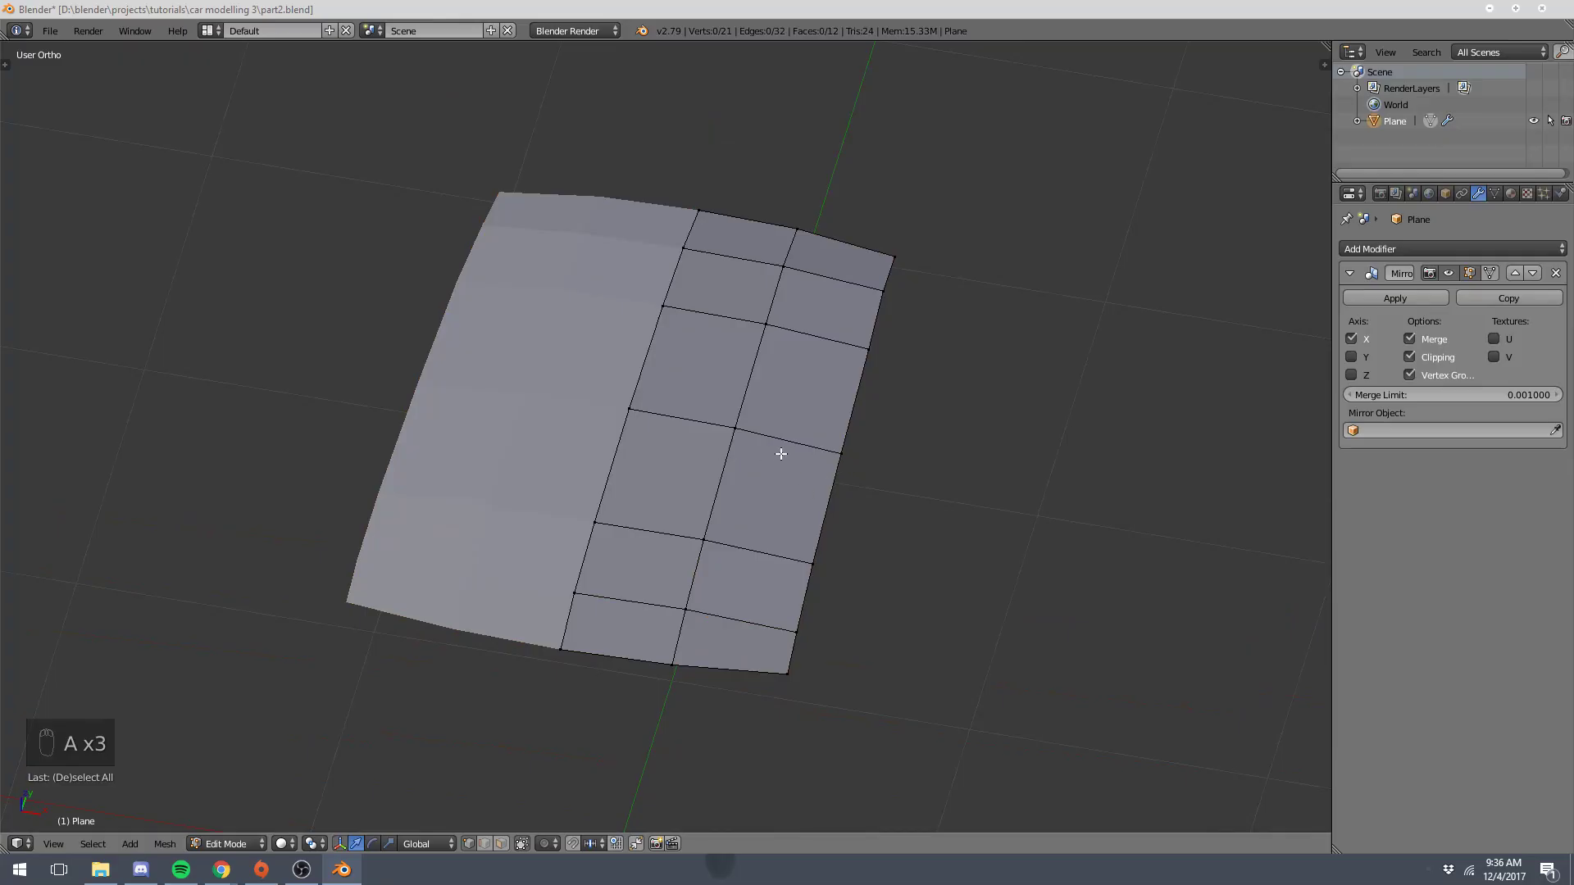
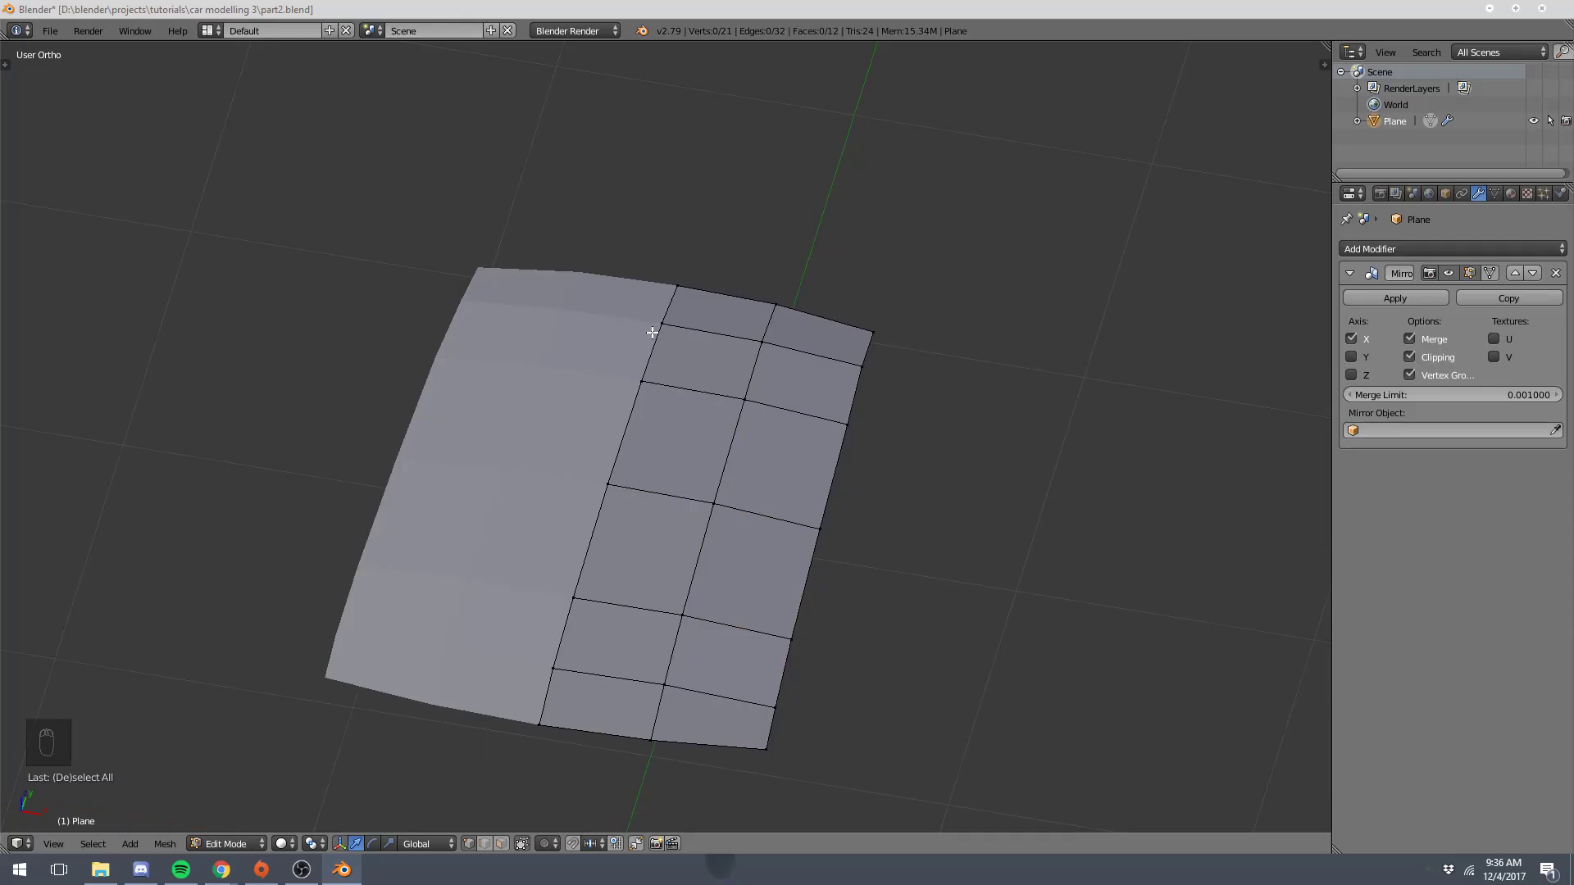
{"action": "key", "text": "Tab"}
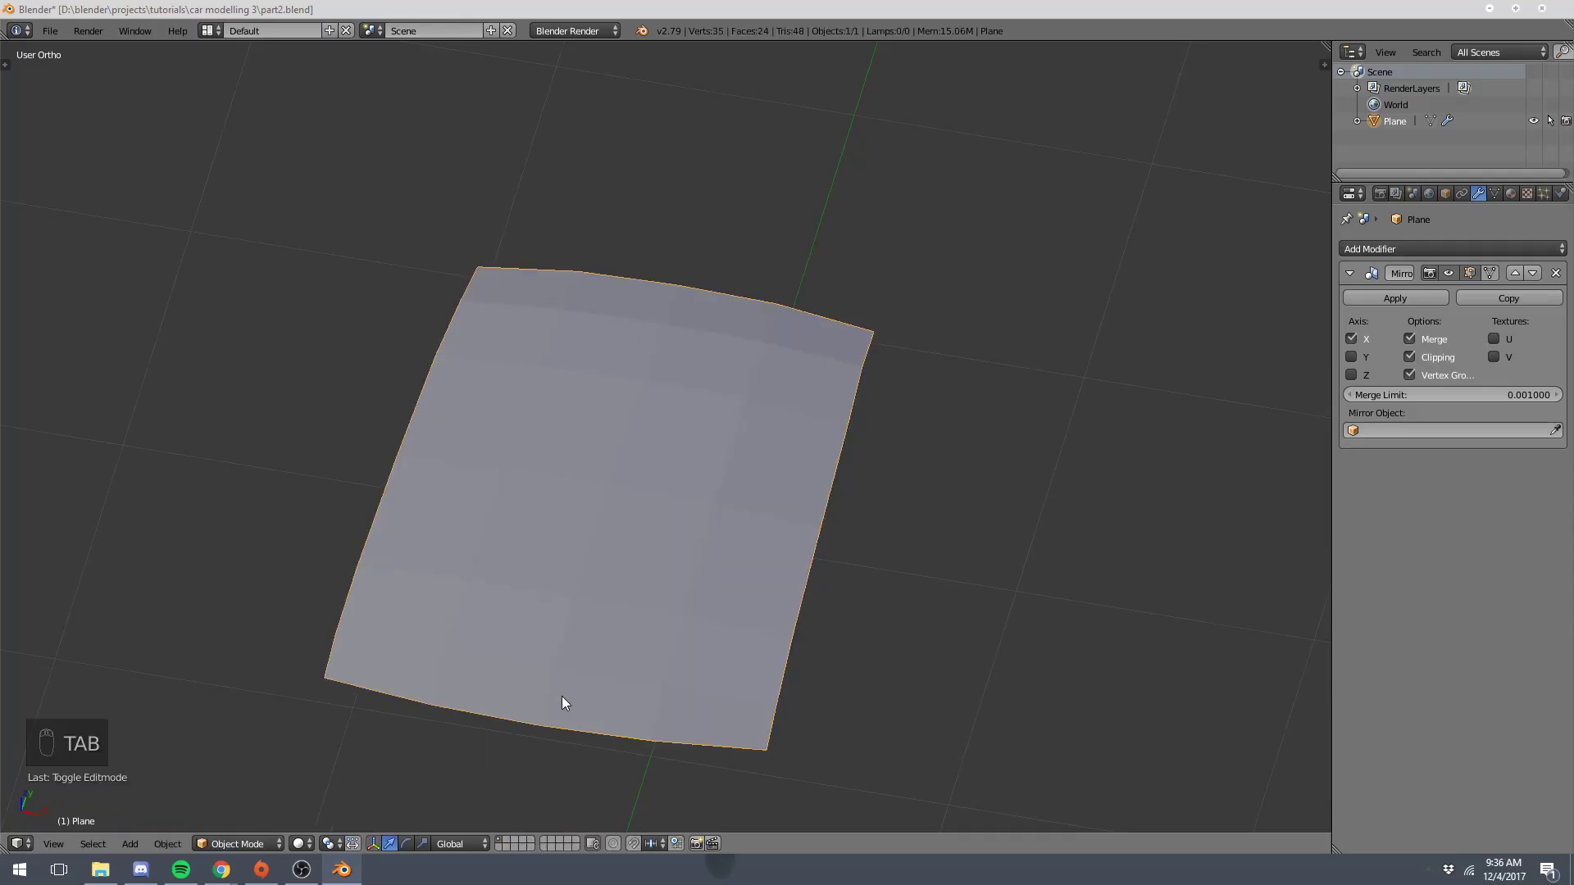
{"action": "key", "text": "Tab"}
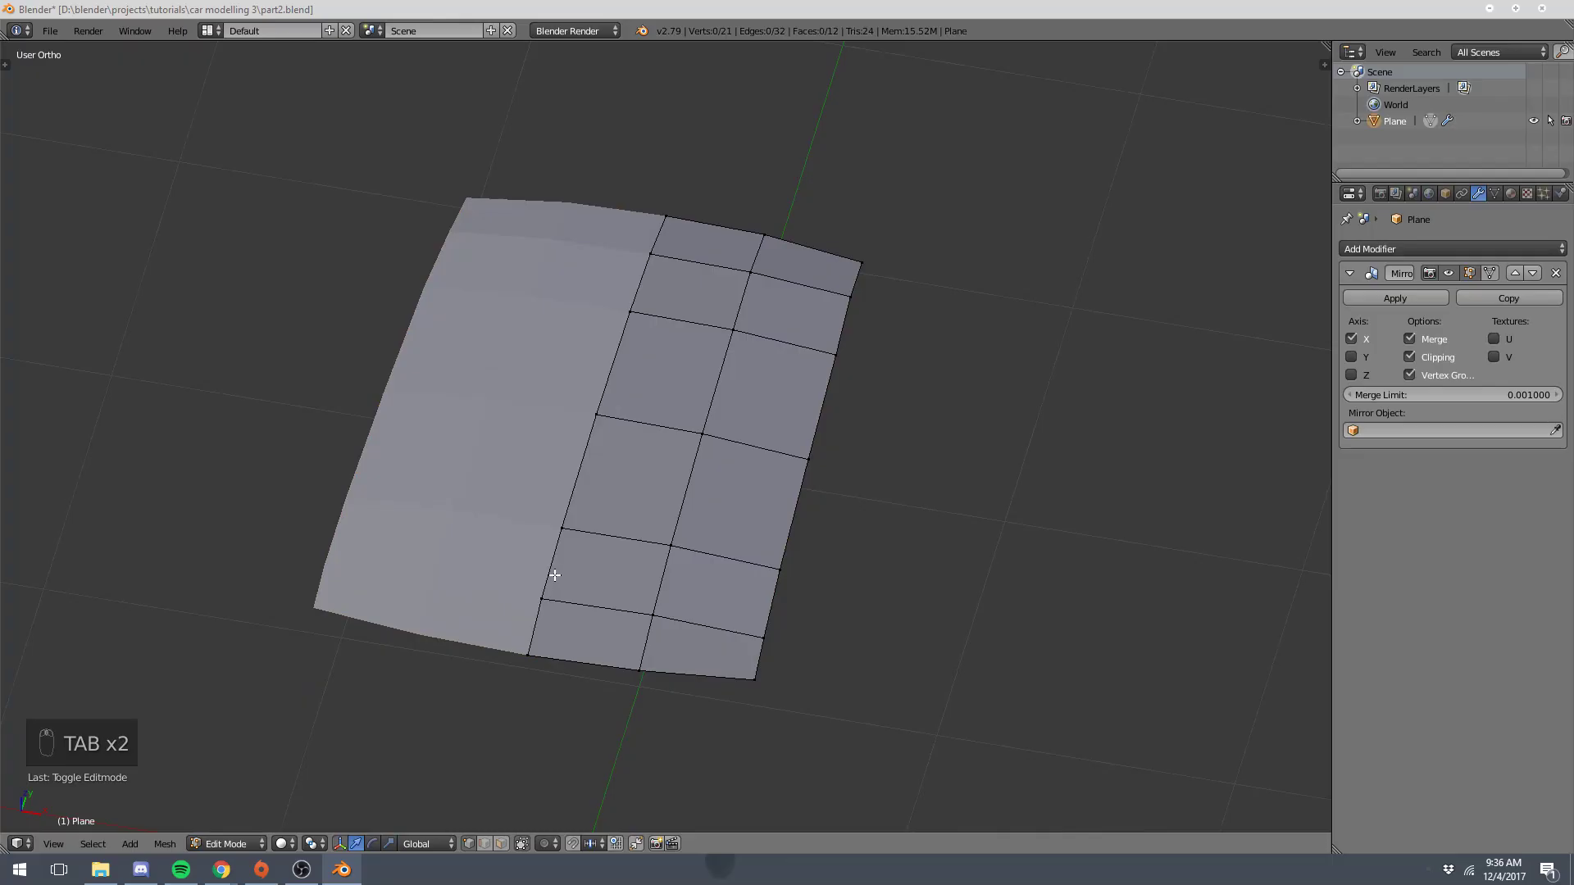
{"action": "left_click_drag", "start_coordinate": [571, 641], "coordinate": [657, 426]}
{"action": "key", "text": "a"}
{"action": "key", "text": "a"}
{"action": "key", "text": "a"}
{"action": "key", "text": "a"}
{"action": "key", "text": "Tab"}
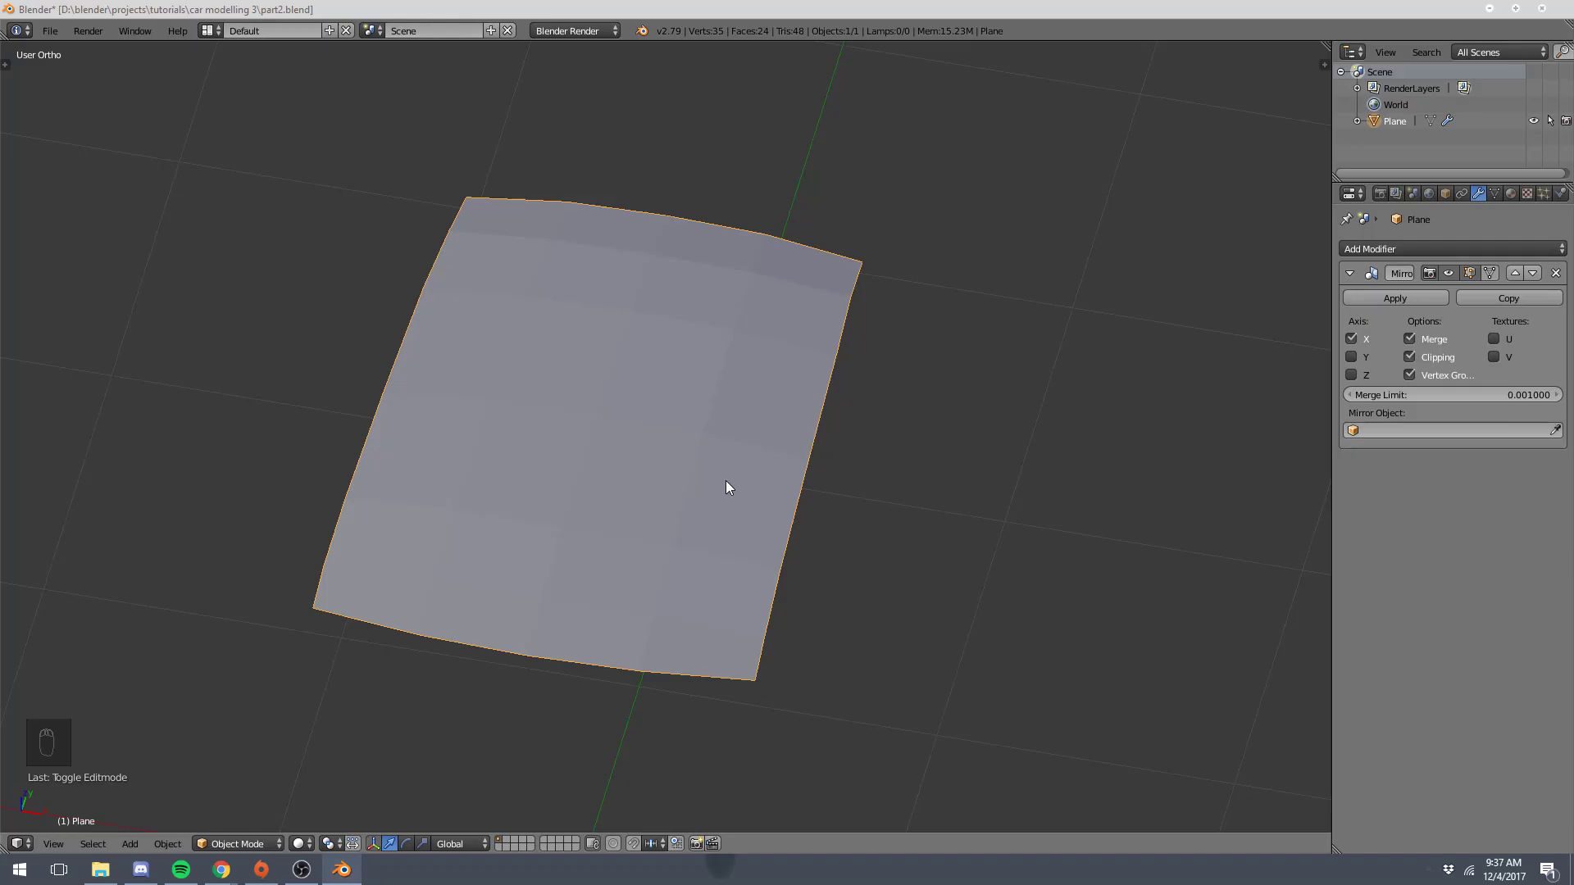
- Move a cross edge loop onto the side-view roofline
{"action": "key", "text": "Tab"}
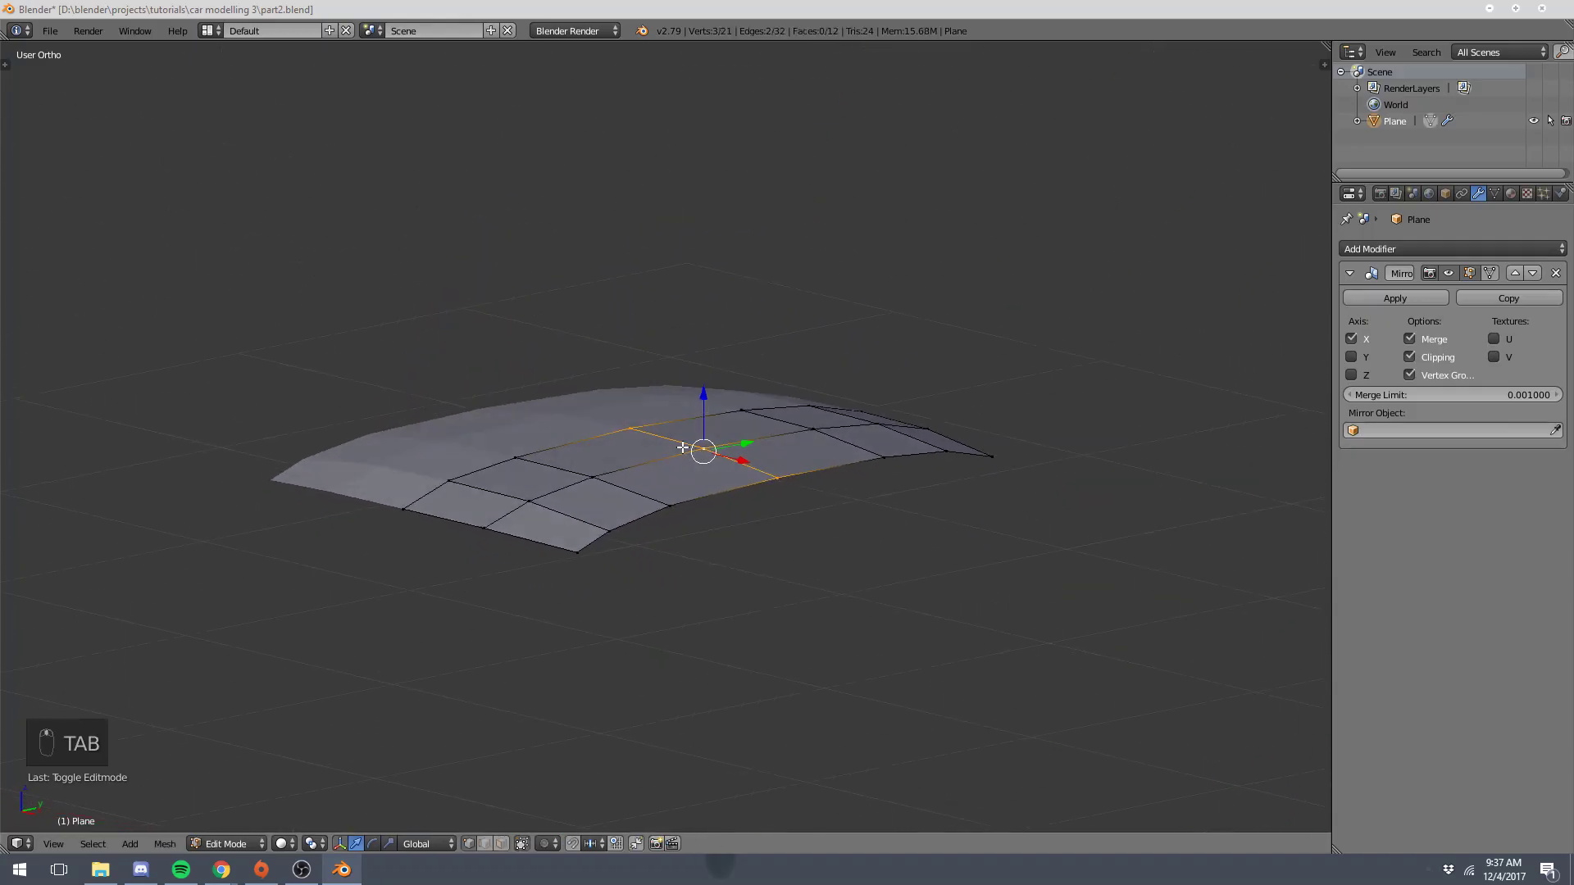
{"action": "key", "text": "KP_3"}
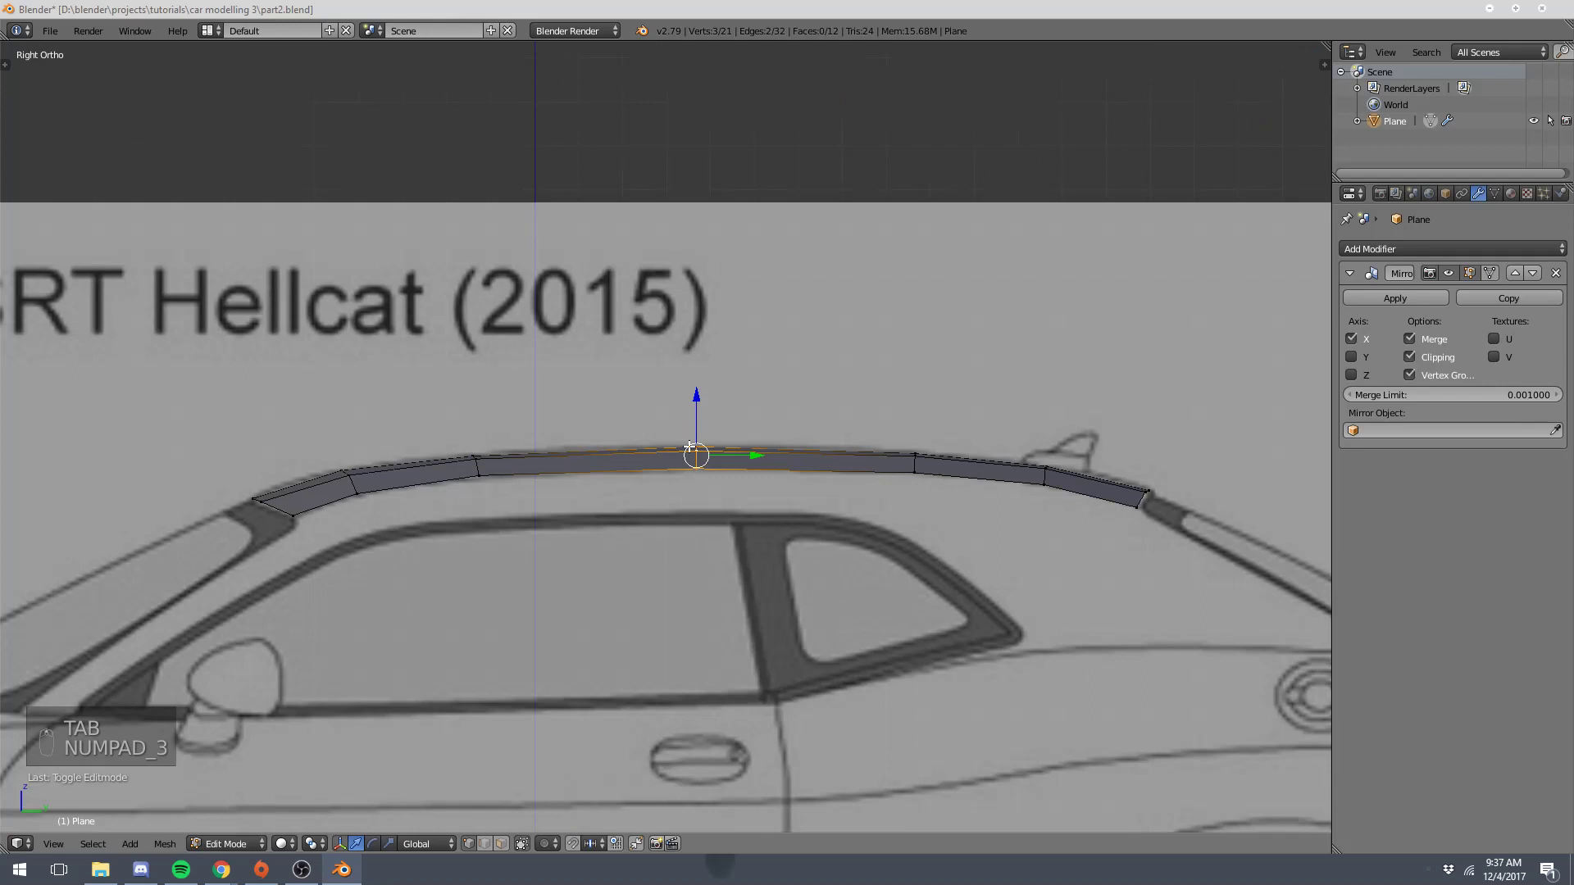
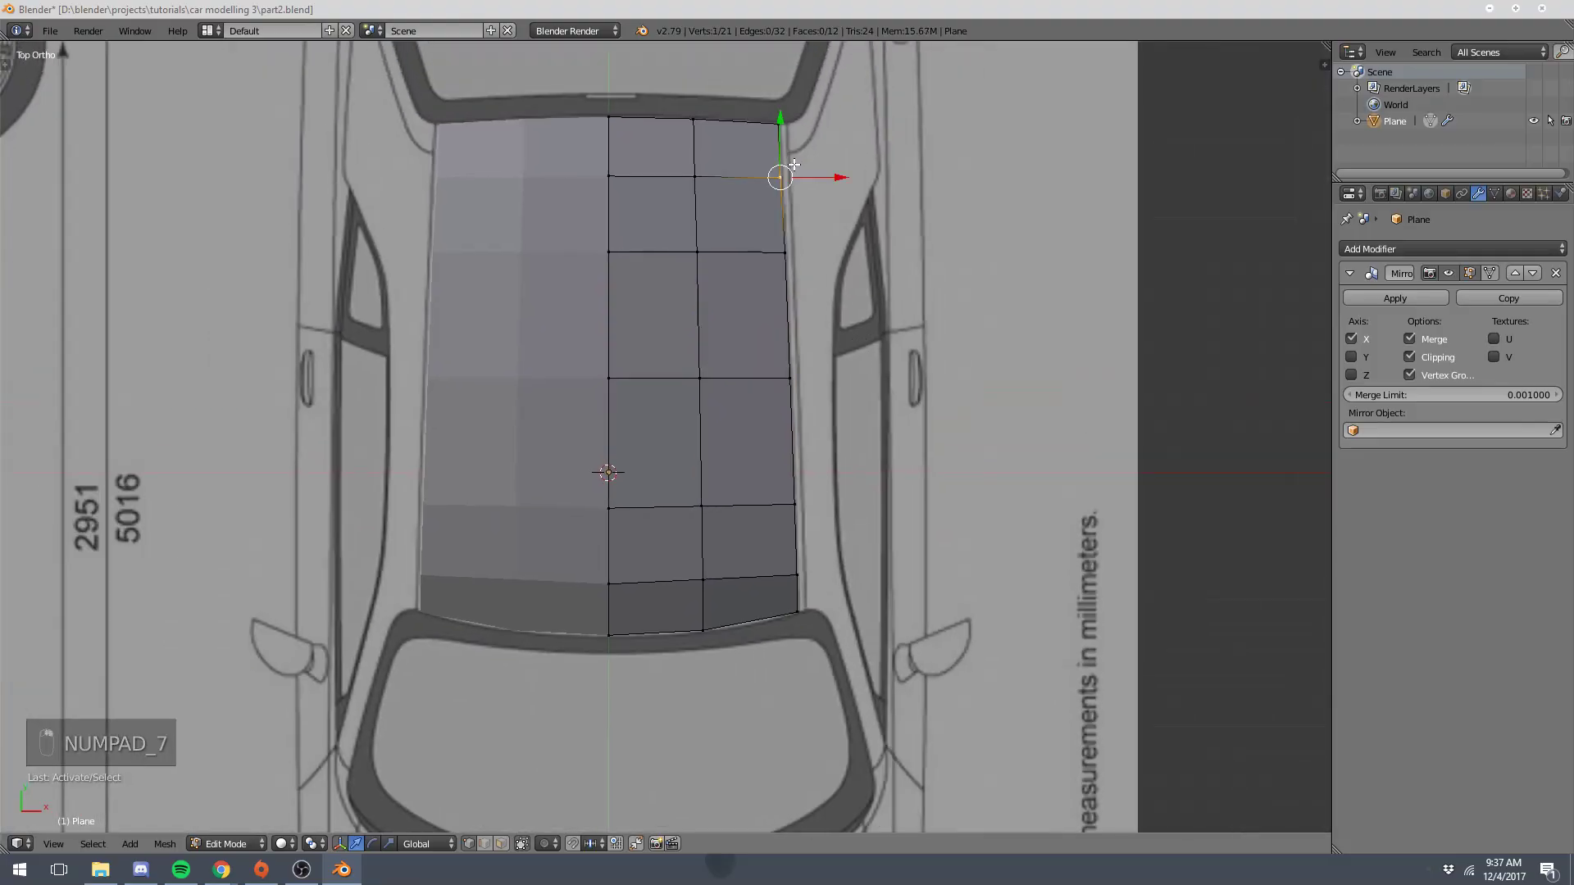
{"action": "left_click", "coordinate": [815, 173]}
- Align the rear corner vertex with the top-view roof outline, then inspect the whole roof in Object Mode
{"action": "right_click", "coordinate": [816, 172]}
{"action": "middle_click", "coordinate": [808, 171]}
{"action": "key", "text": "a"}
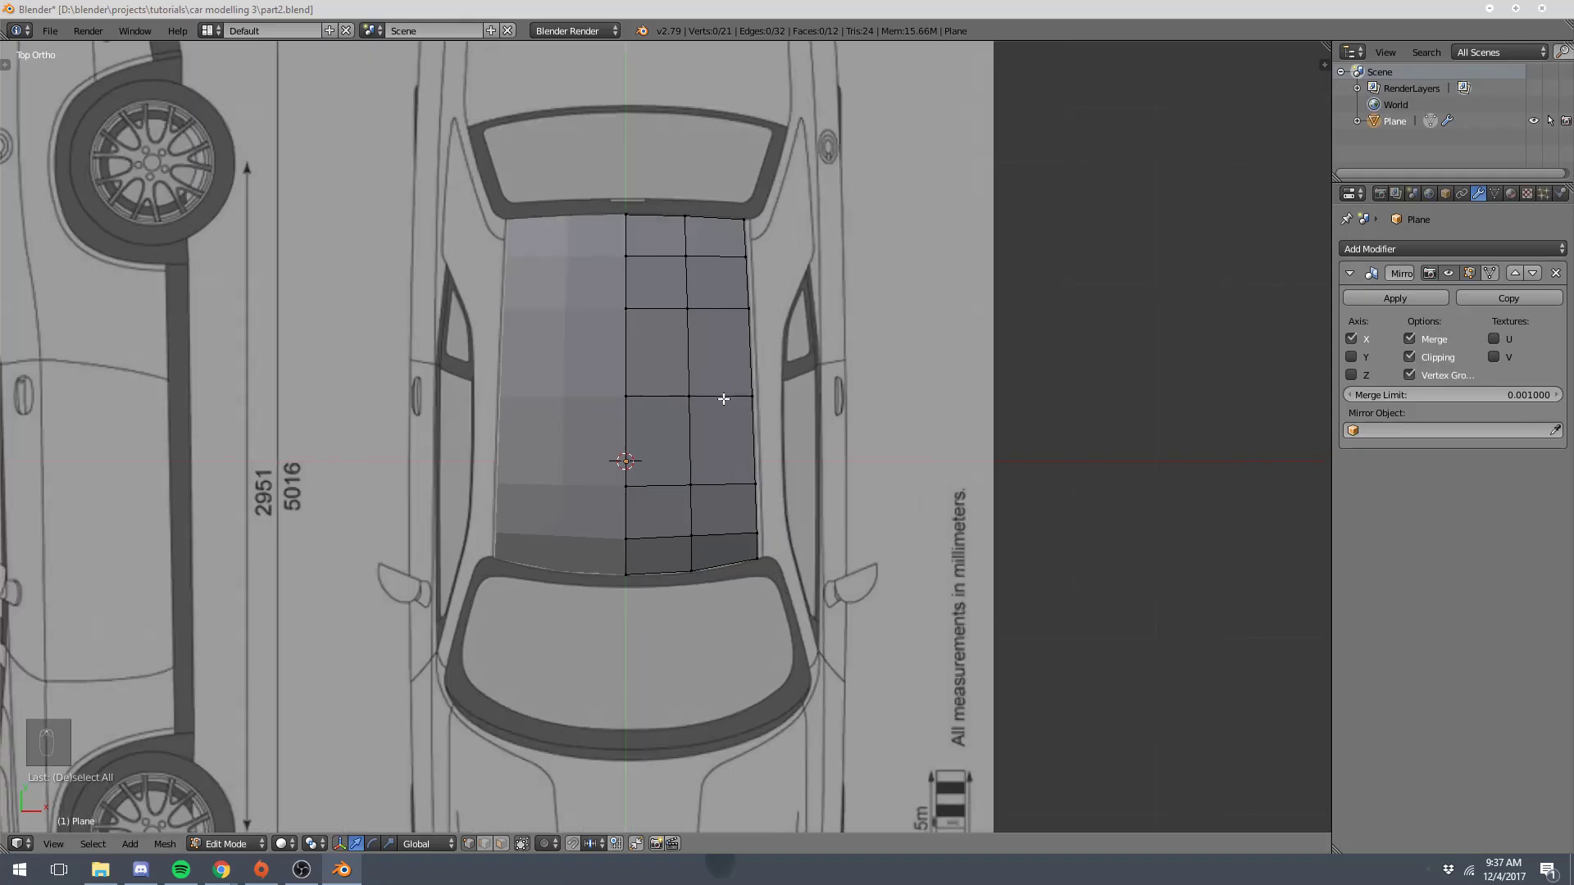
{"action": "key", "text": "Tab"}
{"action": "key", "text": "a"}
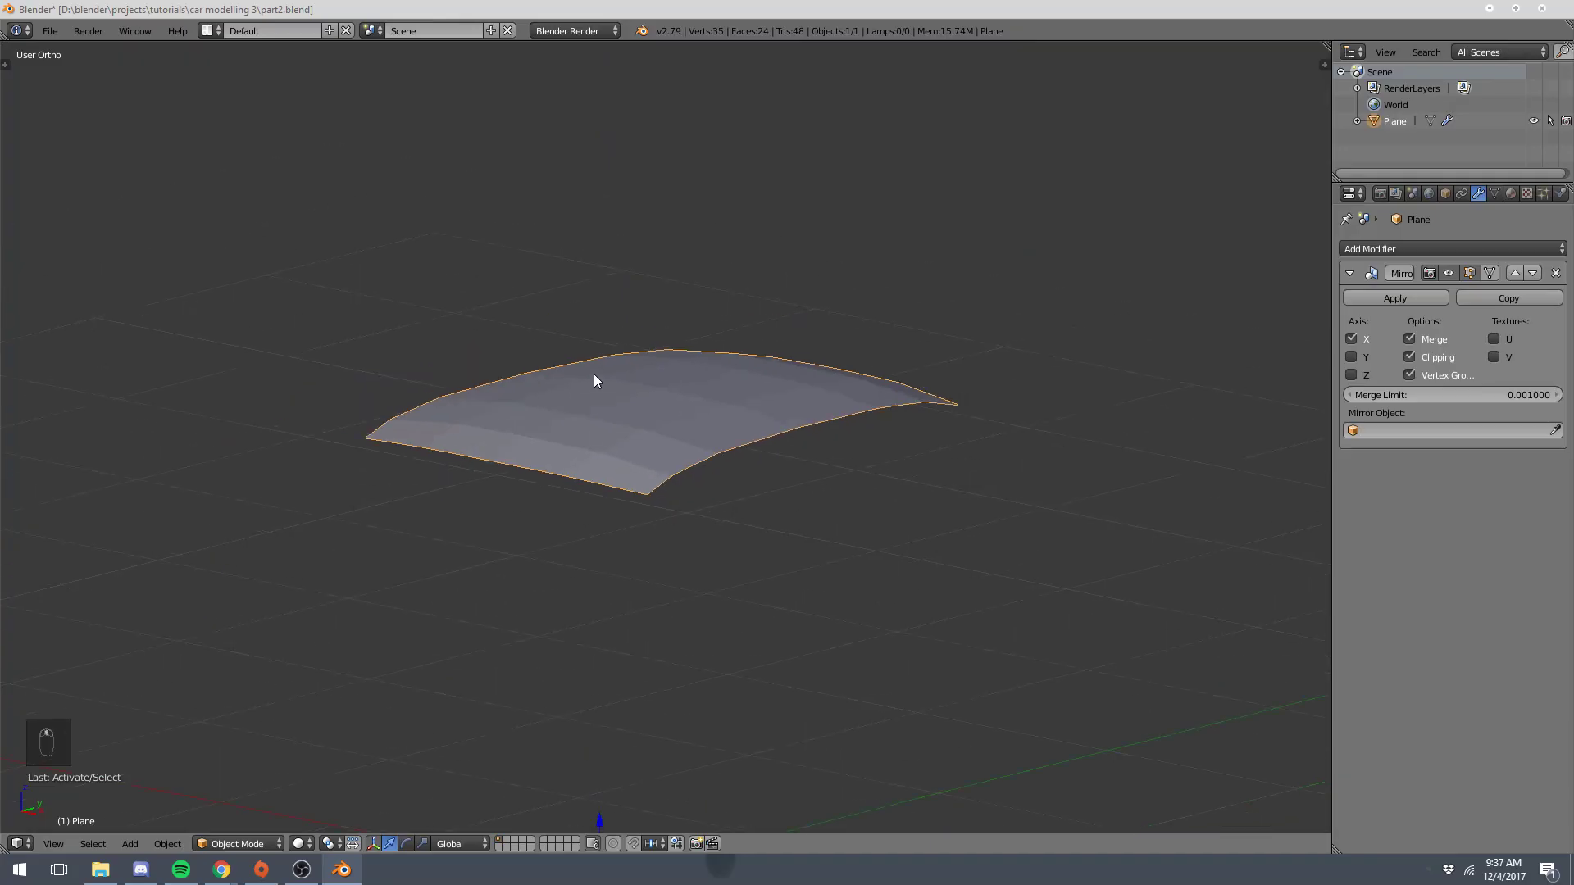
{"action": "key", "text": "KP_3"}
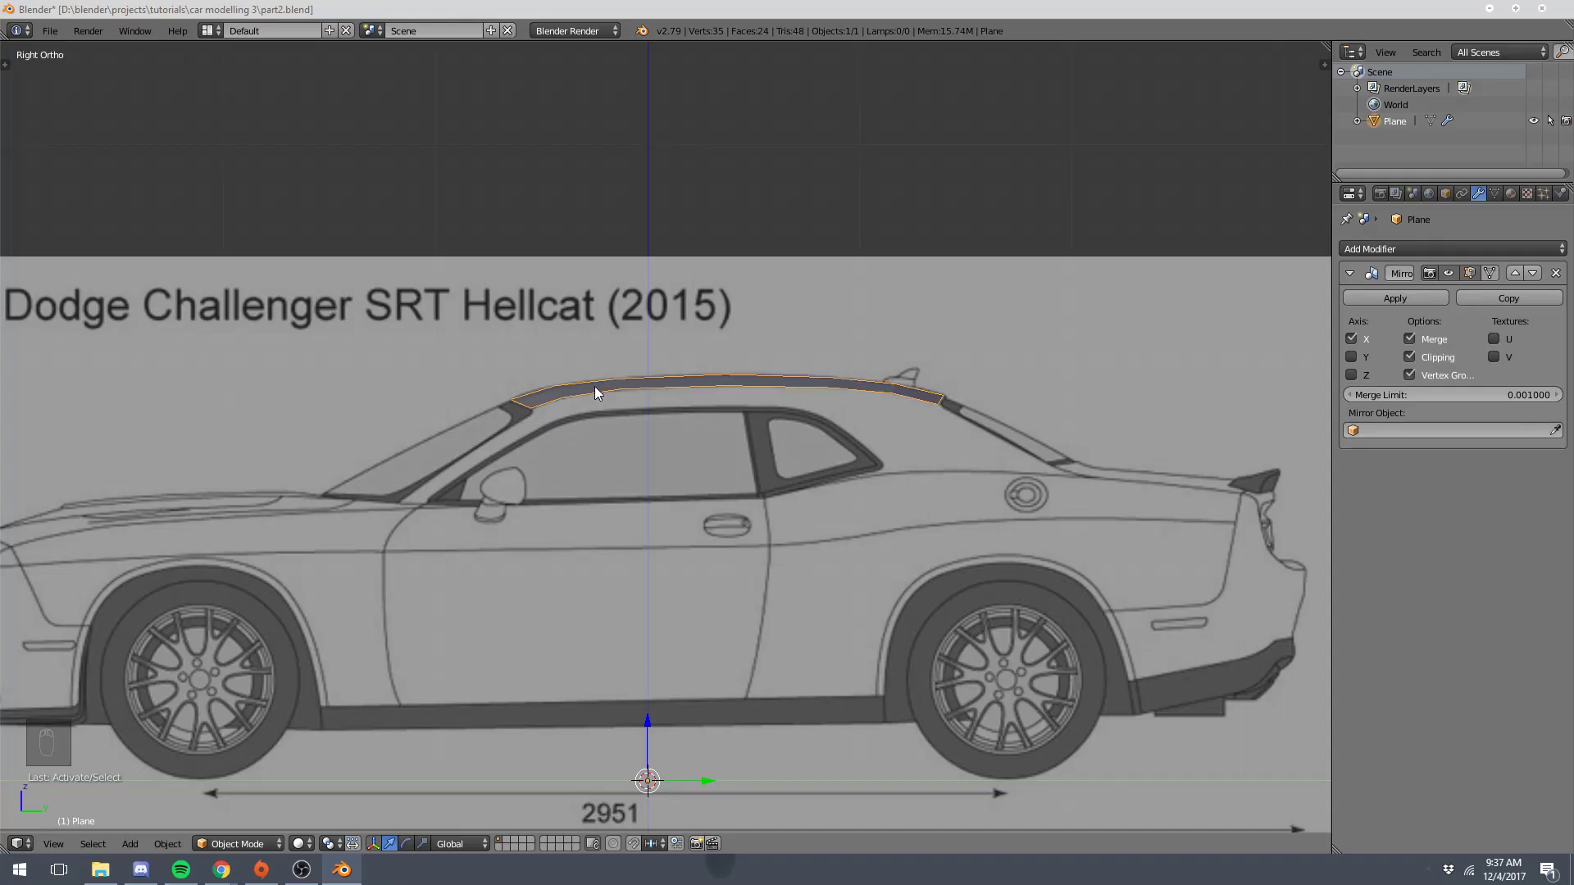
{"action": "left_click", "coordinate": [461, 402]}
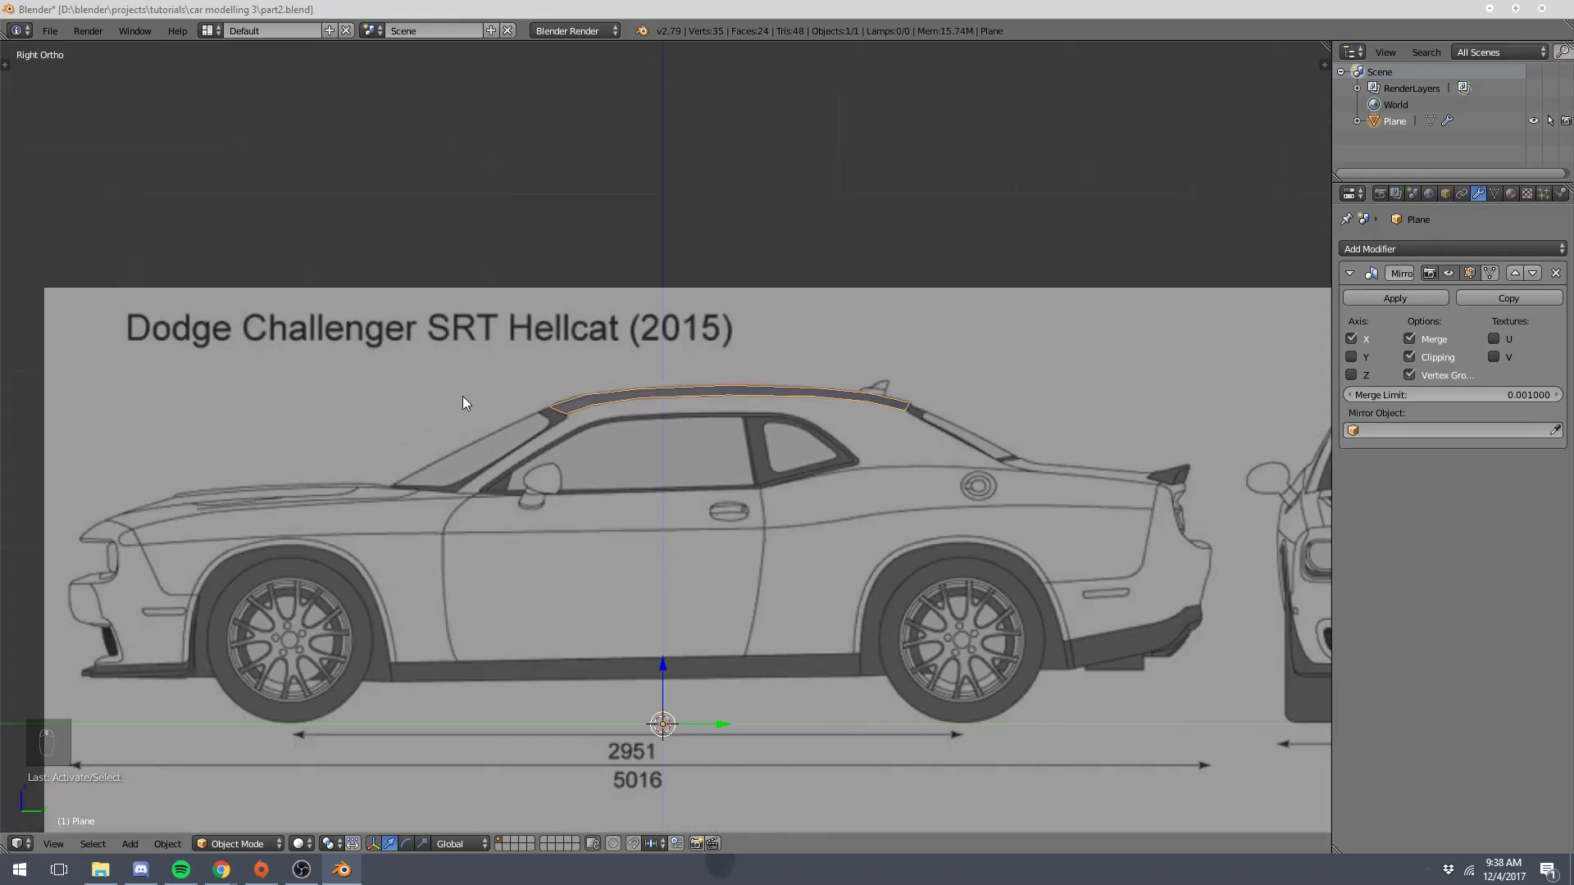
{"action": "left_click_drag", "start_coordinate": [471, 401], "coordinate": [441, 401]}
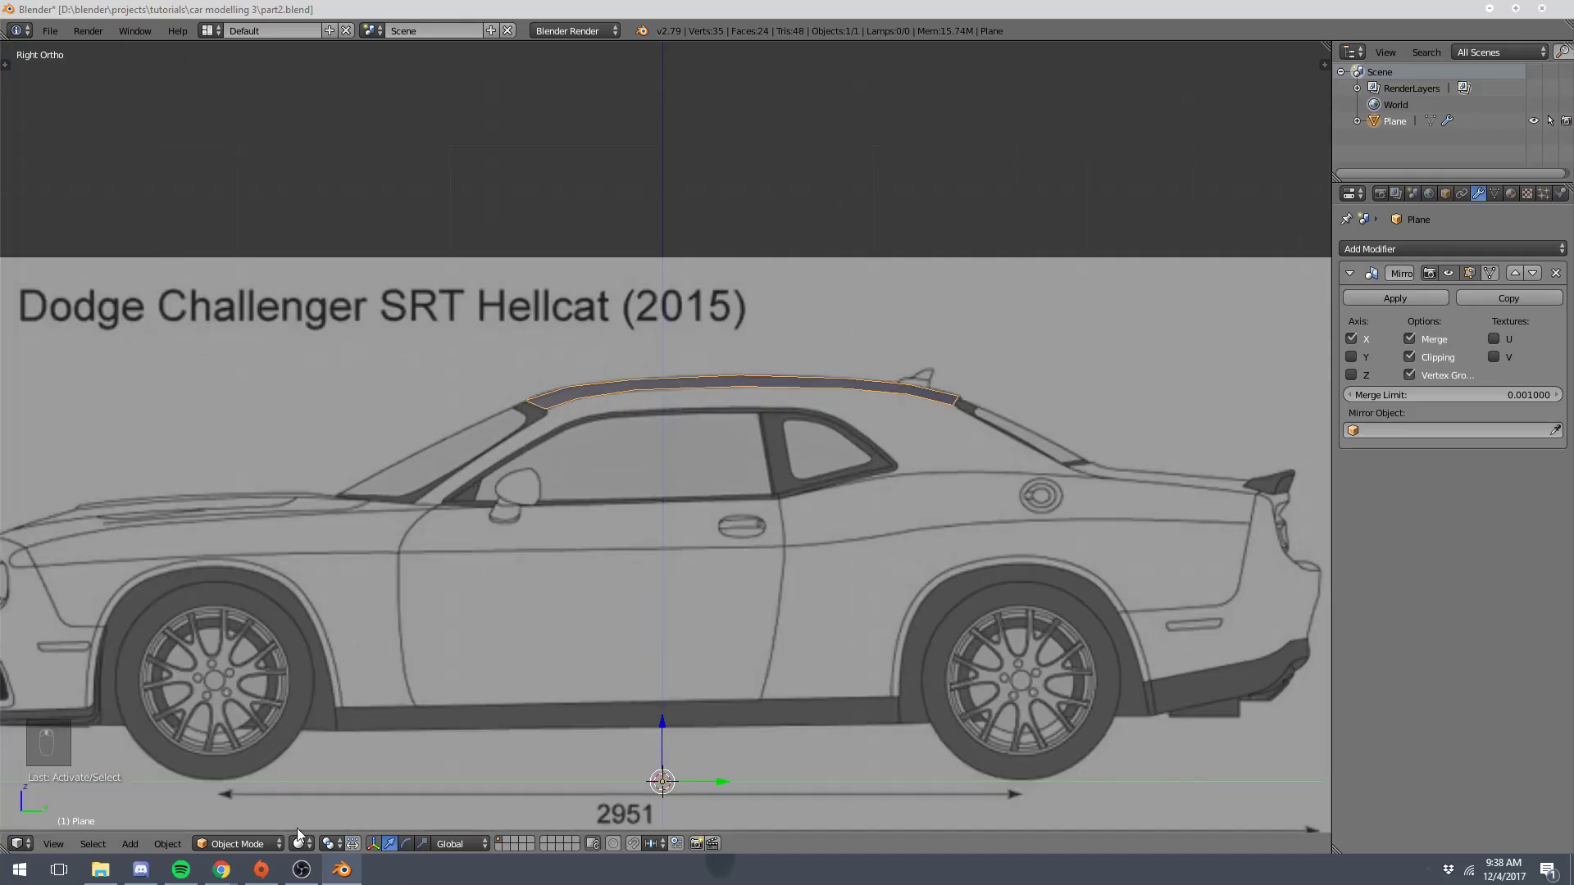